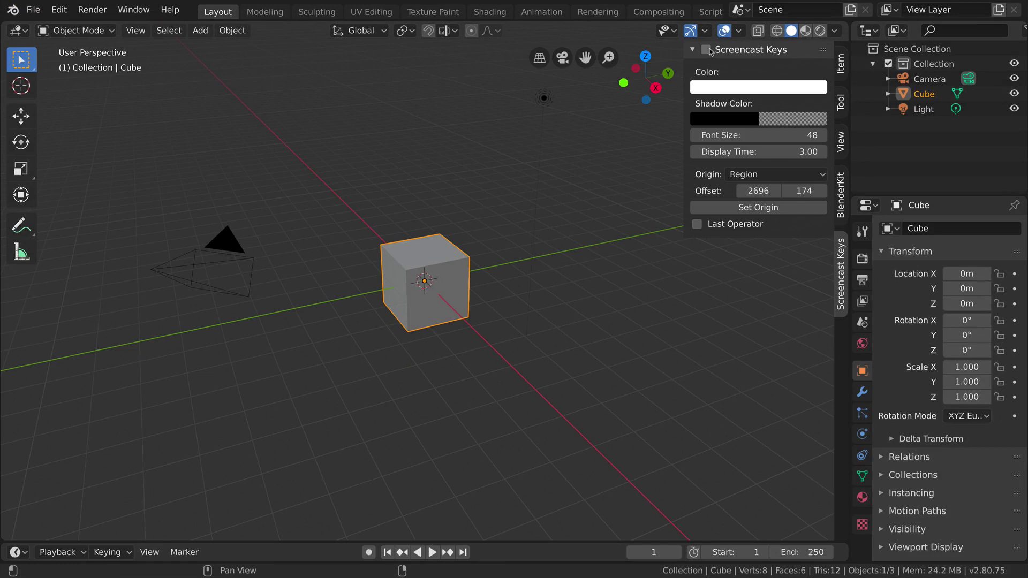
# Enable Screencast Keys and hide the viewport sidebar
pyautogui.click(617, 287)
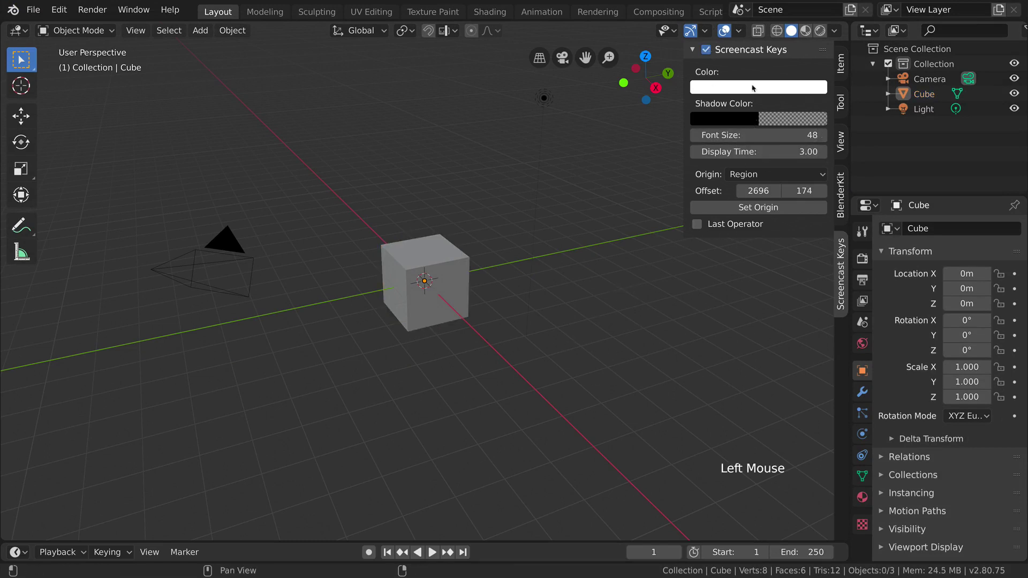
pyautogui.press('n')
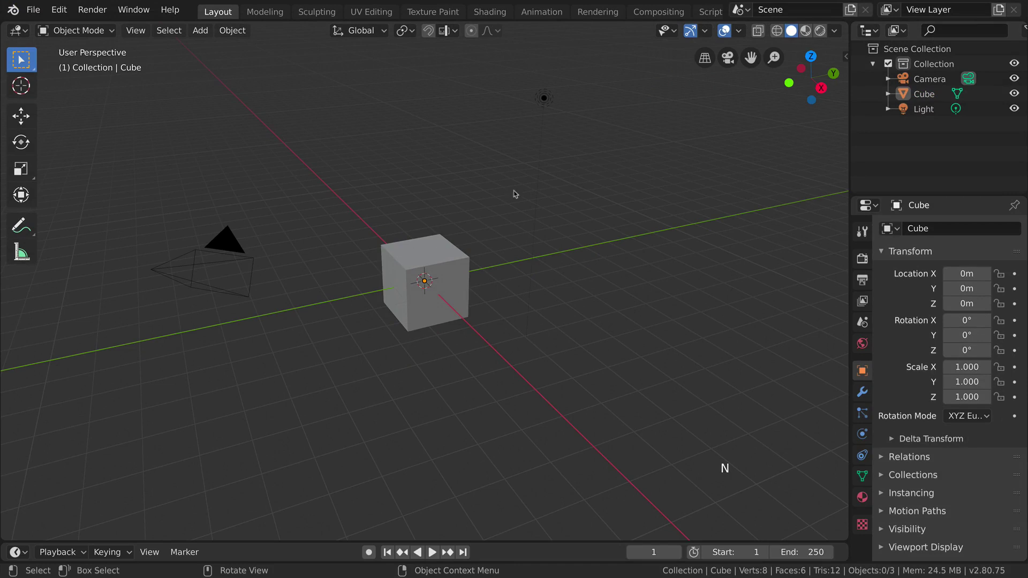
# Select the cube and show its material settings with a pure white base colour
pyautogui.click(462, 264)
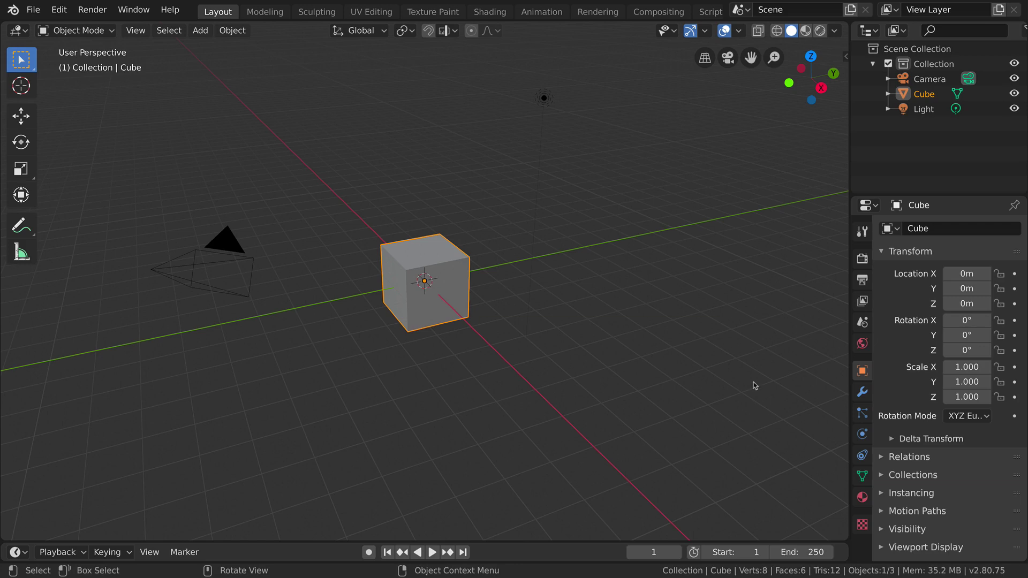
pyautogui.click(863, 500)
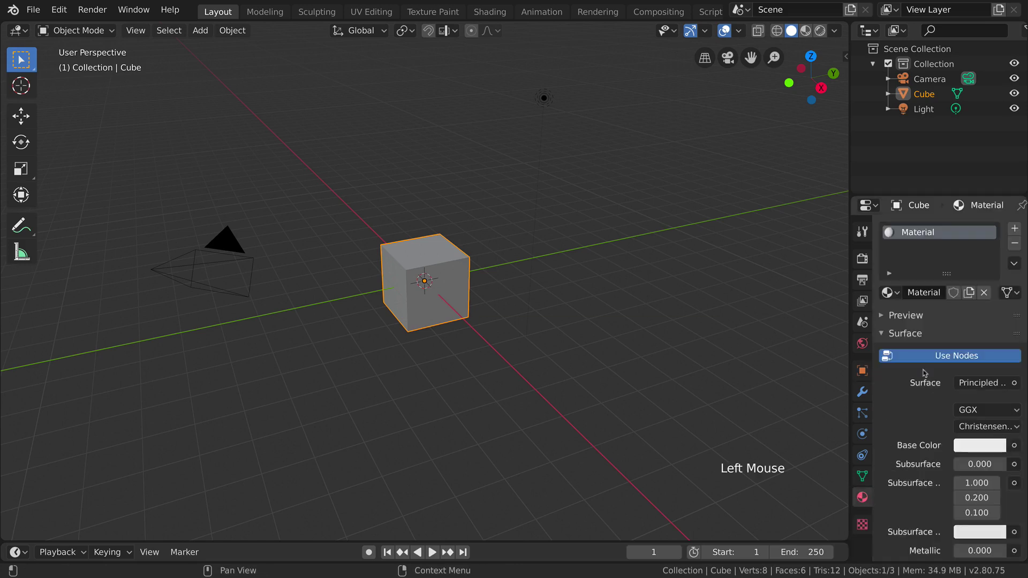
pyautogui.click(971, 443)
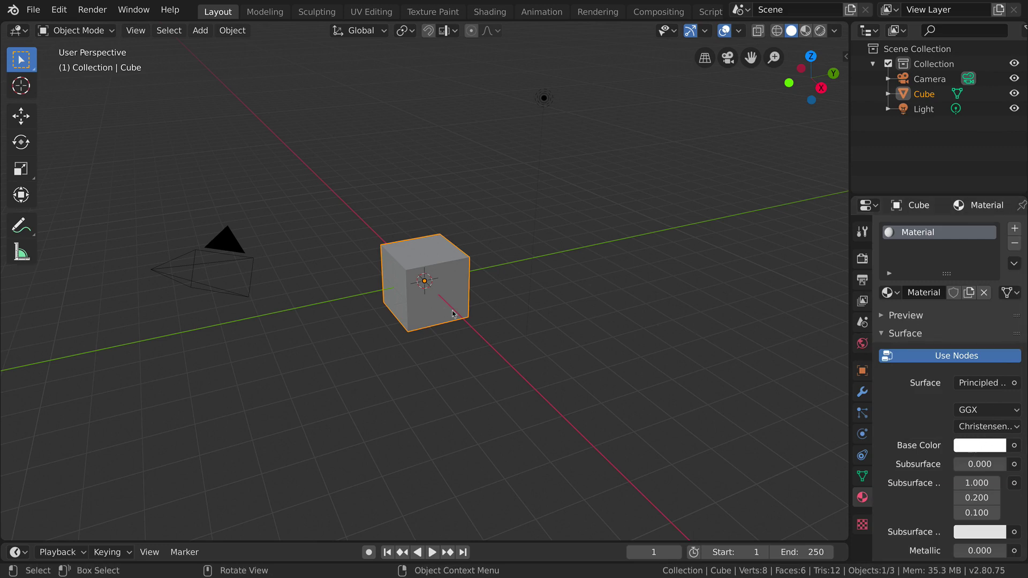
# Enter Edit Mode on the cube, toggling between object and edit mode
pyautogui.press('Tab')
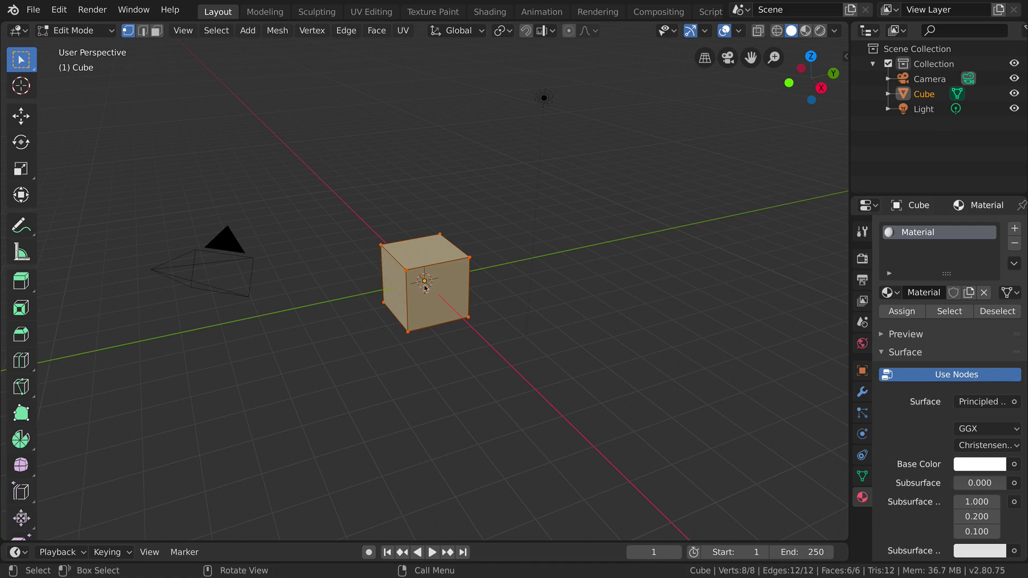
pyautogui.click(79, 36)
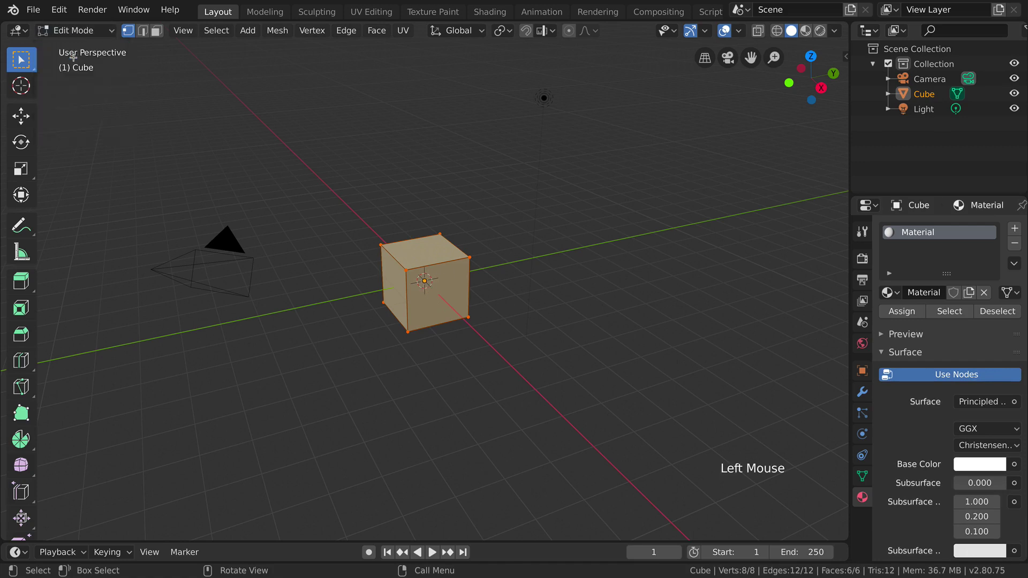
pyautogui.click(72, 38)
pyautogui.click(73, 37)
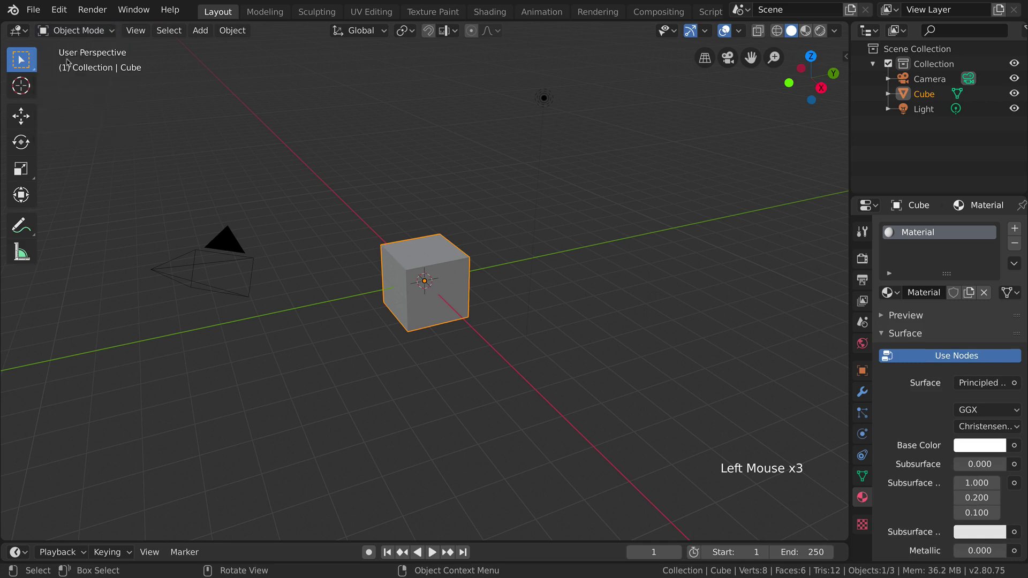
pyautogui.click(67, 42)
pyautogui.click(68, 36)
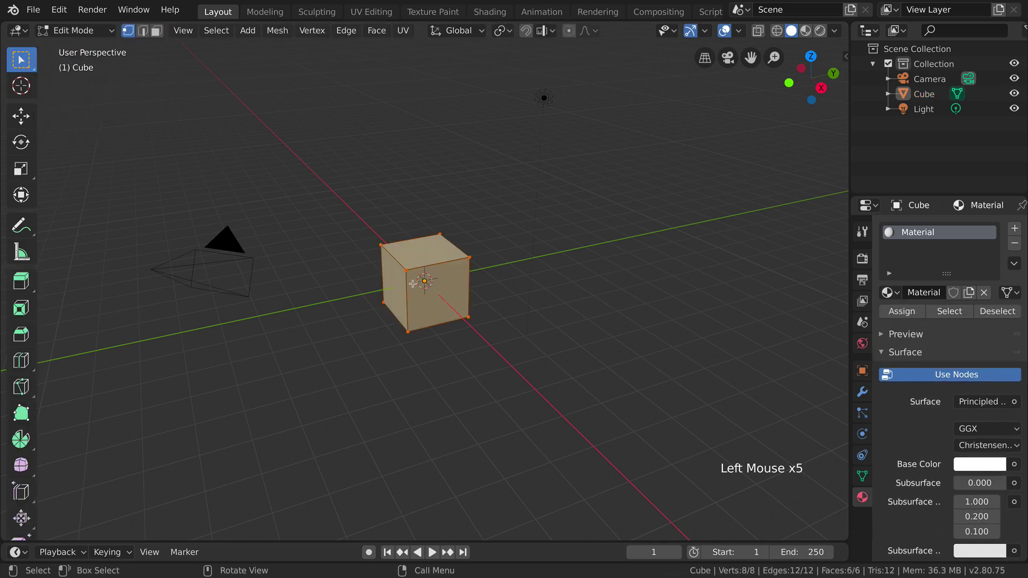
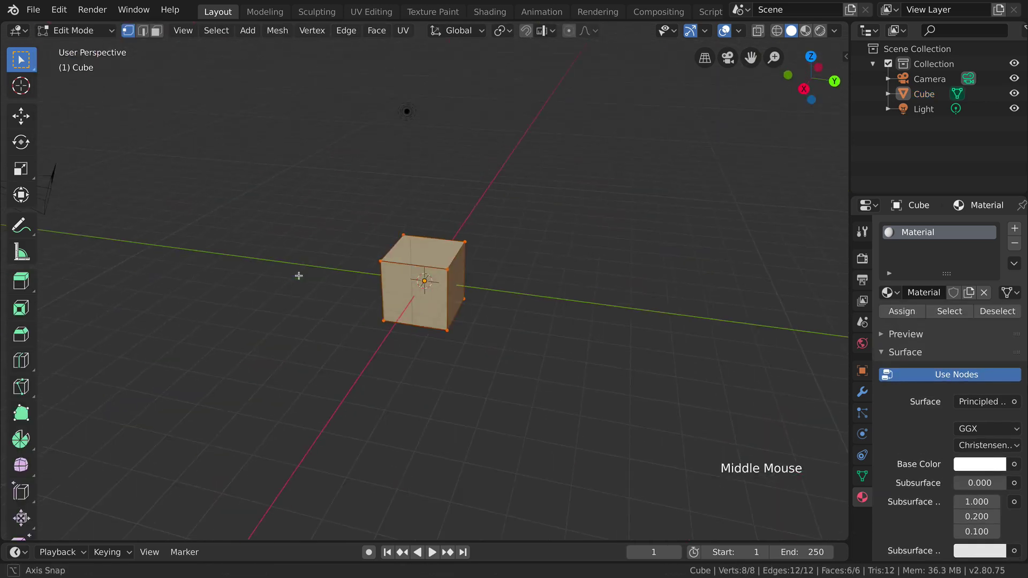
# Subdivide the cube with 4 cuts and switch to face select mode
pyautogui.rightClick(425, 262)
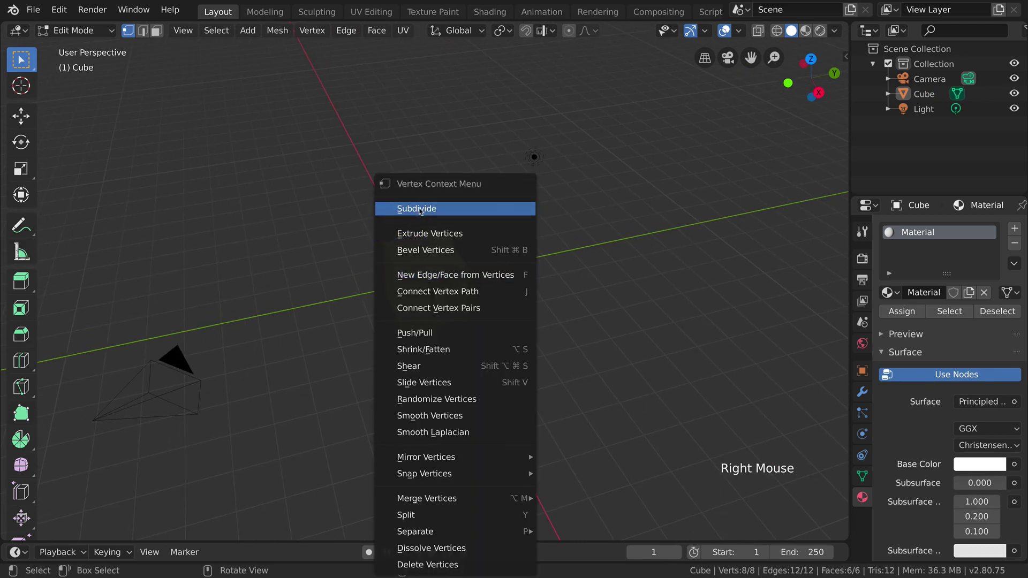
pyautogui.click(60, 532)
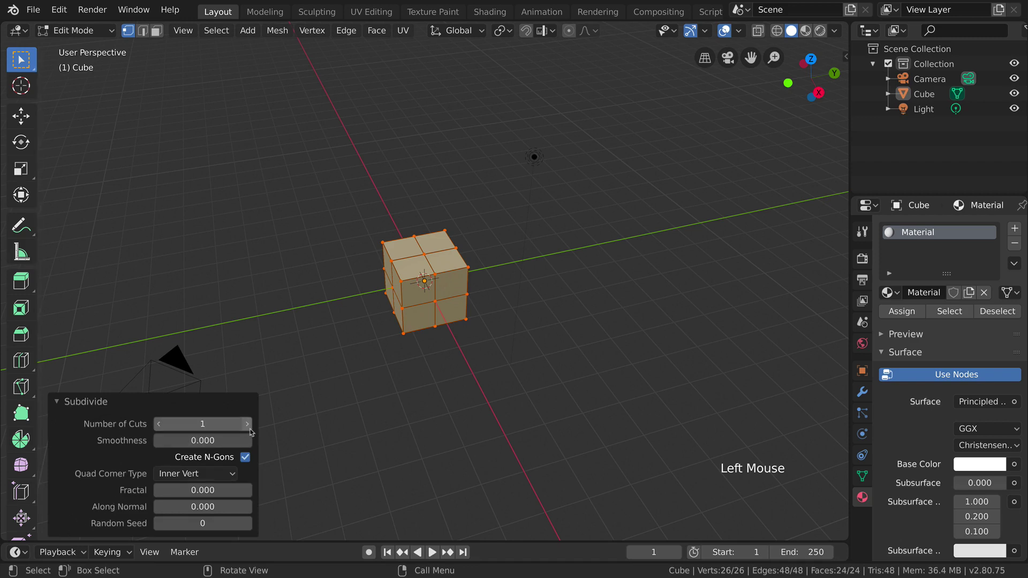
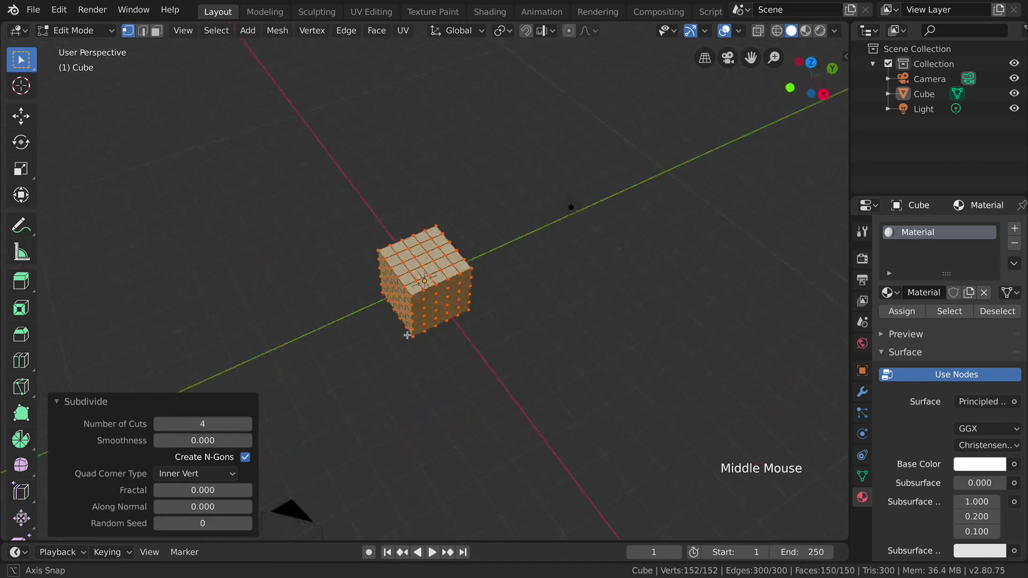
pyautogui.scroll(3)
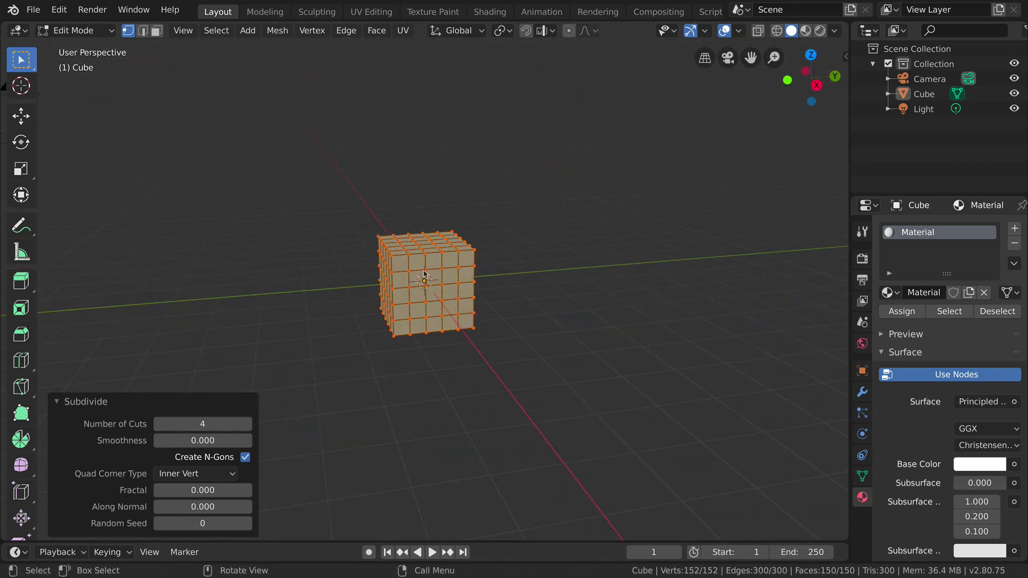
pyautogui.click(154, 36)
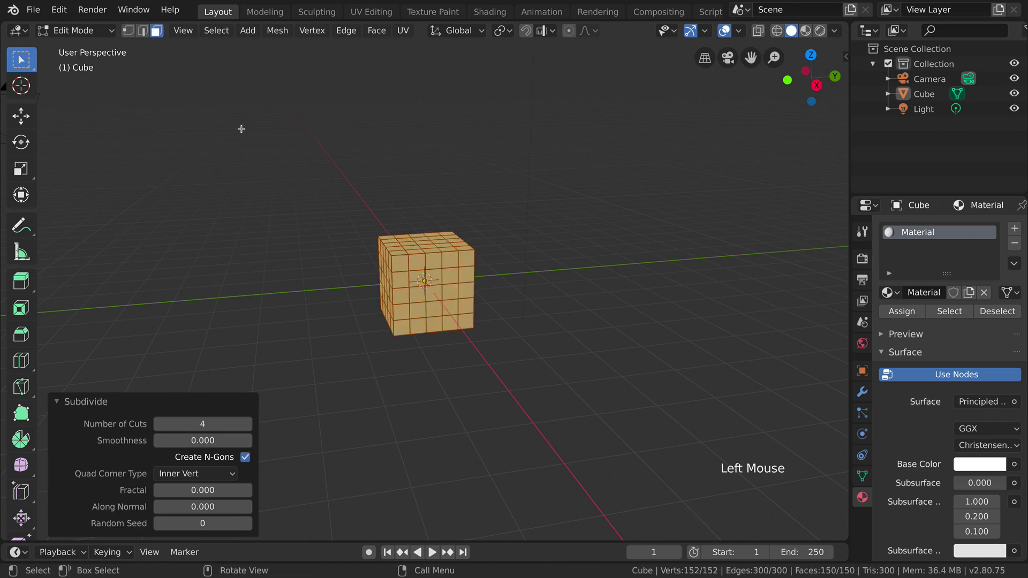
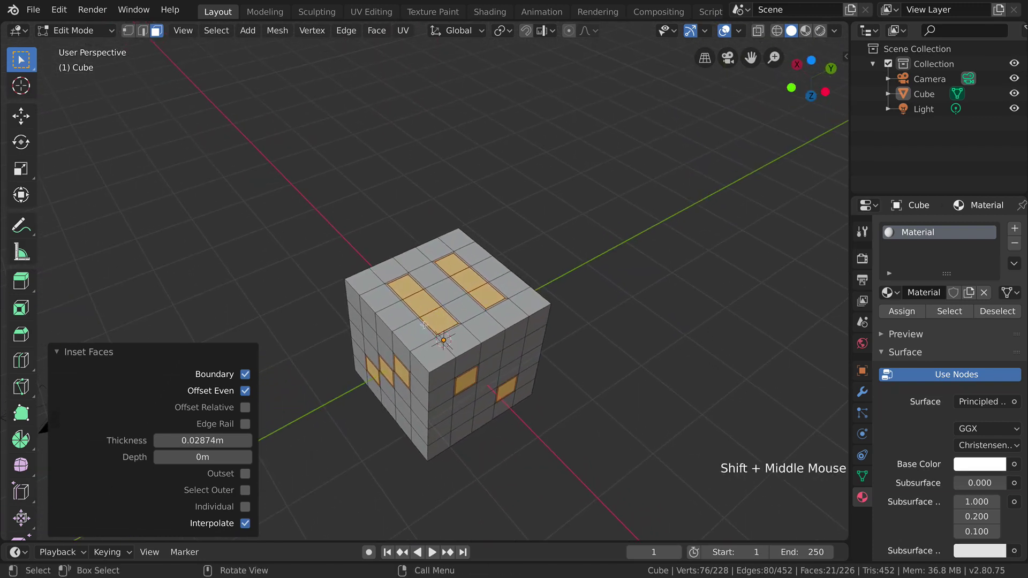
# Inset the 21 pip faces by about 0.029 m and push them inward to form recessed pips
pyautogui.scroll(3)
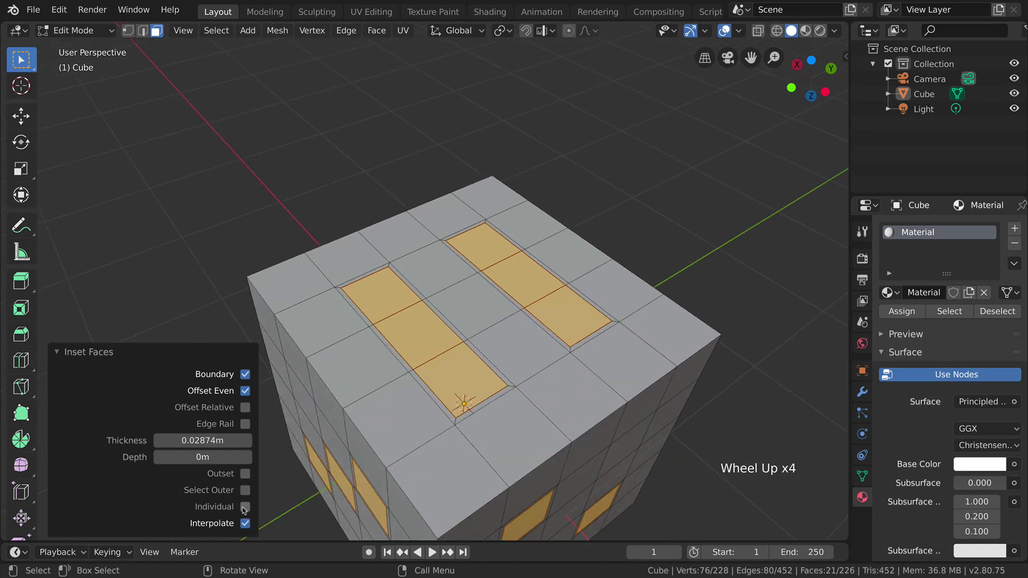
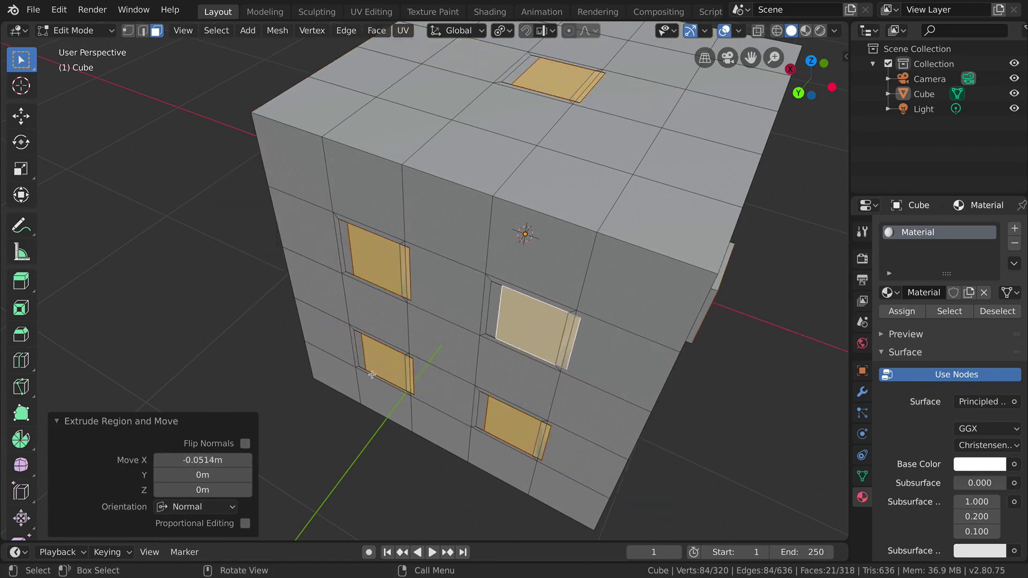
# Undo the inward push, then re-extrude the pips about 0.051 m and grow the selection
pyautogui.press('super+z')
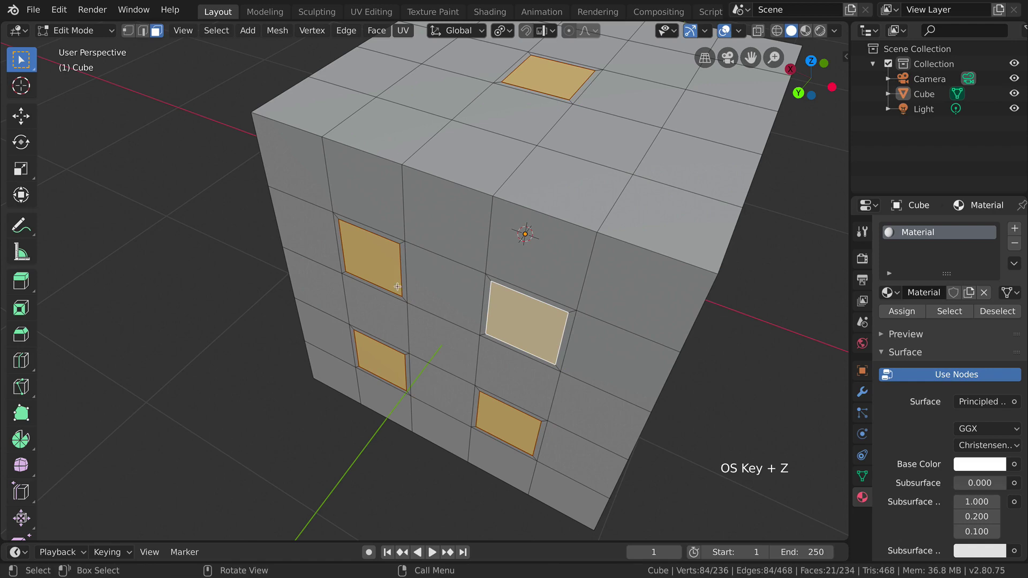
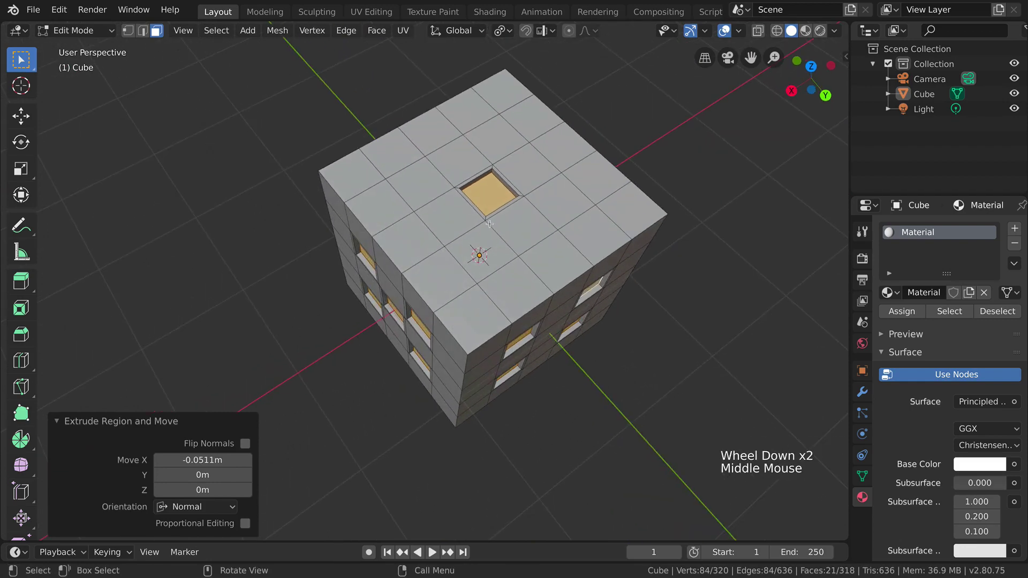
pyautogui.click(218, 35)
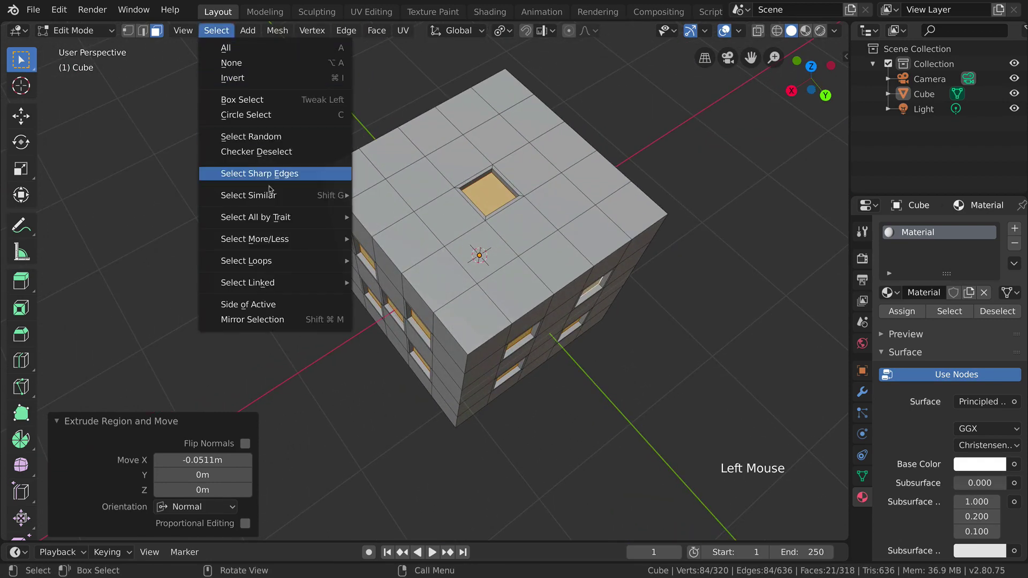
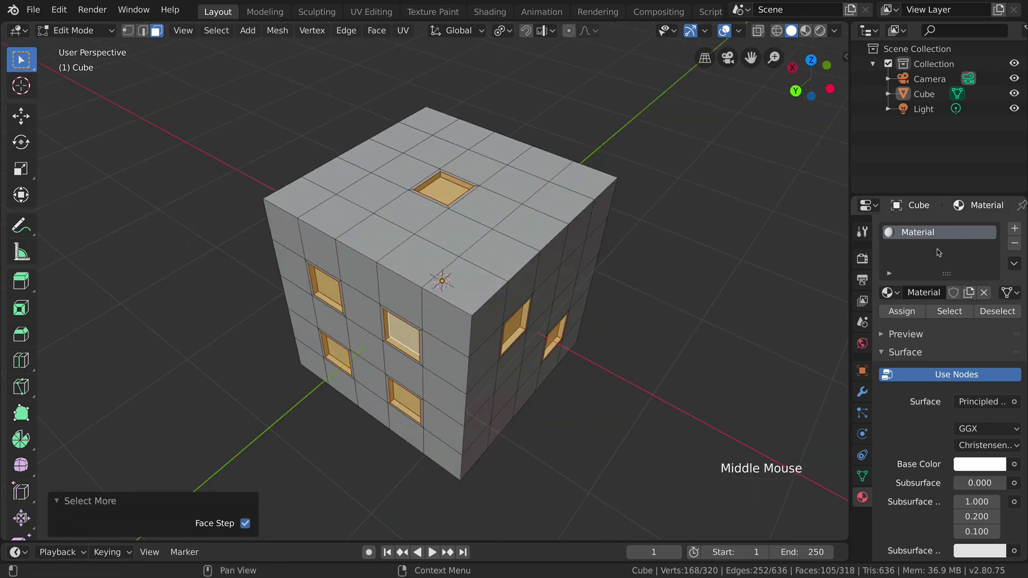
# Add a second material slot to the cube, removing an accidental extra slot
pyautogui.click(1015, 231)
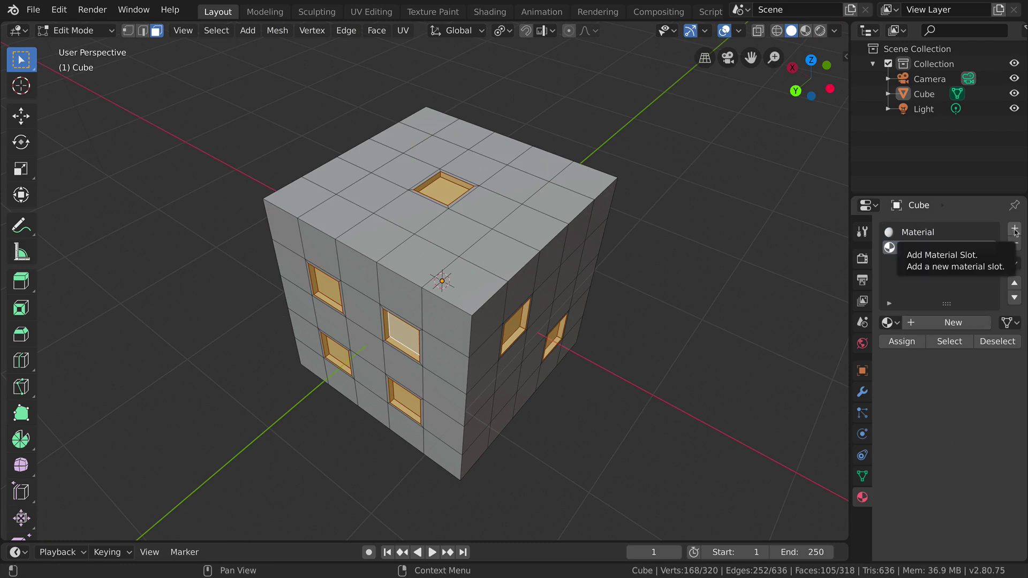
pyautogui.click(1018, 232)
pyautogui.click(1015, 249)
pyautogui.click(927, 304)
pyautogui.click(922, 248)
pyautogui.click(935, 326)
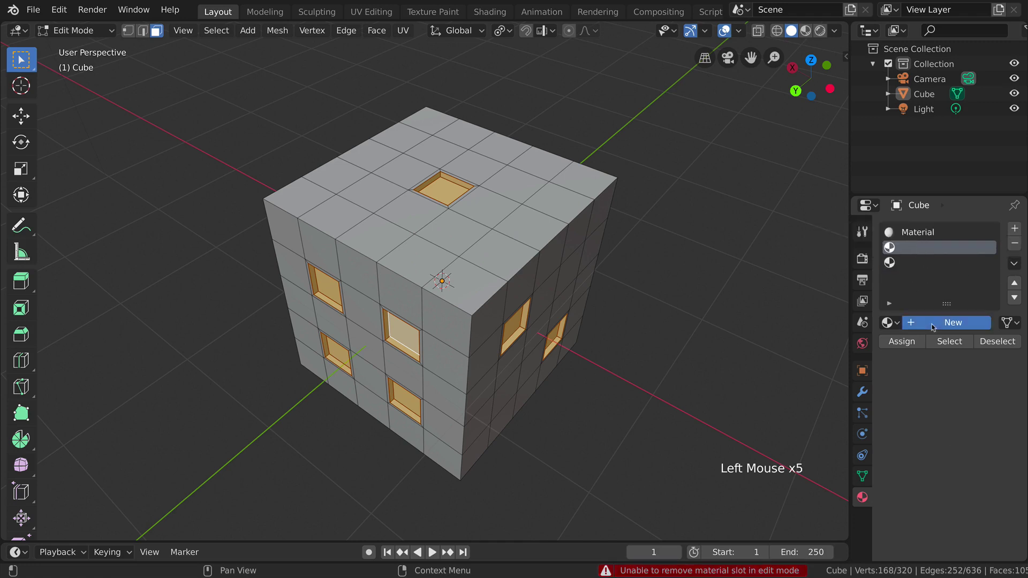
# Create Material.001 with a red base colour and assign it to the pip faces
pyautogui.click(967, 500)
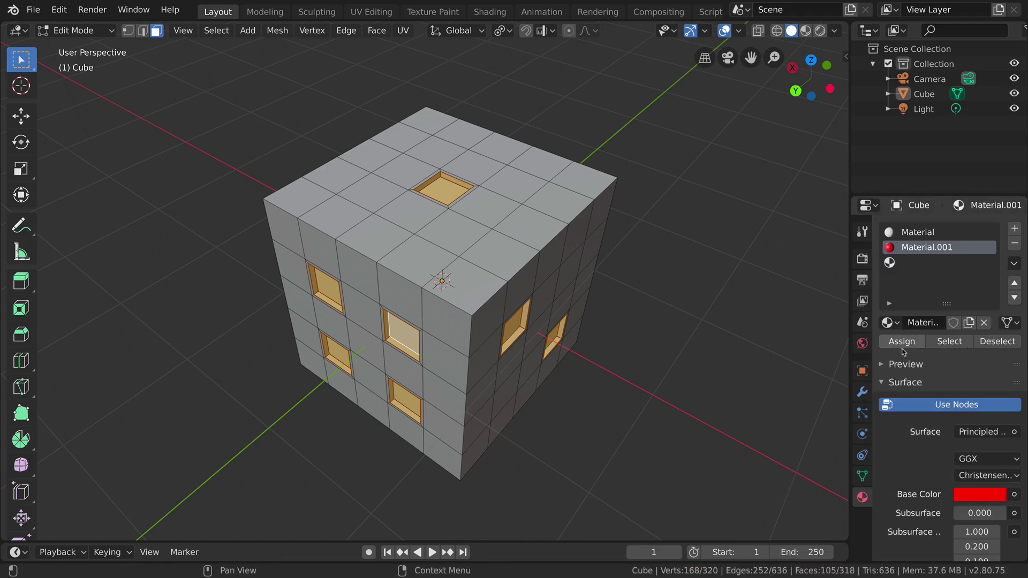
pyautogui.click(905, 349)
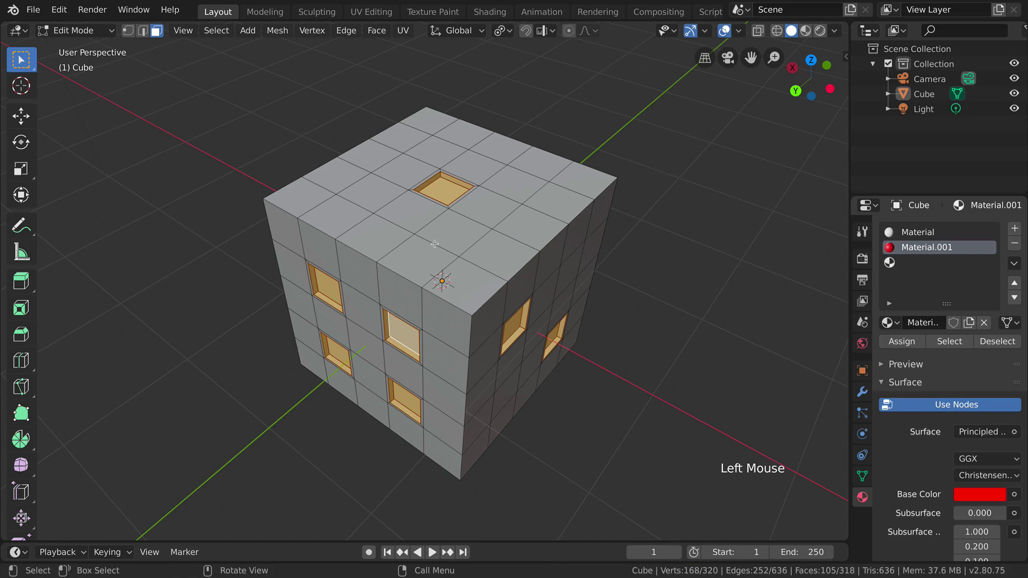
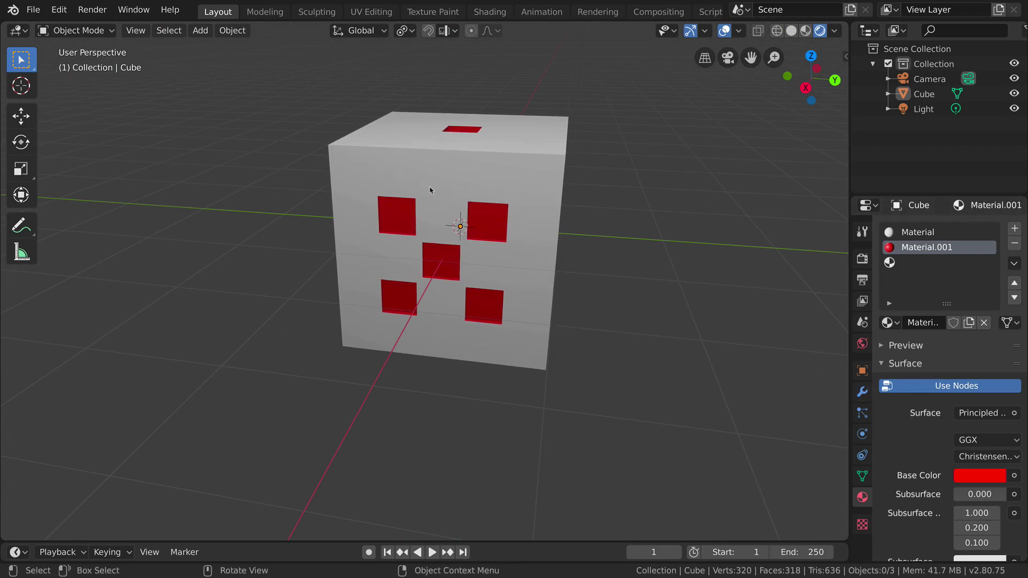
# Add a Subdivision Surface modifier to the die and raise its levels for smooth rounded edges
pyautogui.click(493, 231)
pyautogui.click(859, 395)
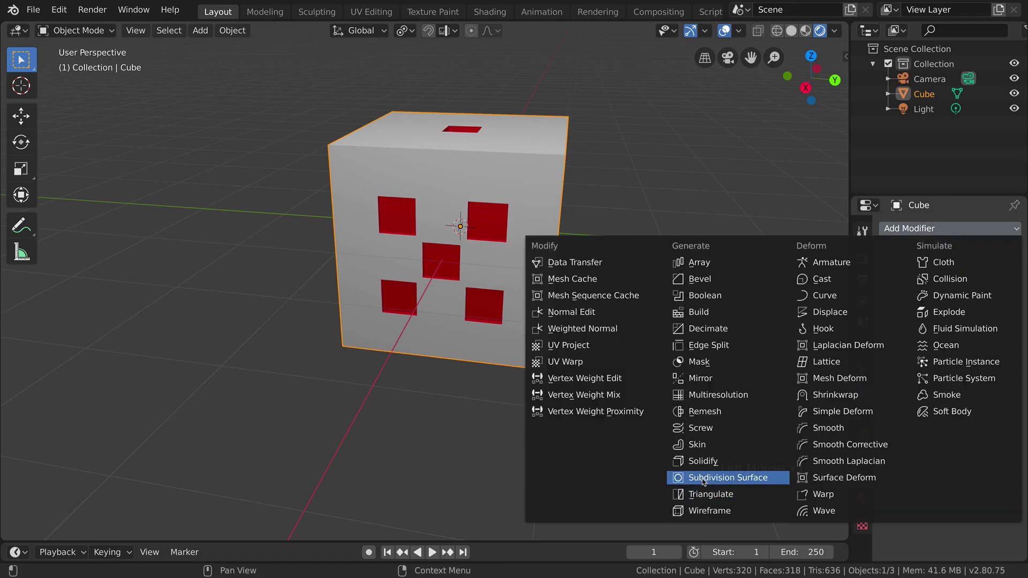
pyautogui.click(707, 480)
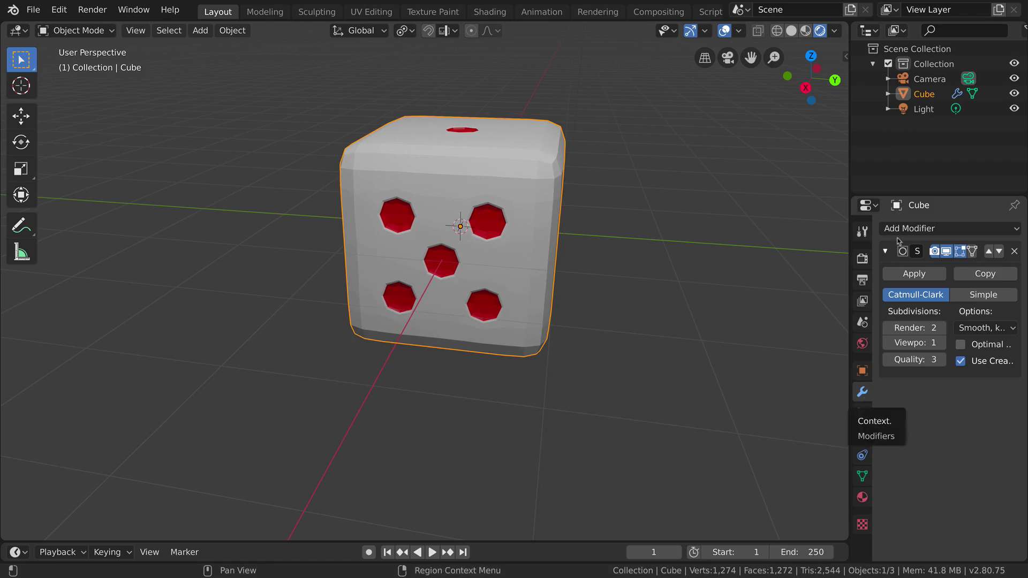
pyautogui.click(910, 227)
pyautogui.click(716, 191)
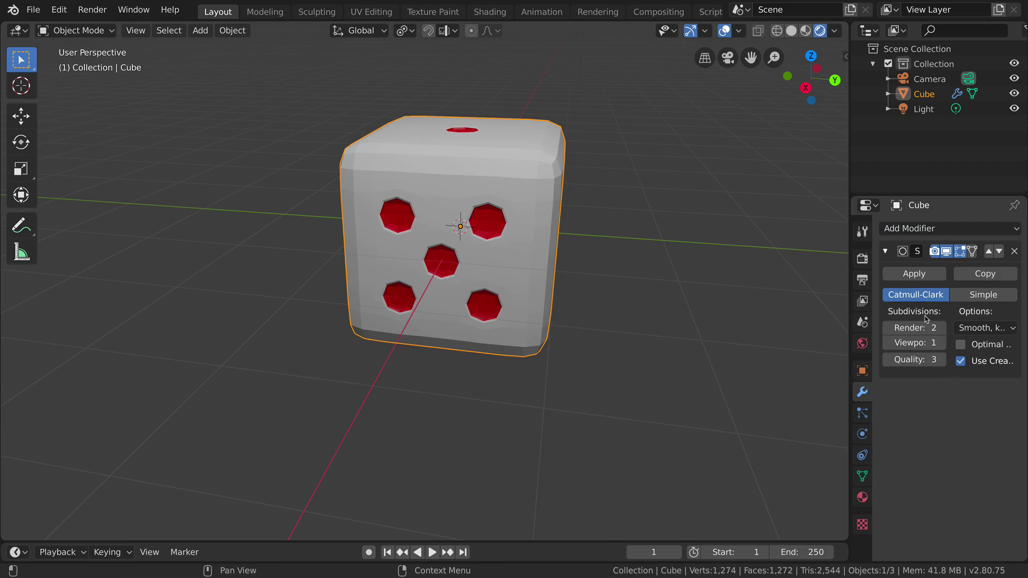
pyautogui.click(944, 333)
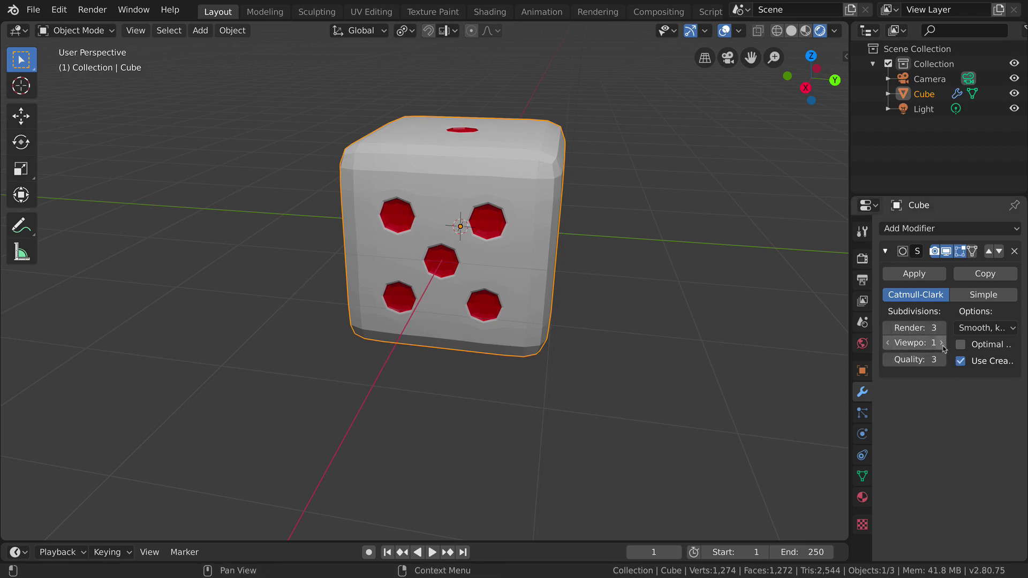
pyautogui.click(946, 347)
pyautogui.click(946, 347)
# Orbit around the die to inspect the rounded result from several angles
pyautogui.middleClick(513, 252)
pyautogui.middleClick(316, 313)
pyautogui.middleClick(368, 323)
pyautogui.middleClick(409, 256)
pyautogui.middleClick(468, 233)
# Switch to Look Dev shading and lift the die about 2.19 m along Z from front view
pyautogui.rightClick(441, 214)
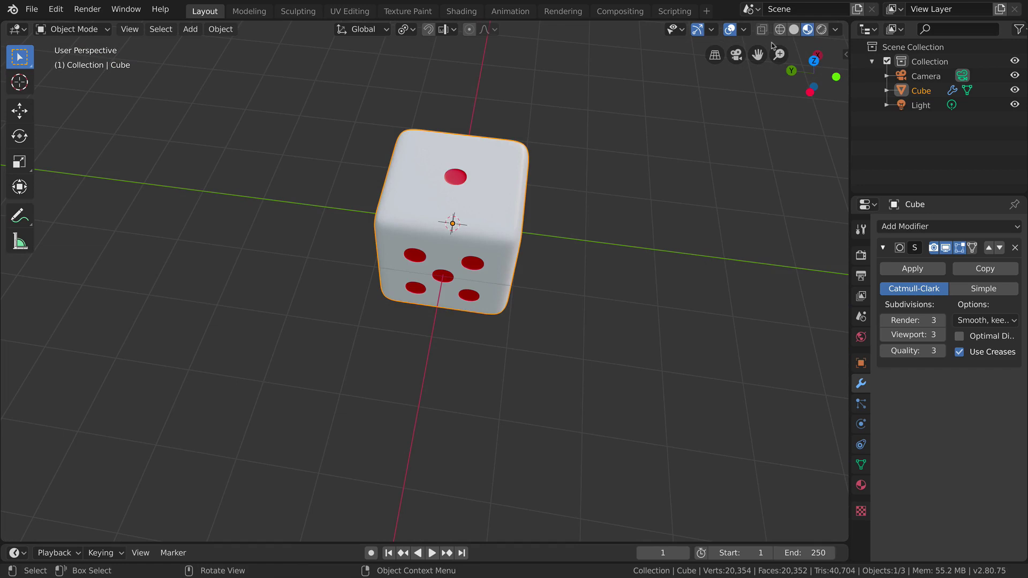
pyautogui.middleClick(356, 270)
pyautogui.press('KP_1')
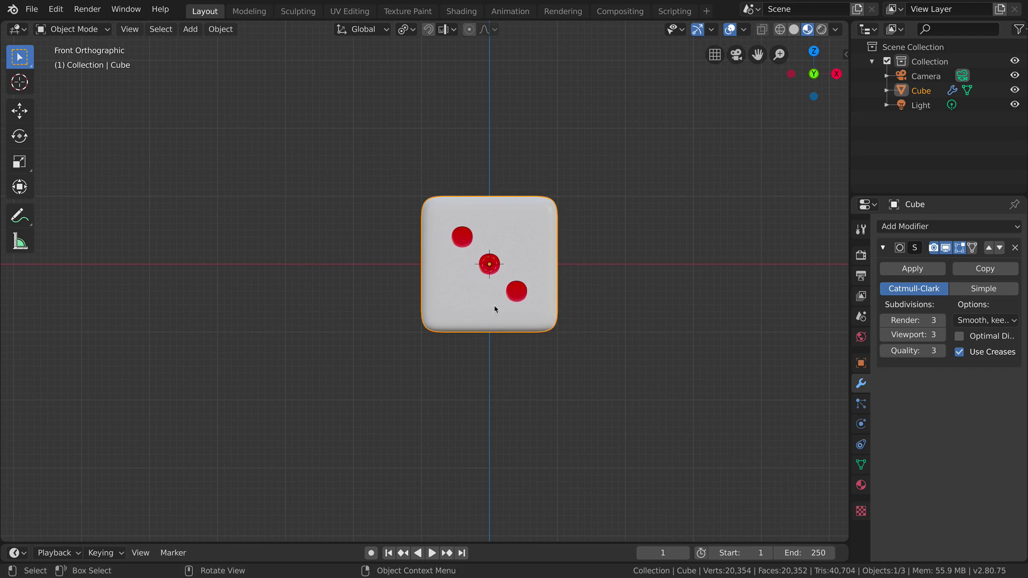
pyautogui.press('g')
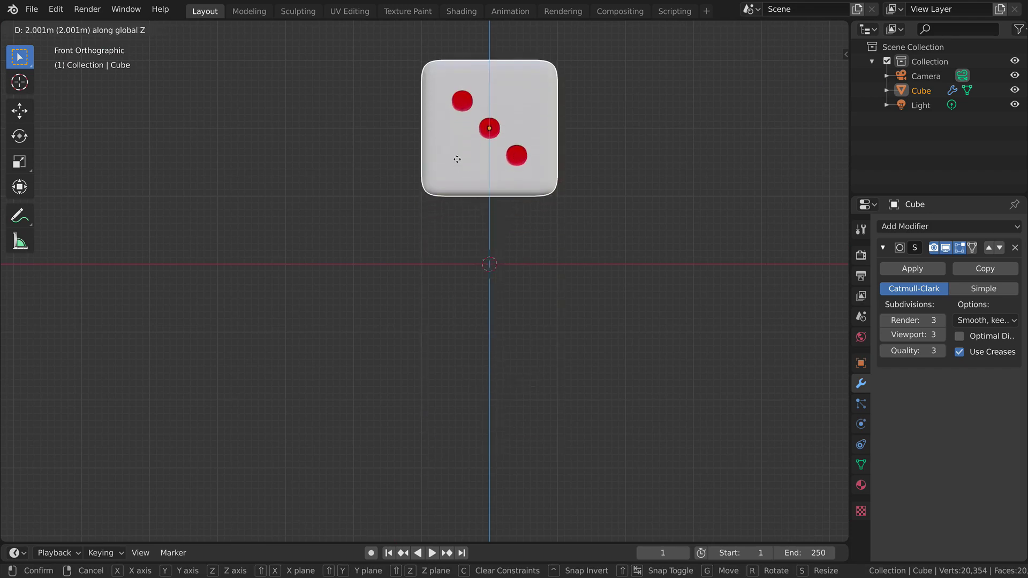
pyautogui.middleClick(491, 247)
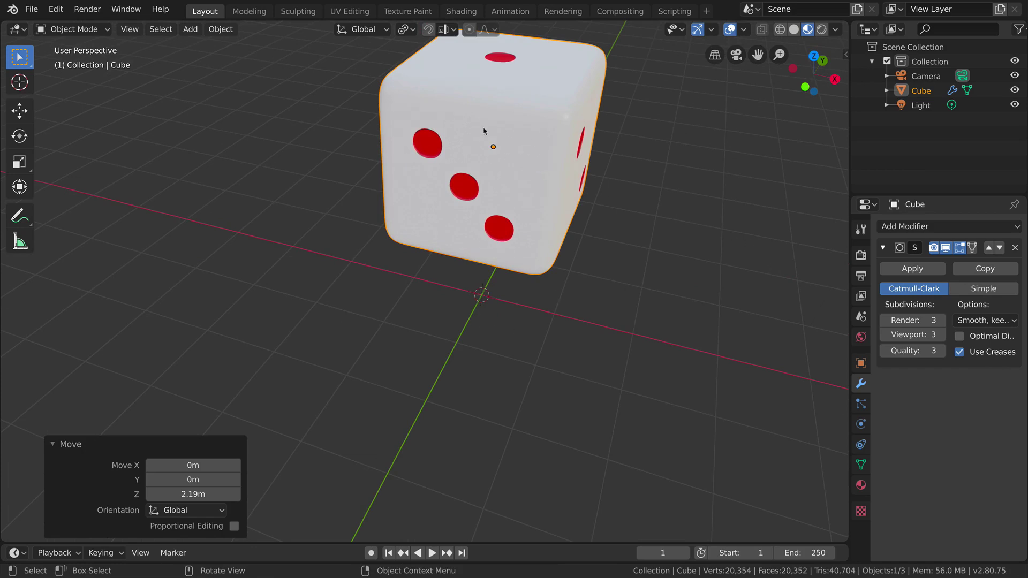
# Deselect the die, recentre the view with Shift+C and orbit around the scene
pyautogui.click(726, 211)
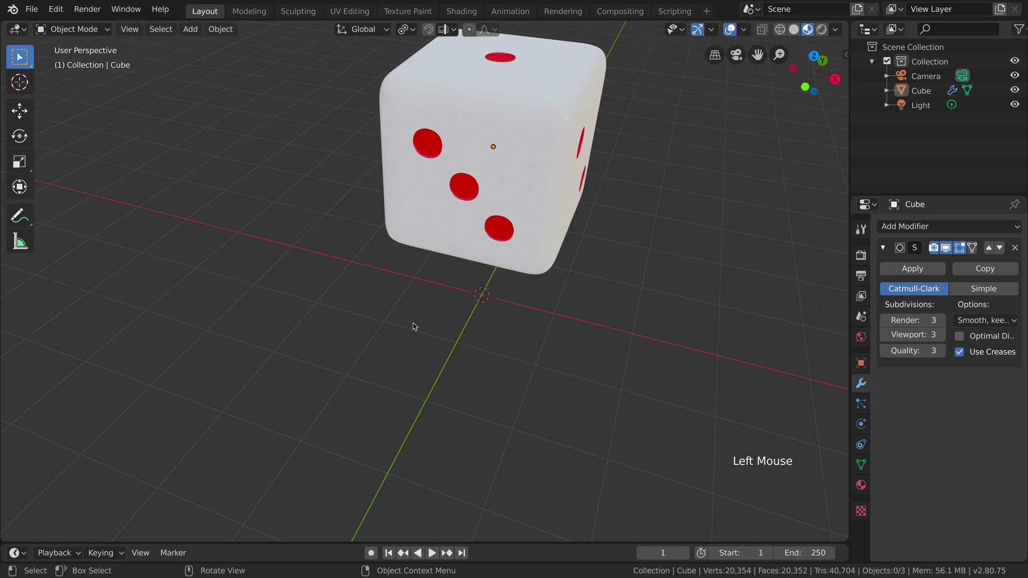
pyautogui.press('shift+c')
pyautogui.middleClick(315, 327)
pyautogui.middleClick(394, 344)
pyautogui.middleClick(414, 356)
pyautogui.scroll(3)
pyautogui.middleClick(486, 348)
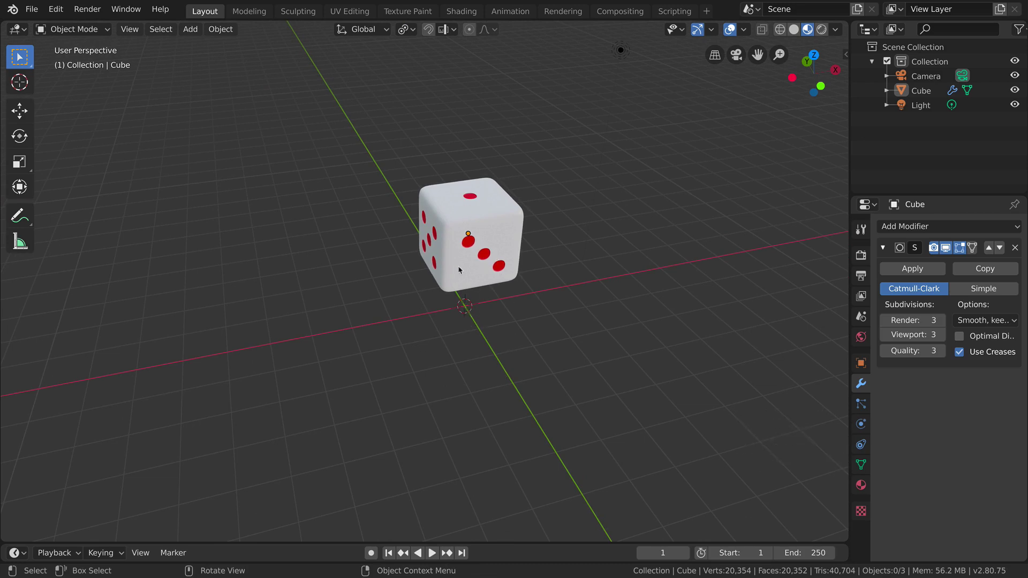
pyautogui.middleClick(409, 329)
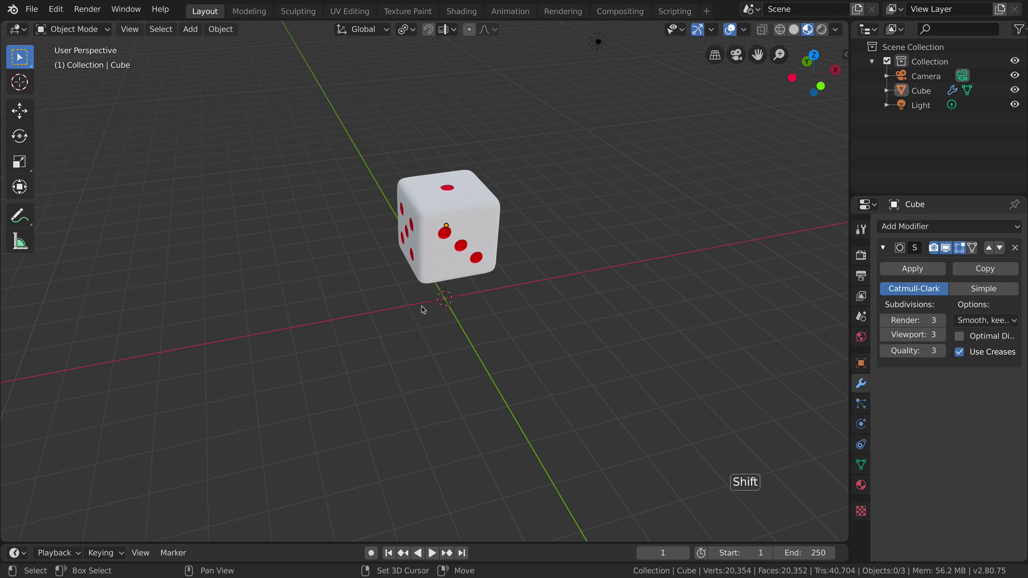
# Add a plane under the die and scale it about 17.5 times into a wide ground
pyautogui.press('shift+a')
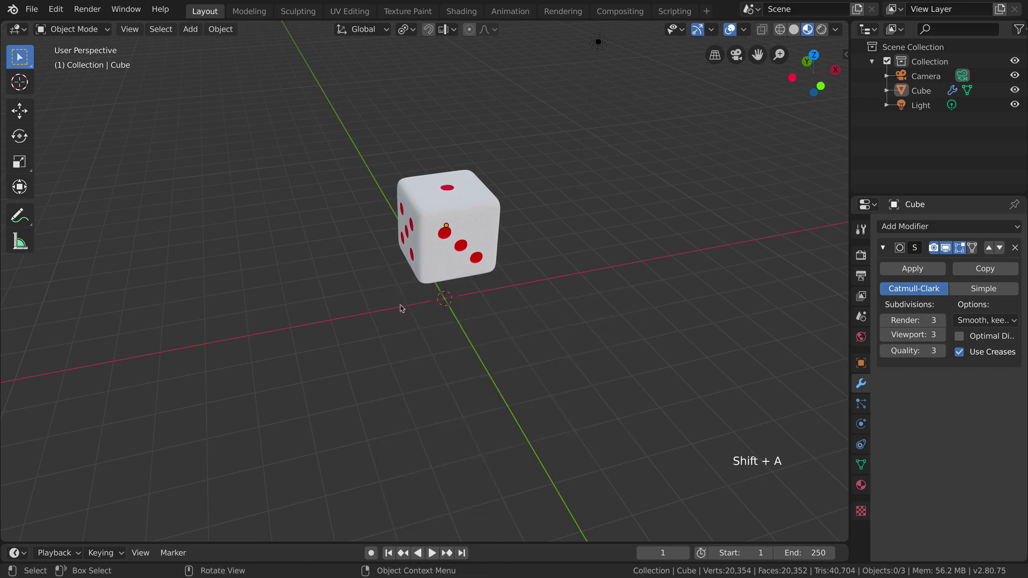
pyautogui.press('shift+a')
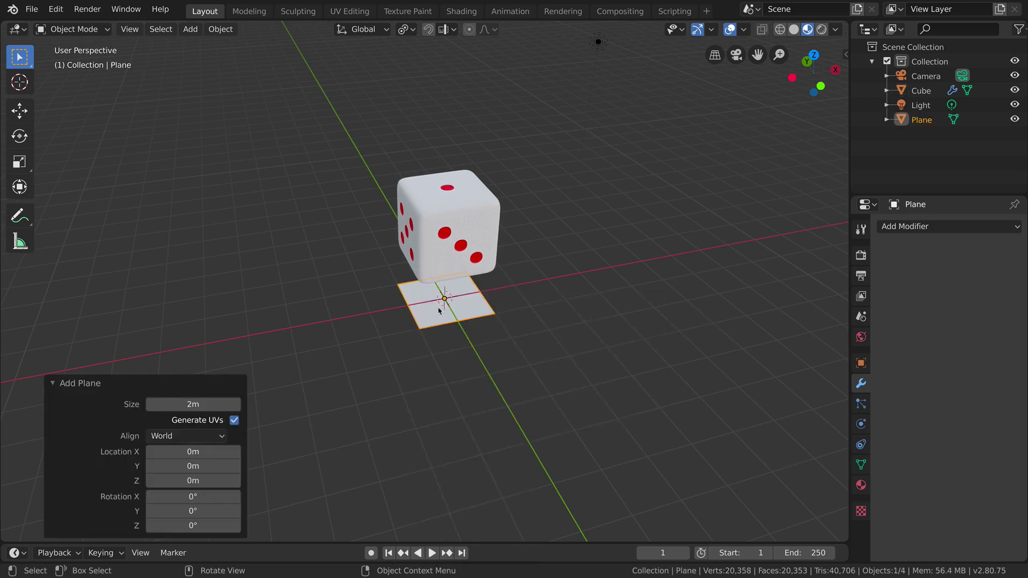
pyautogui.press('s')
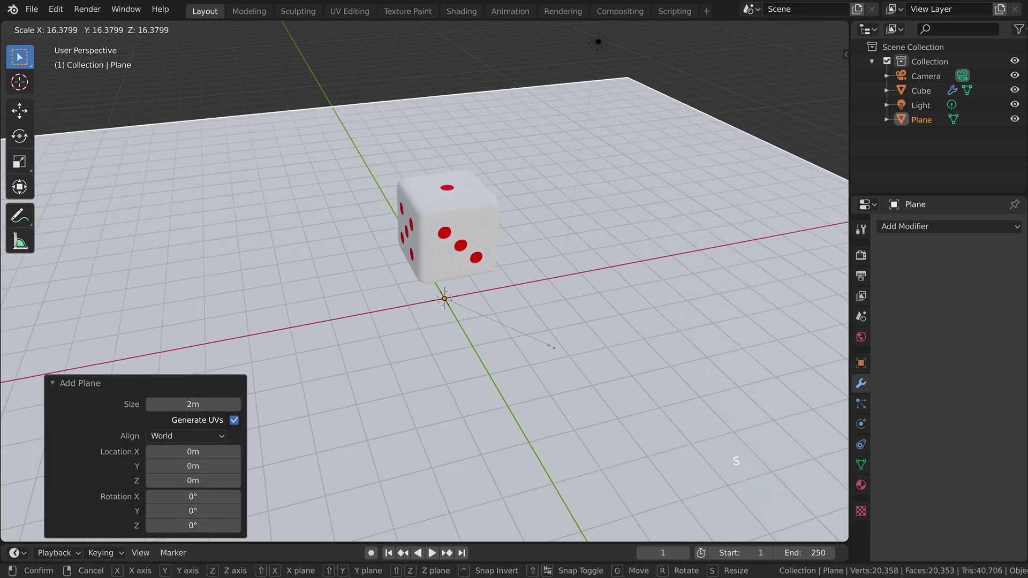
pyautogui.middleClick(506, 322)
pyautogui.middleClick(457, 287)
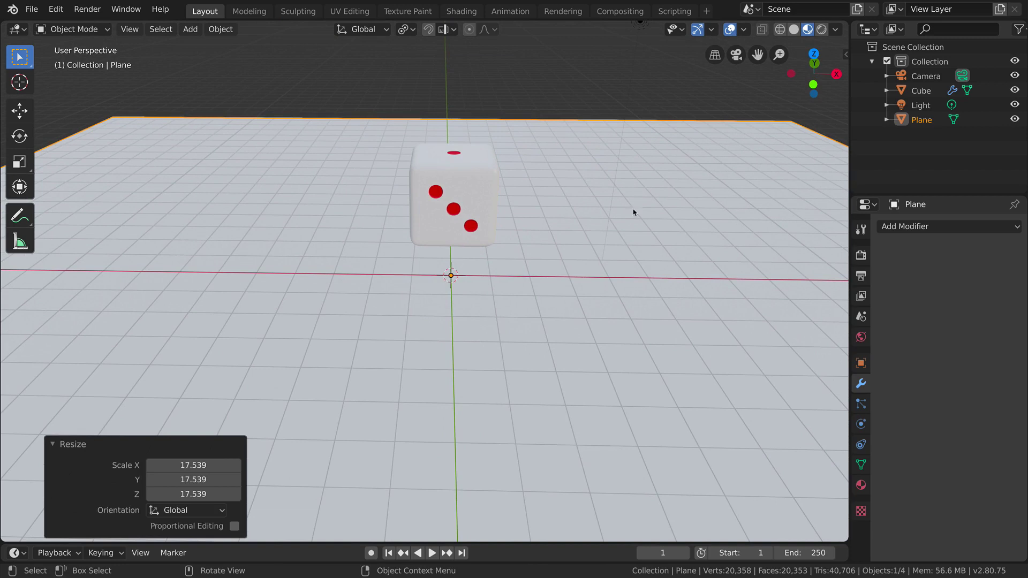
# Give the ground plane a new material, Material.002, with a cyan base colour
pyautogui.click(858, 488)
pyautogui.click(960, 289)
pyautogui.click(968, 434)
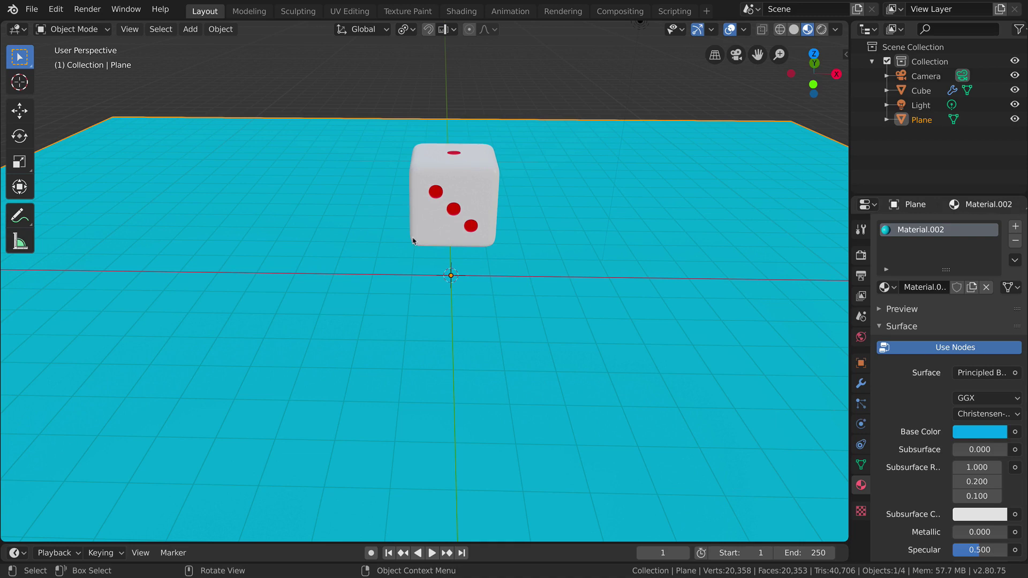
# From front view, zoom out and place the 3D cursor above the ground right of the die
pyautogui.press('KP_1')
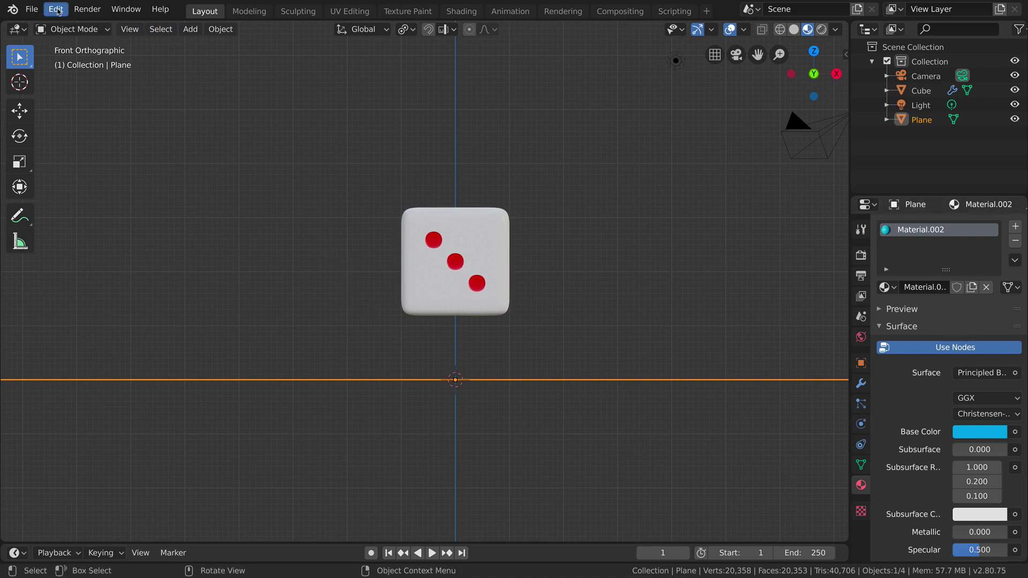
pyautogui.click(59, 11)
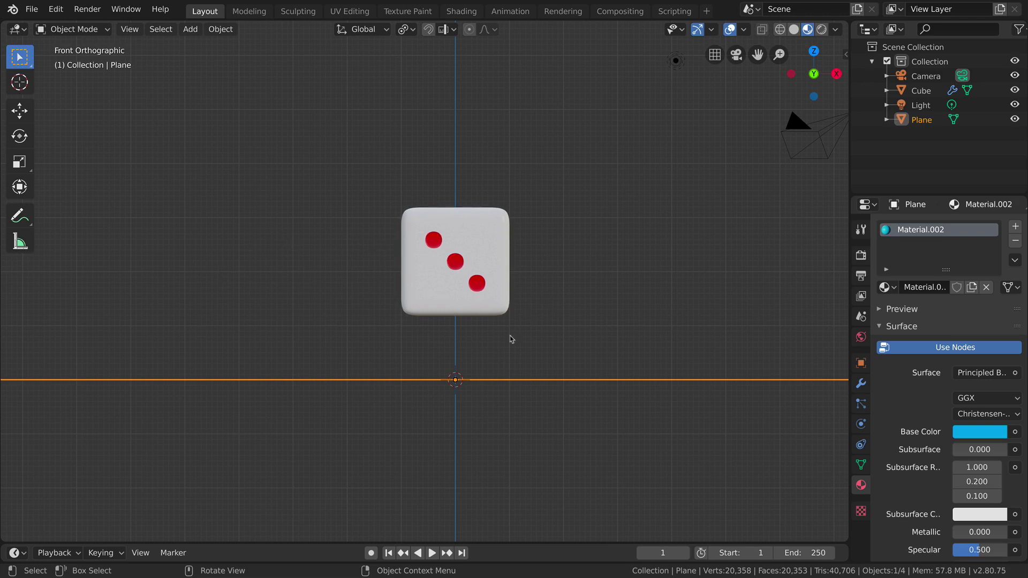
pyautogui.scroll(-3)
pyautogui.middleClick(559, 266)
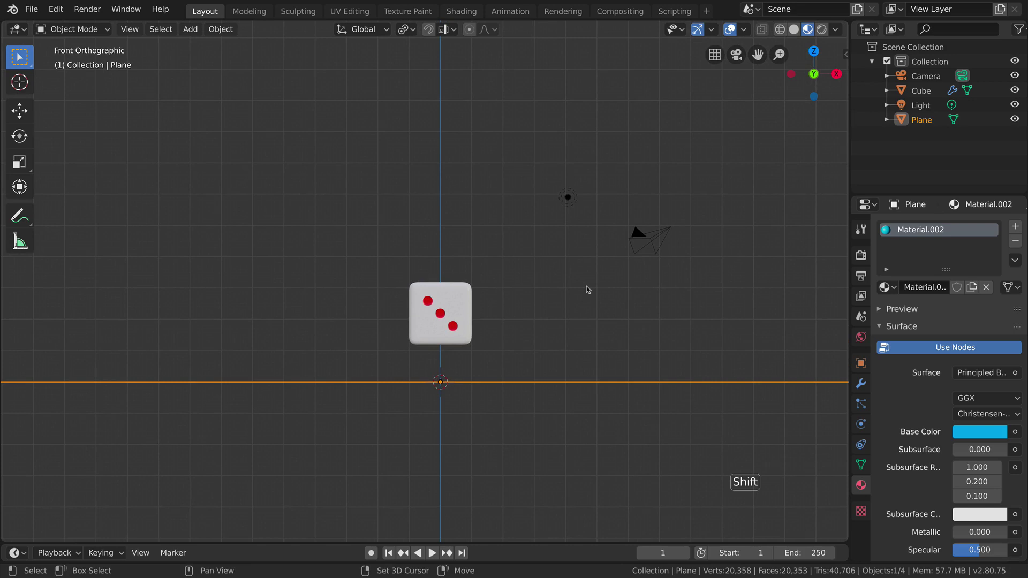
pyautogui.rightClick(589, 289)
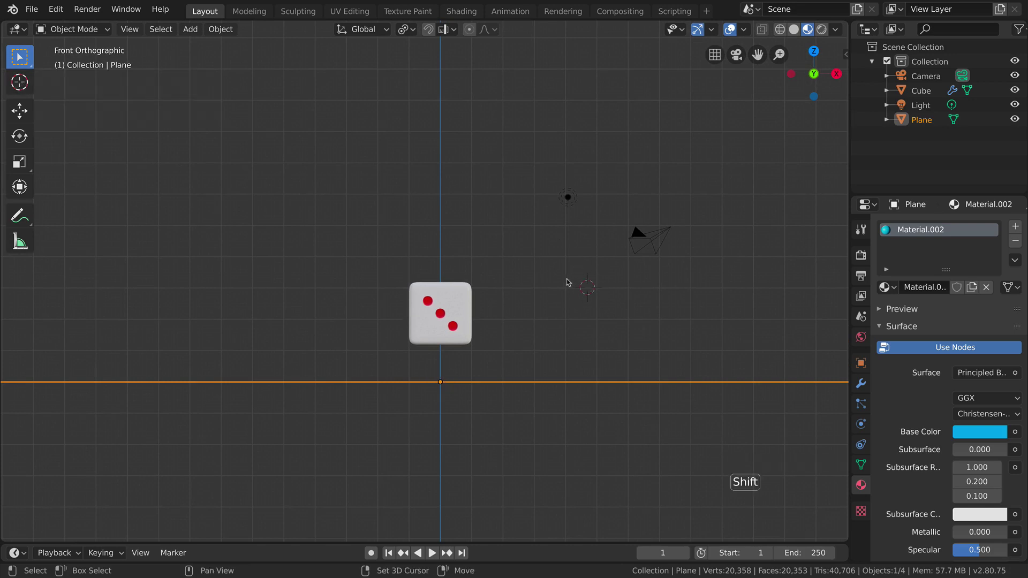
pyautogui.rightClick(570, 281)
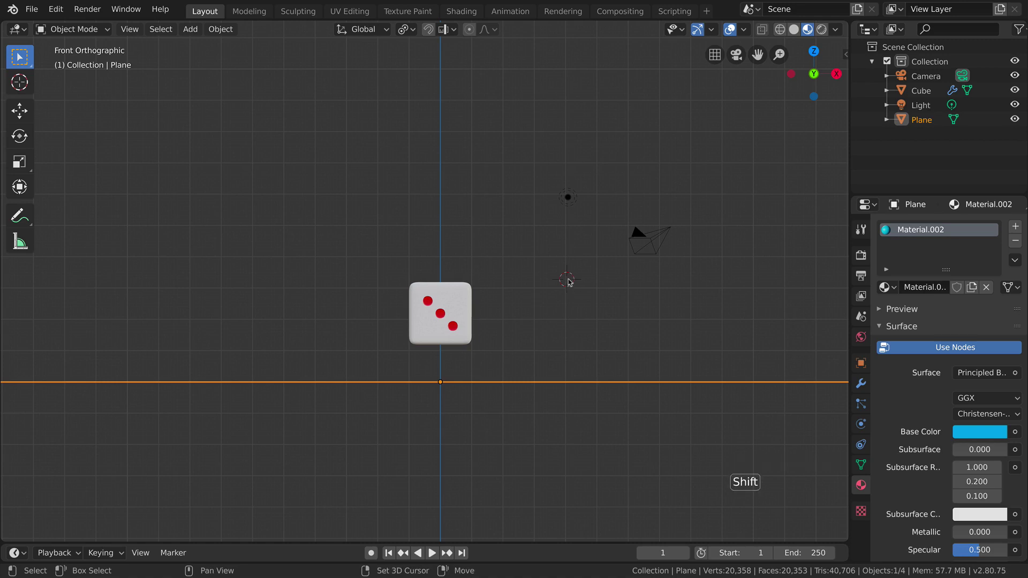
# Add a new mesh plane (Plane.001) at the 3D cursor beside the die
pyautogui.press('shift+a')
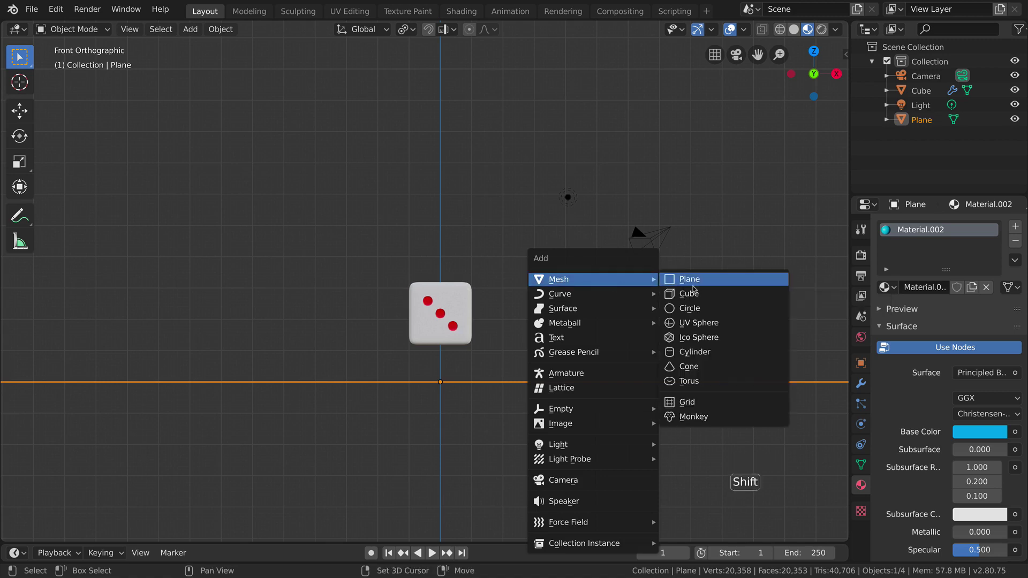
pyautogui.middleClick(527, 269)
pyautogui.press('KP_1')
pyautogui.middleClick(519, 273)
# Scale the new plane to about 8.67 along Y and 1.98 along X into a long strip
pyautogui.press('s')
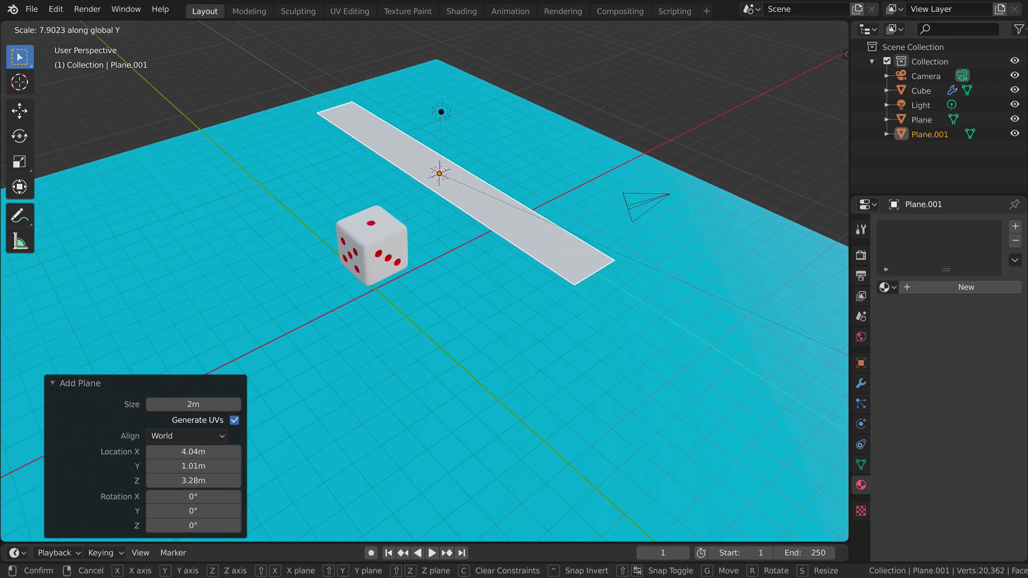
pyautogui.press('s')
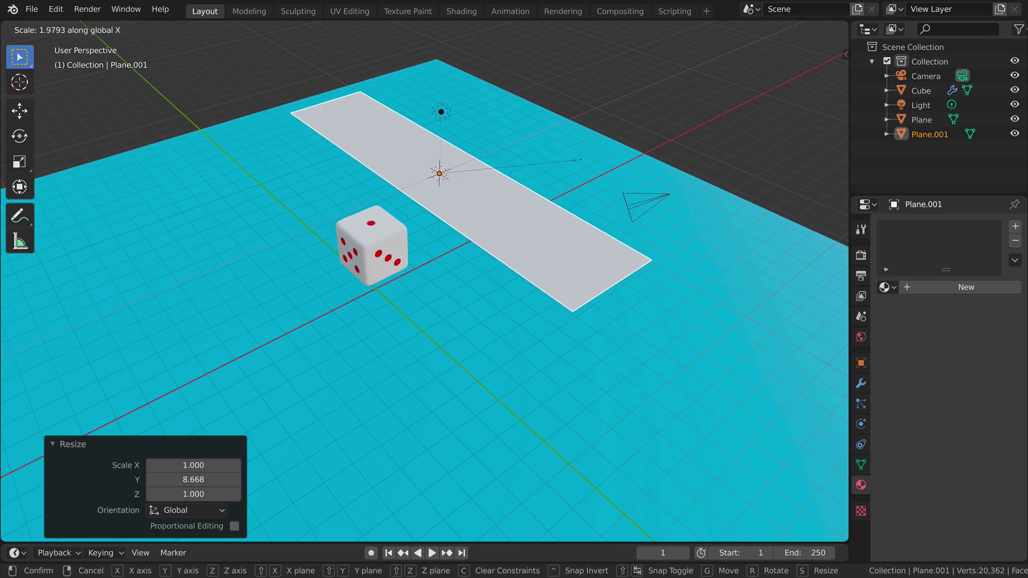
pyautogui.middleClick(526, 200)
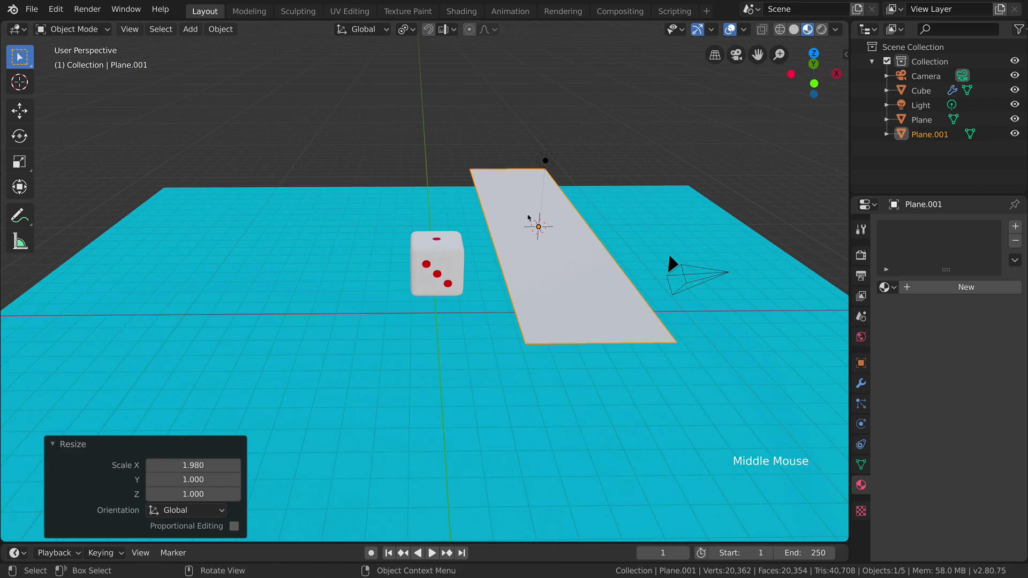
# From front view rotate the strip -36.3° and nudge it about 0.21 m over, 0.39 m up into a ramp
pyautogui.press('KP_1')
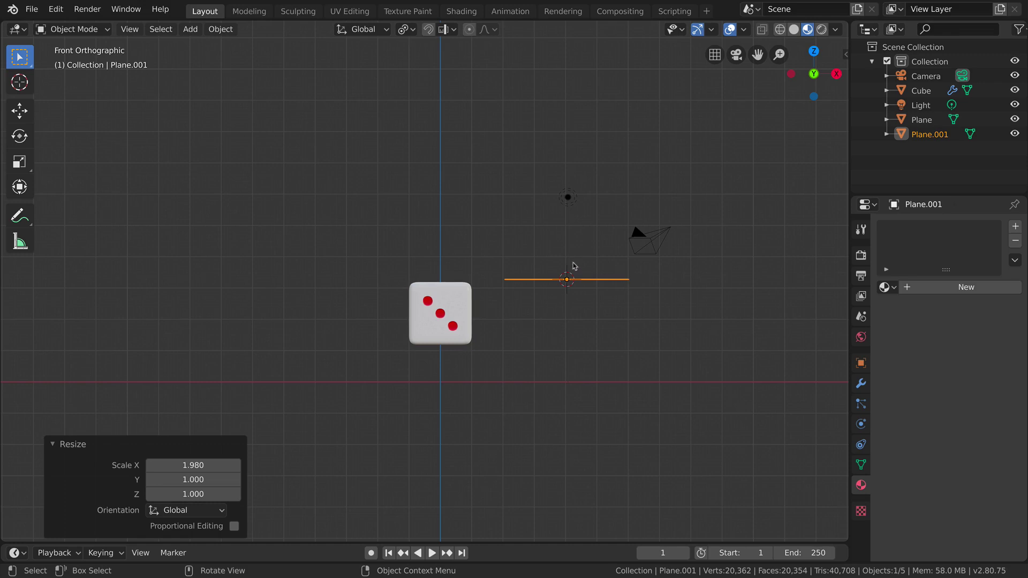
pyautogui.press('r')
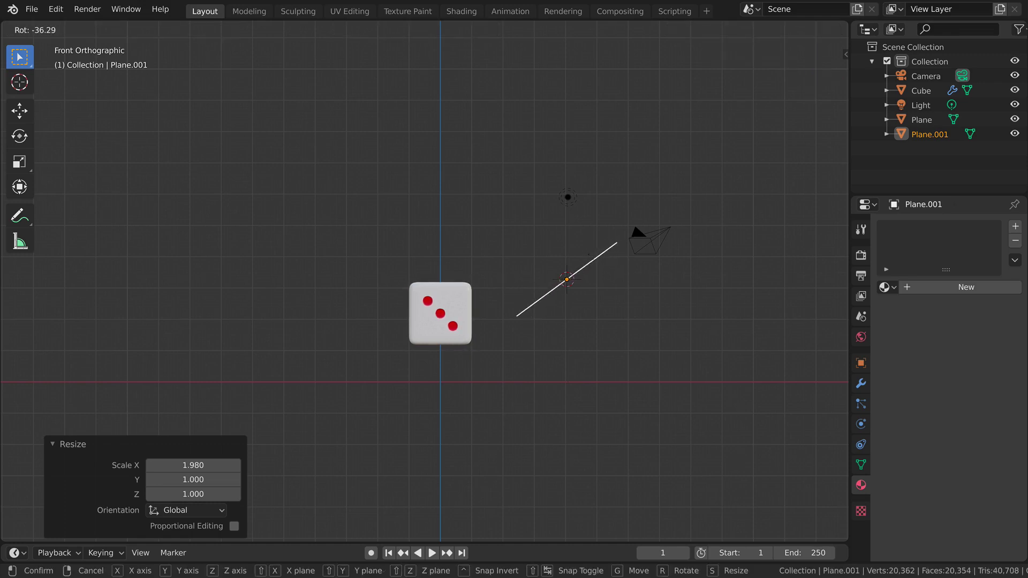
pyautogui.press('g')
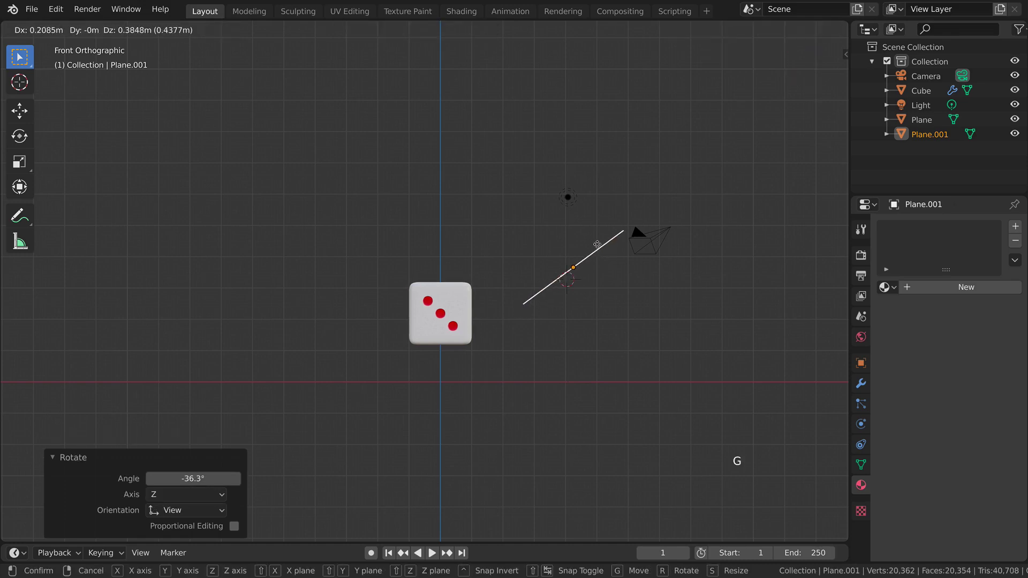
# Check the ramp, then reveal the Outliner's per-object render-visibility toggles and change one
pyautogui.middleClick(406, 270)
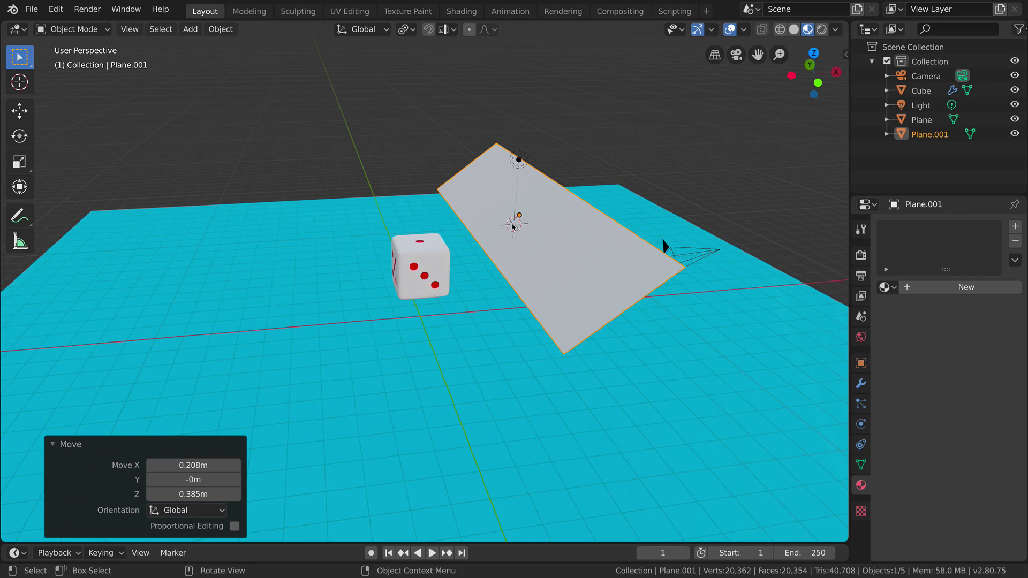
pyautogui.click(1019, 32)
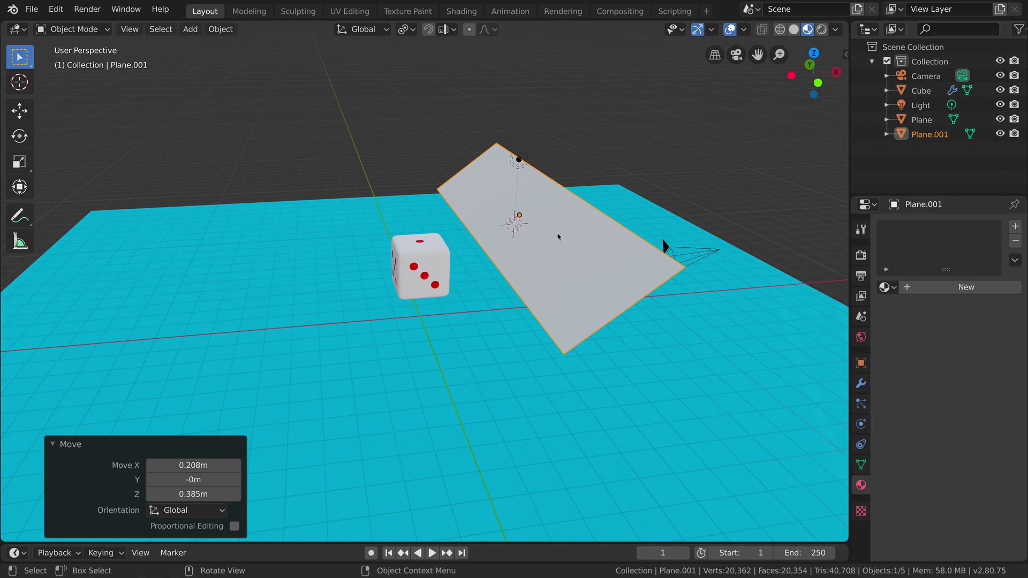
pyautogui.click(1017, 134)
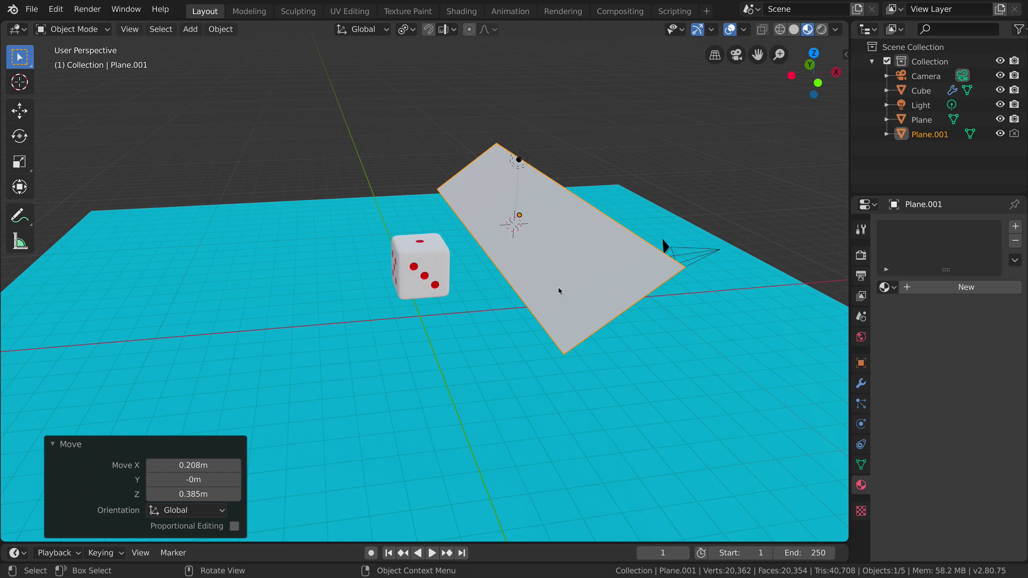
# Give the cyan ground plane passive rigid body physics
pyautogui.click(264, 322)
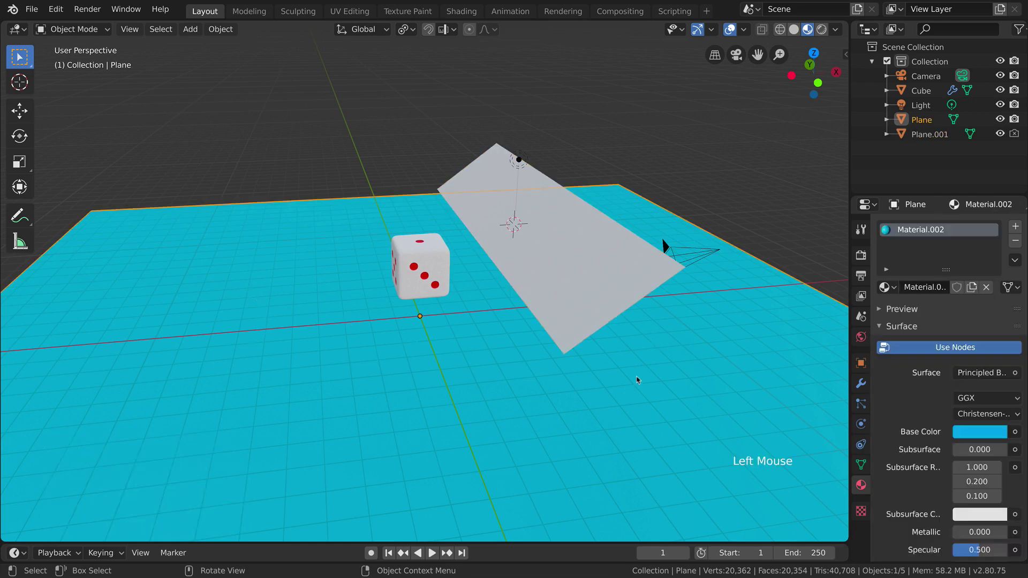
pyautogui.click(864, 433)
pyautogui.click(867, 443)
pyautogui.click(864, 428)
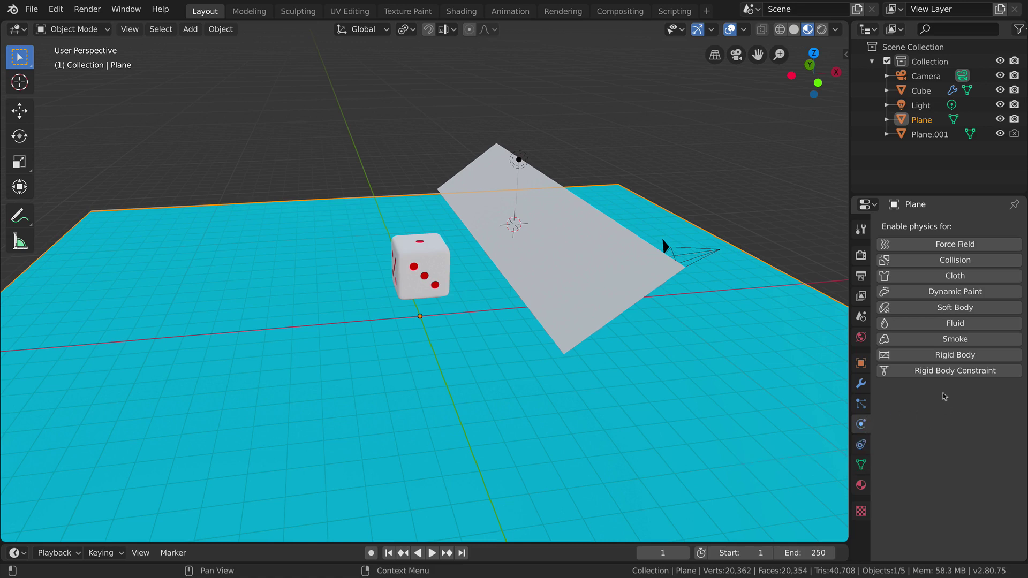
pyautogui.click(931, 355)
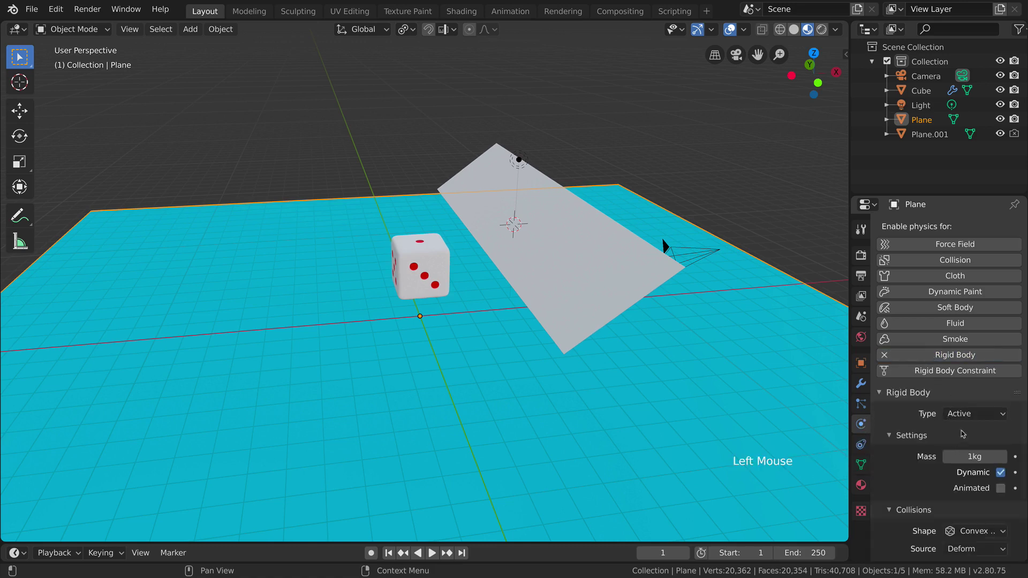
pyautogui.click(960, 417)
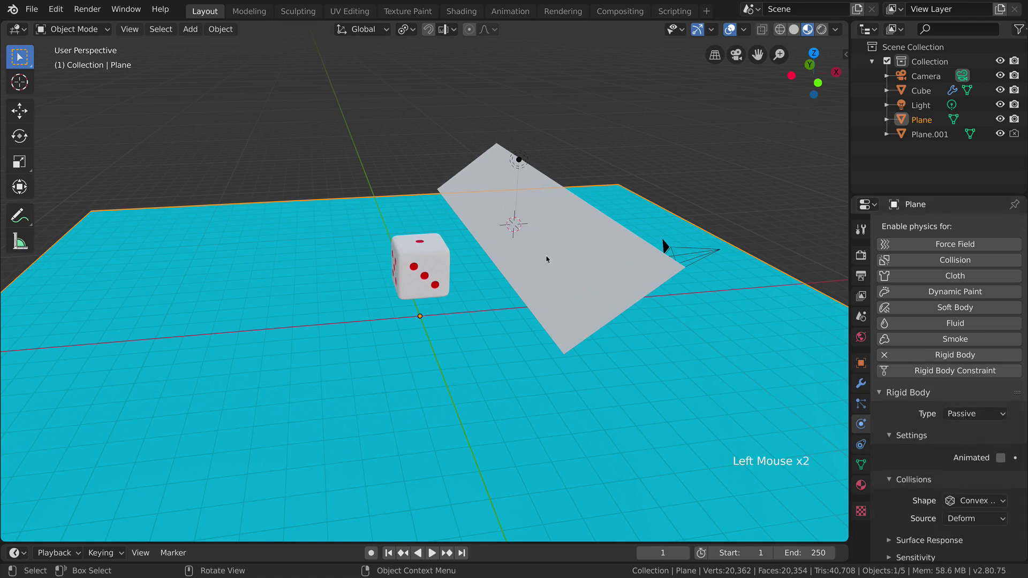
# Give the ramp strip Plane.001 passive rigid body physics as well
pyautogui.click(541, 261)
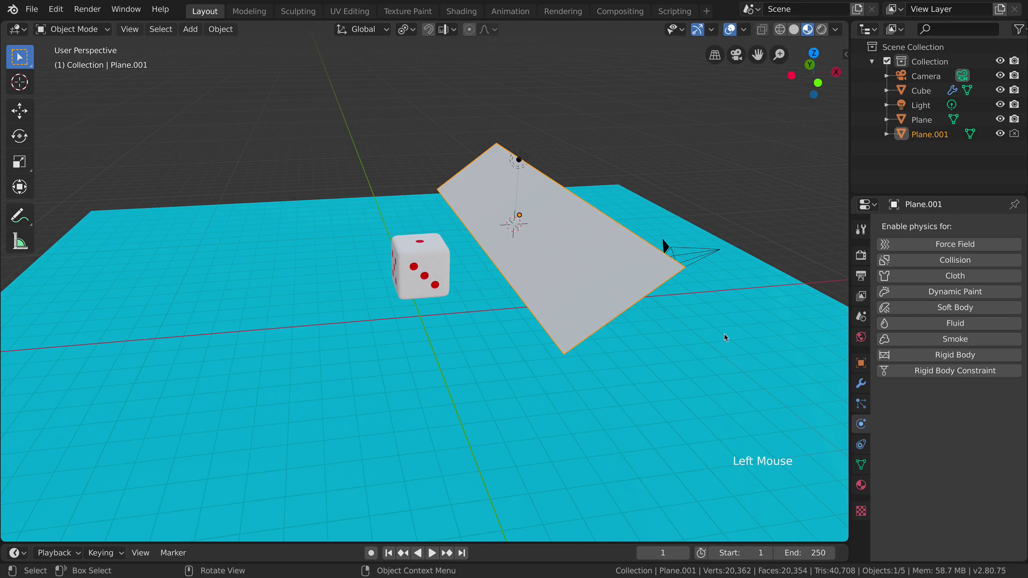
pyautogui.click(918, 356)
pyautogui.click(966, 417)
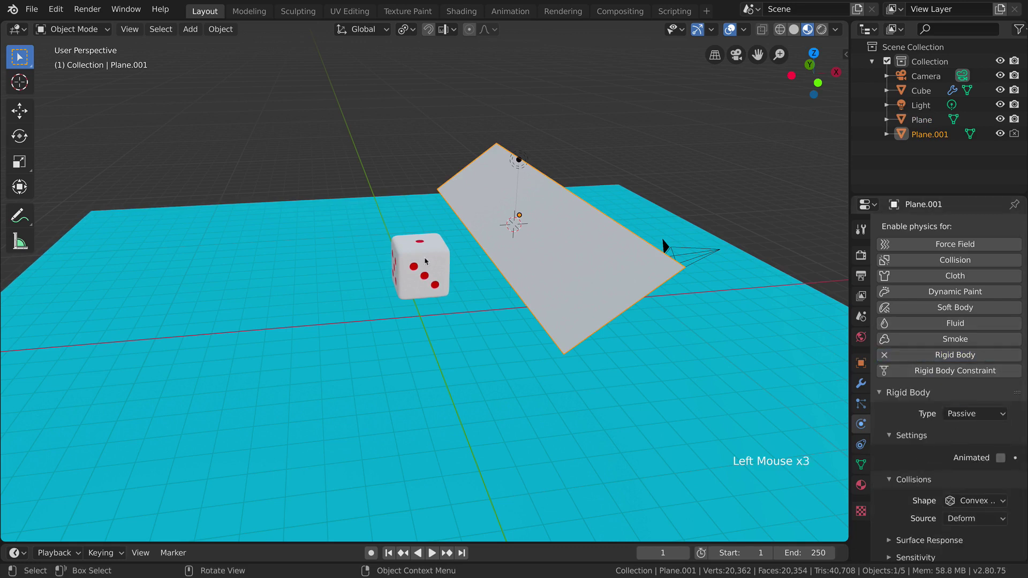
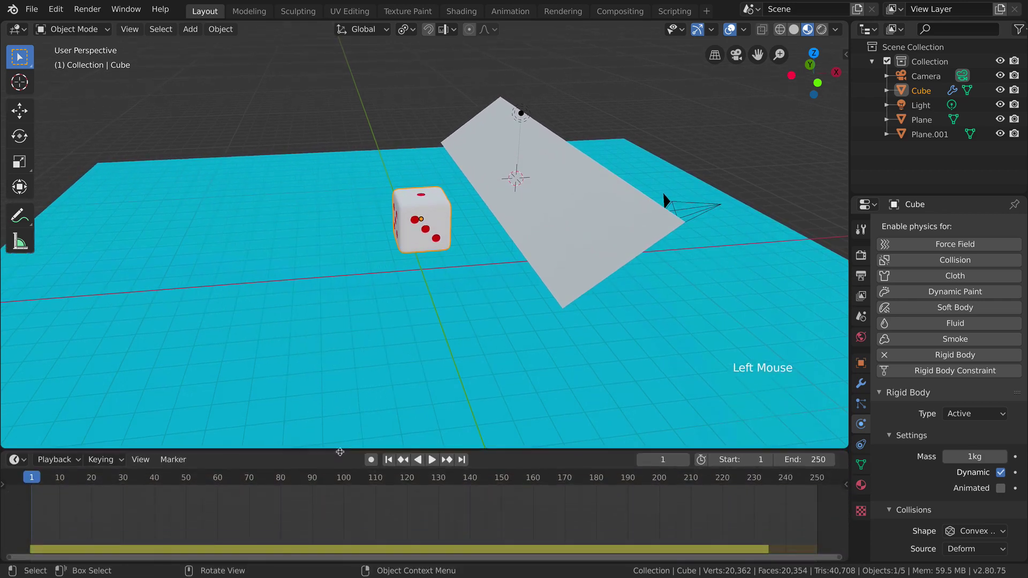
# Lift the die 4.91 m up along Z, play its fall onto the ground, then rewind to frame 1
pyautogui.press('KP_1')
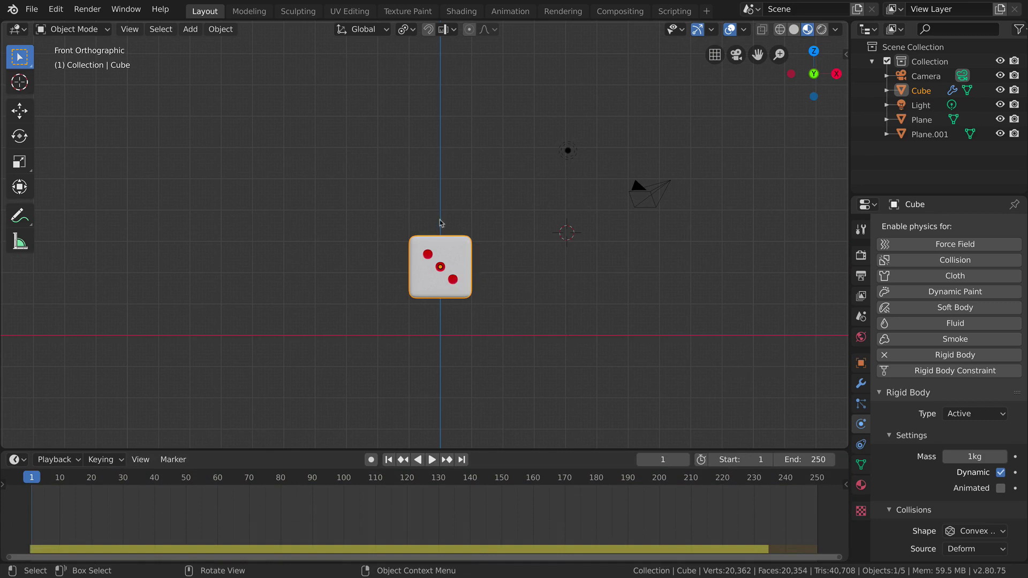
pyautogui.press('g')
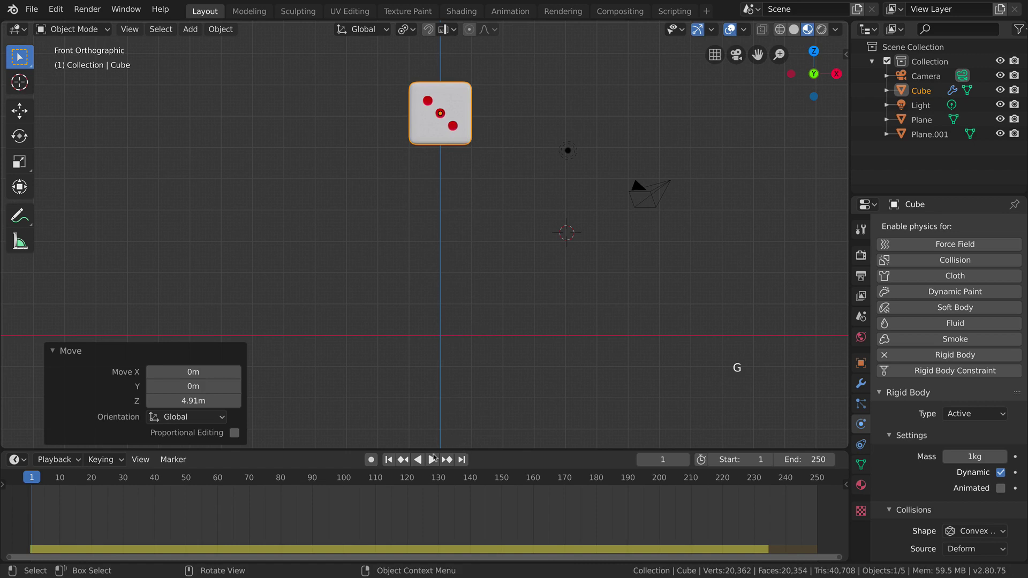
pyautogui.click(433, 465)
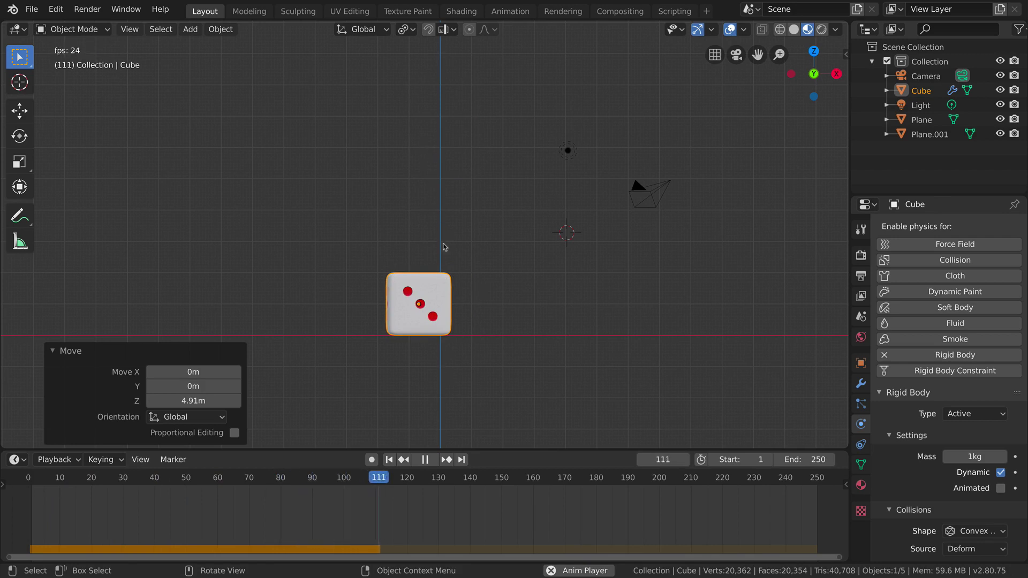
pyautogui.press('space')
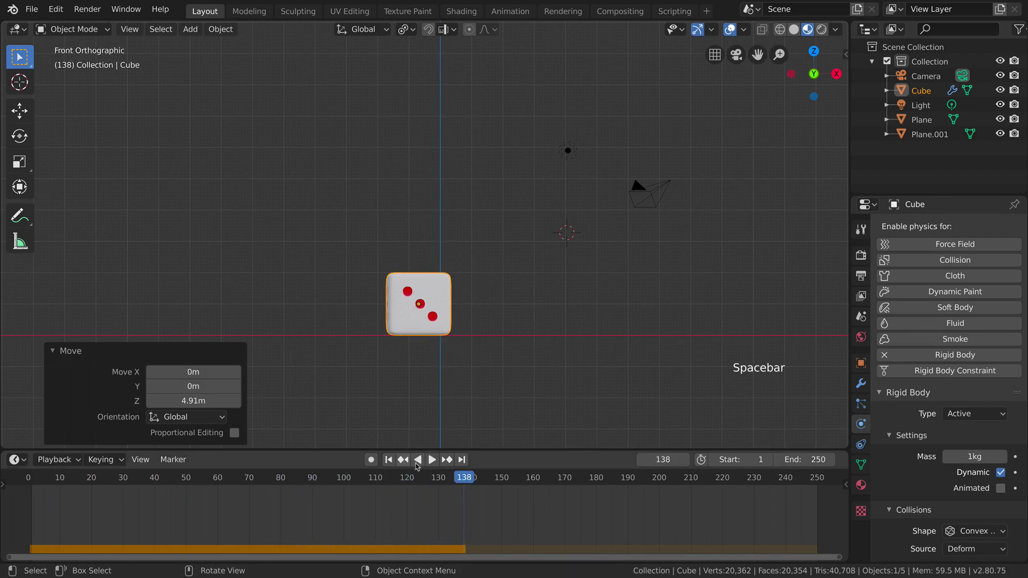
pyautogui.click(391, 462)
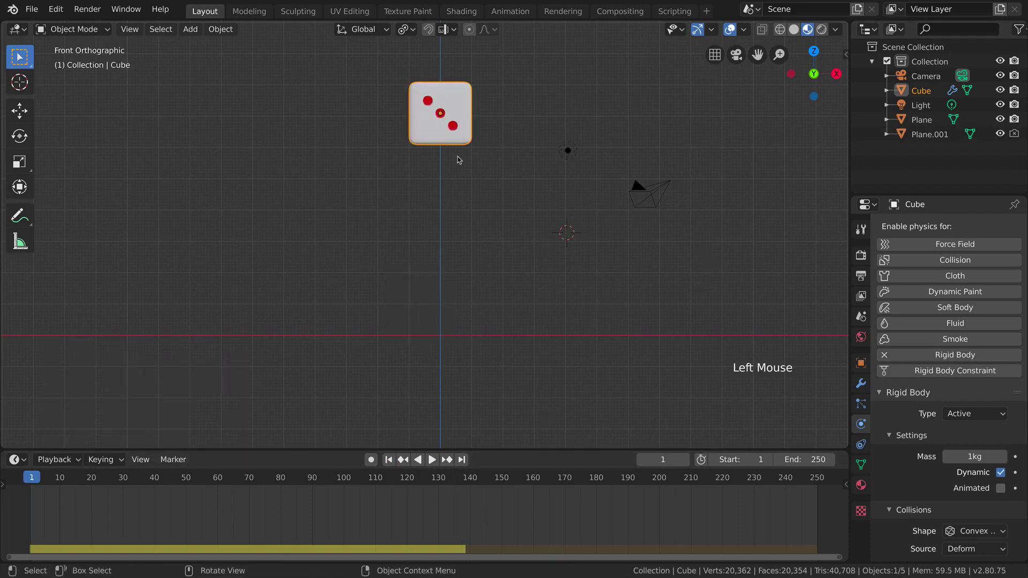
# Move the die 2.73 m along X so it starts above the top of the ramp
pyautogui.middleClick(475, 171)
pyautogui.middleClick(466, 171)
pyautogui.press('KP_1')
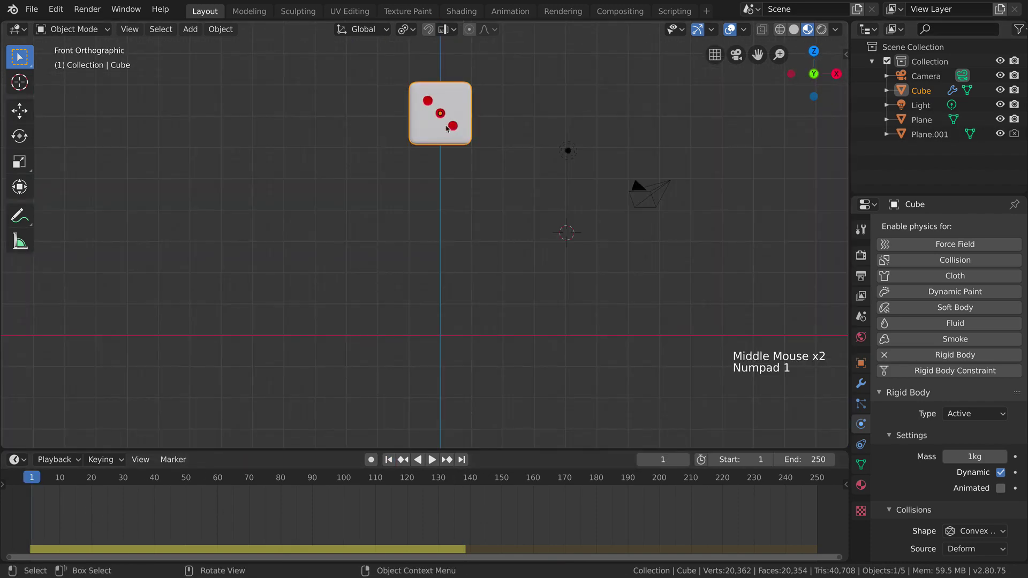
pyautogui.press('g')
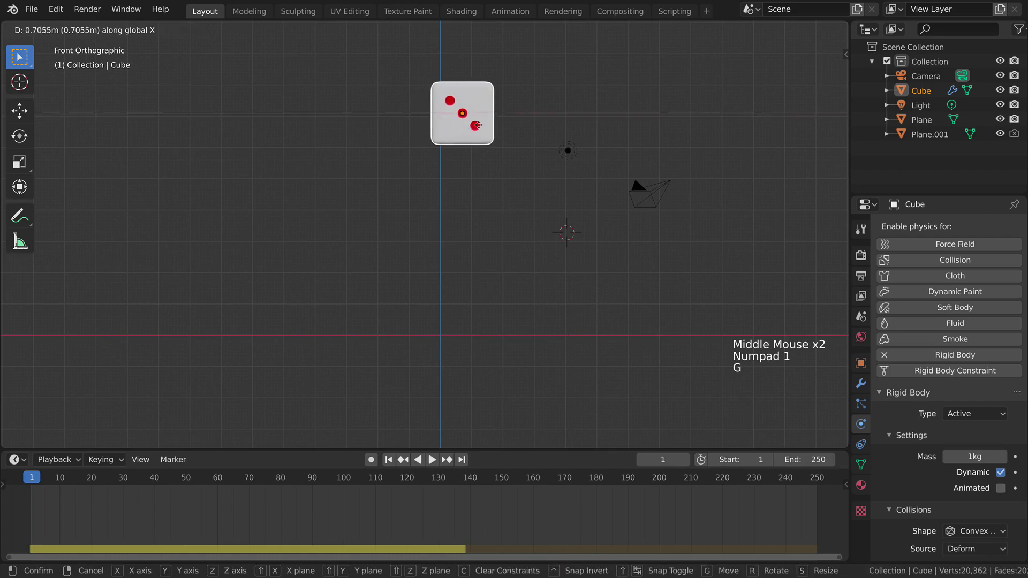
pyautogui.middleClick(515, 177)
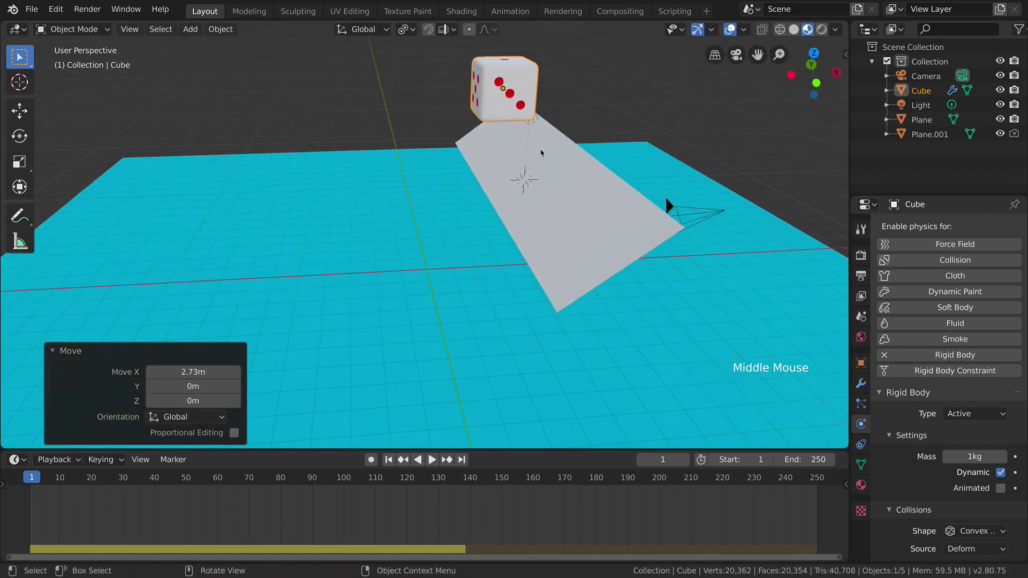
# Play the die tumbling down the ramp to frame 150, rewind to frame 1, return to front view
pyautogui.press('space')
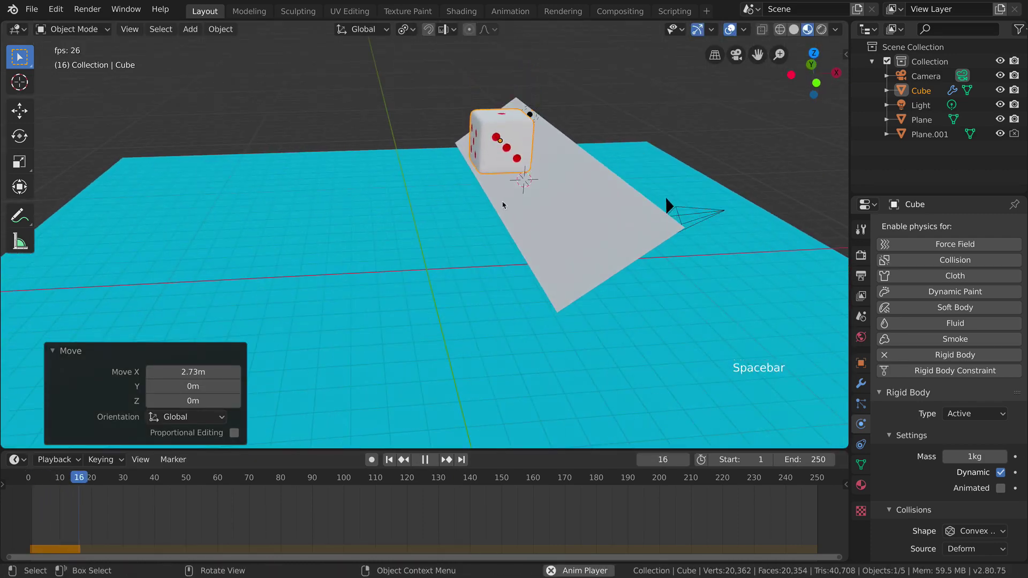
pyautogui.middleClick(511, 176)
pyautogui.middleClick(525, 190)
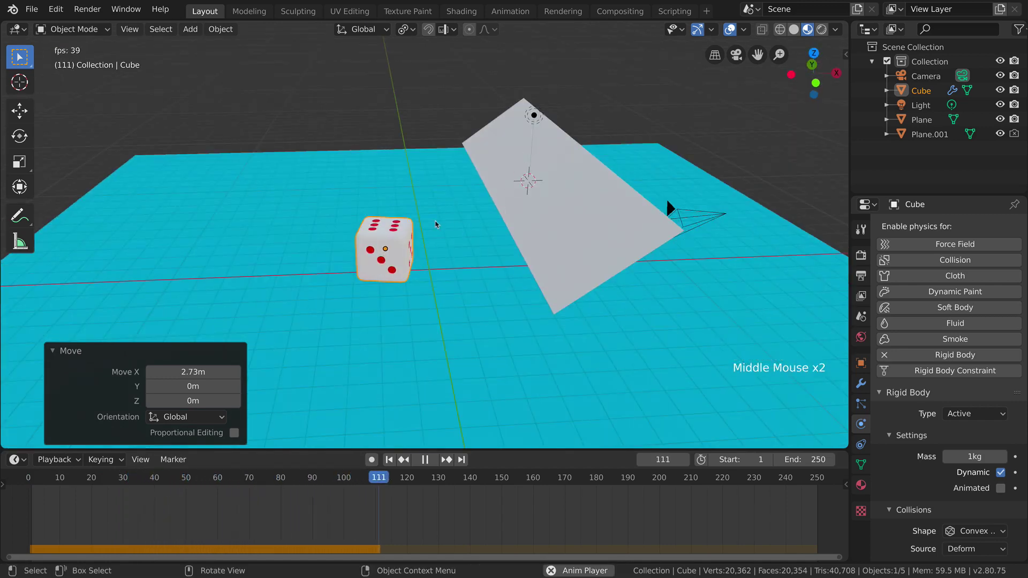
pyautogui.press('space')
pyautogui.click(394, 462)
pyautogui.press('KP_1')
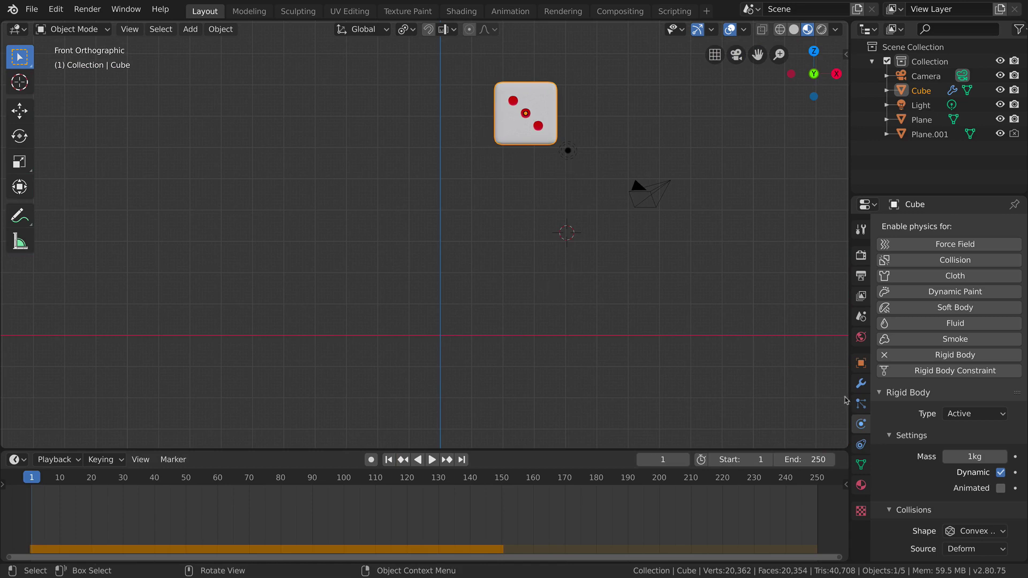
# Remove the die's Subdivision Surface modifier and give it a Wave modifier instead
pyautogui.click(861, 388)
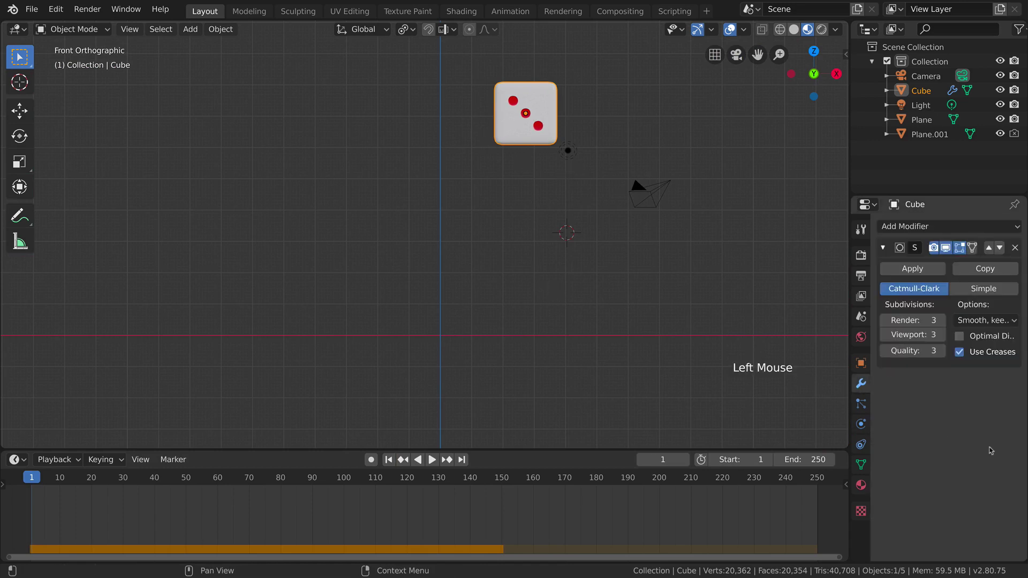
pyautogui.click(917, 275)
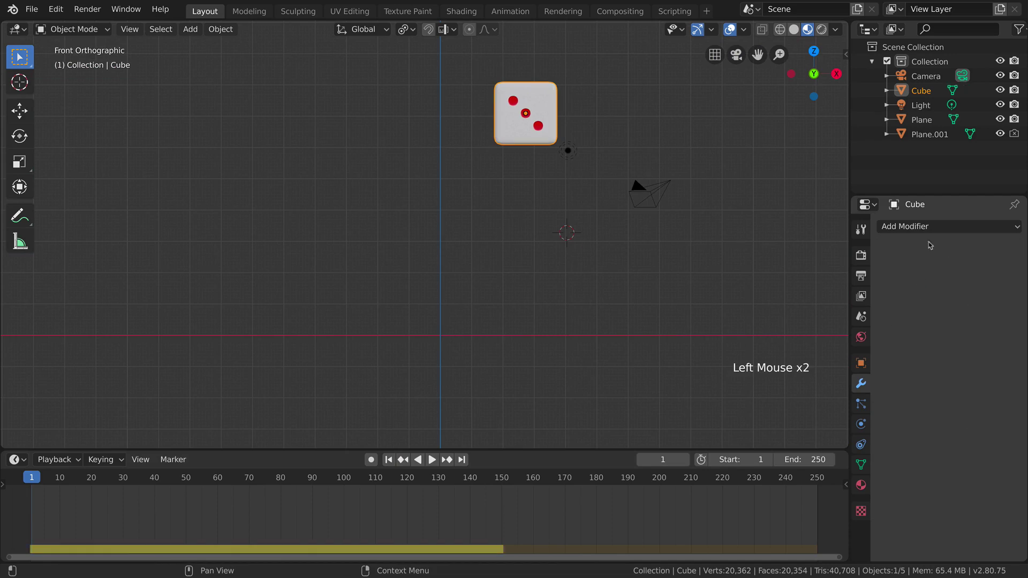
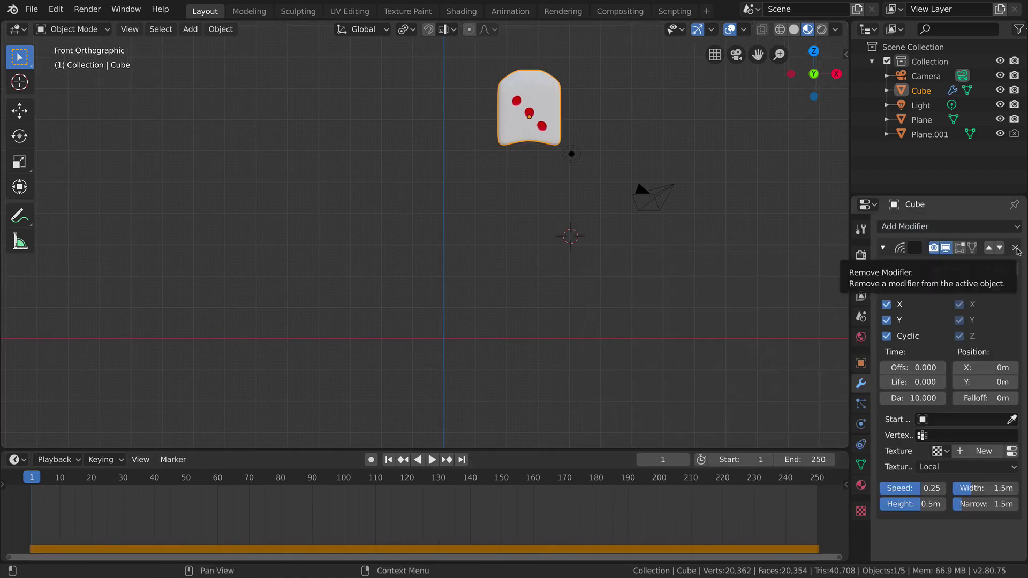
pyautogui.middleClick(503, 218)
# Play the animation to preview the warping die, then show the scene's Output properties
pyautogui.press('space')
pyautogui.middleClick(482, 251)
pyautogui.middleClick(495, 271)
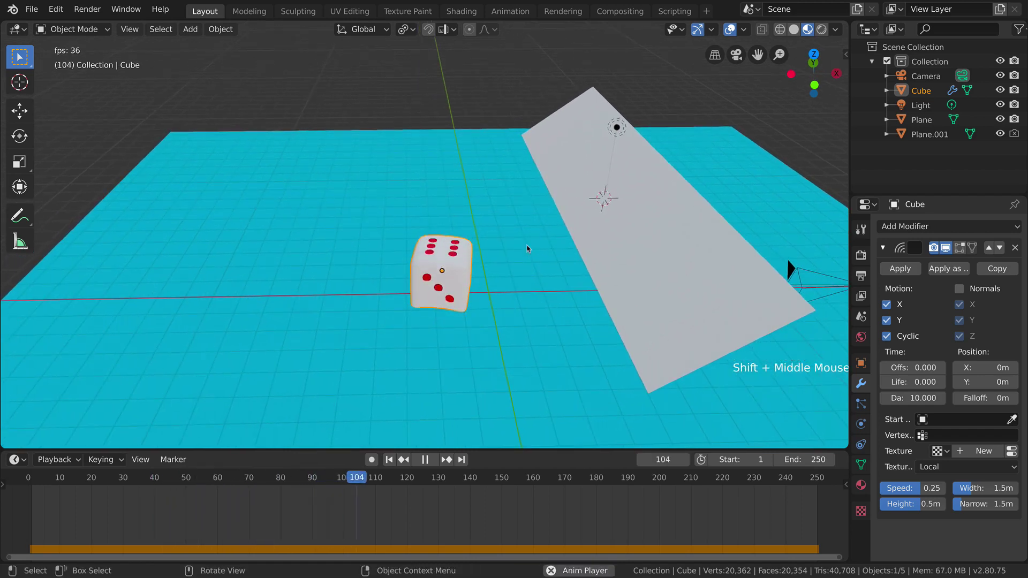
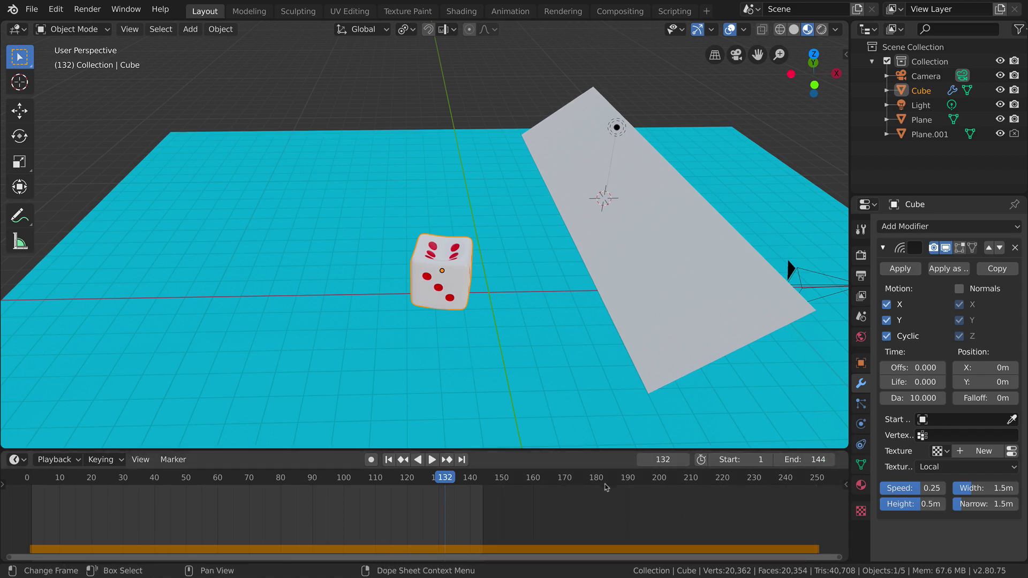
pyautogui.click(859, 301)
pyautogui.click(864, 276)
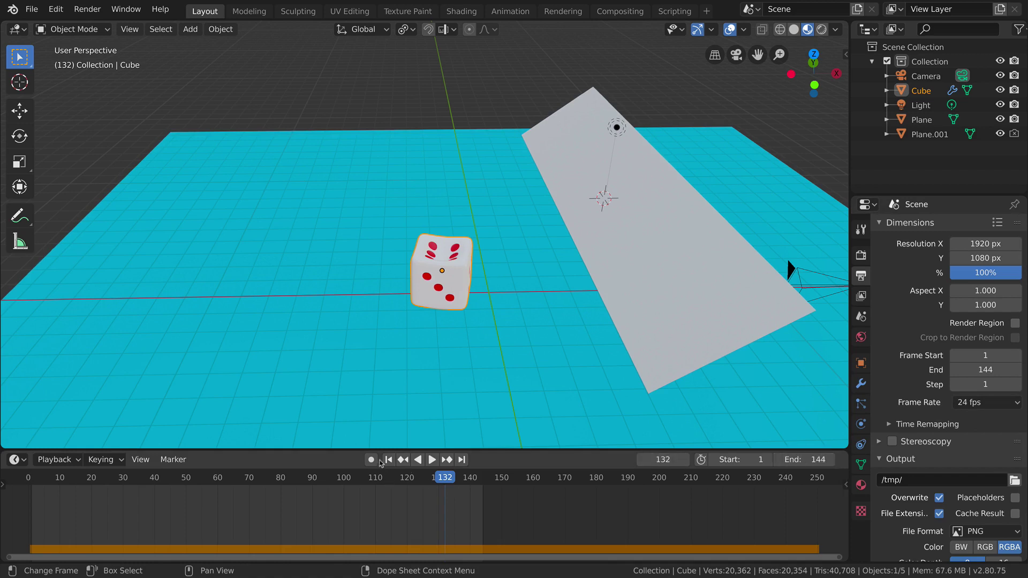
pyautogui.click(391, 463)
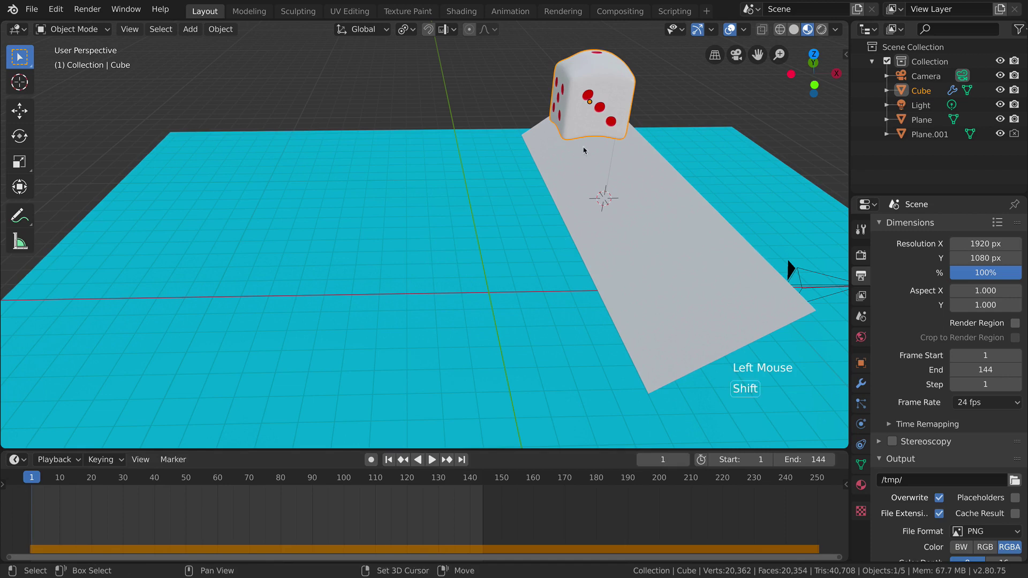
pyautogui.click(792, 271)
# From top view move the camera about 13.7 m left, 2.15 m down and rotate it 85.5° about Z
pyautogui.press('KP_7')
pyautogui.middleClick(636, 198)
pyautogui.scroll(-3)
pyautogui.middleClick(587, 292)
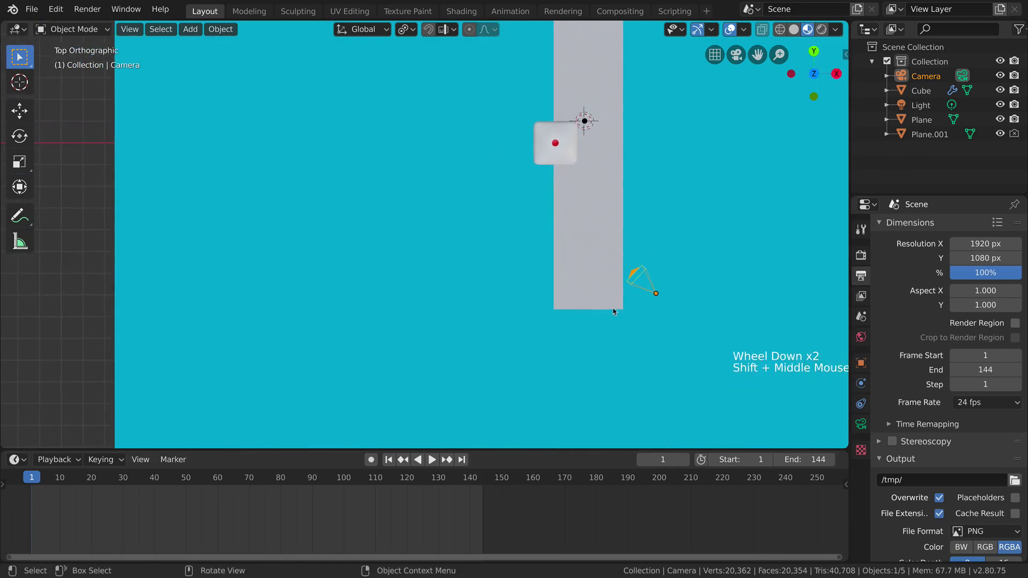
pyautogui.press('g')
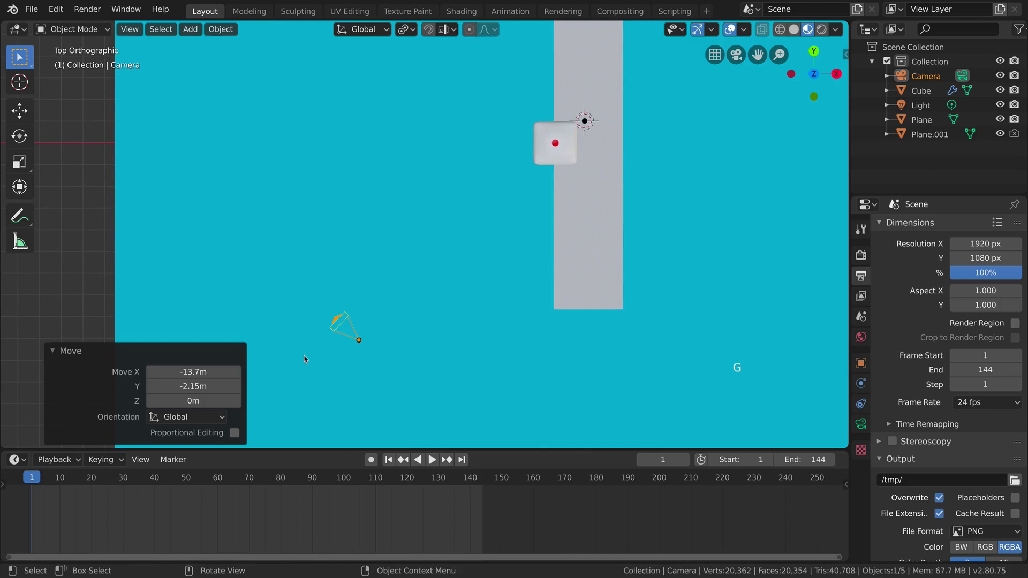
pyautogui.press('r')
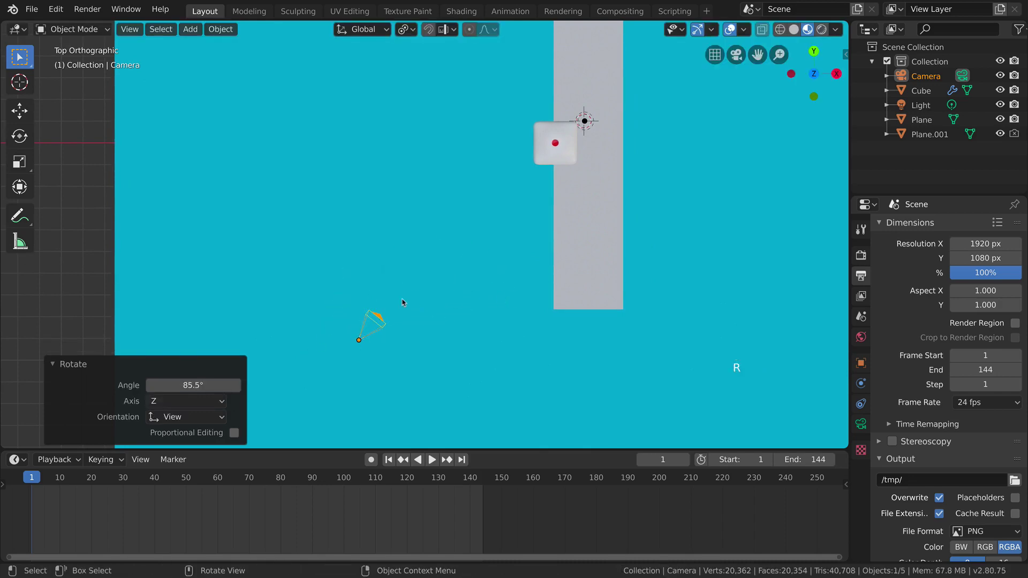
# Look through the camera, play the animation in it, and rewind to frame 1
pyautogui.press('KP_0')
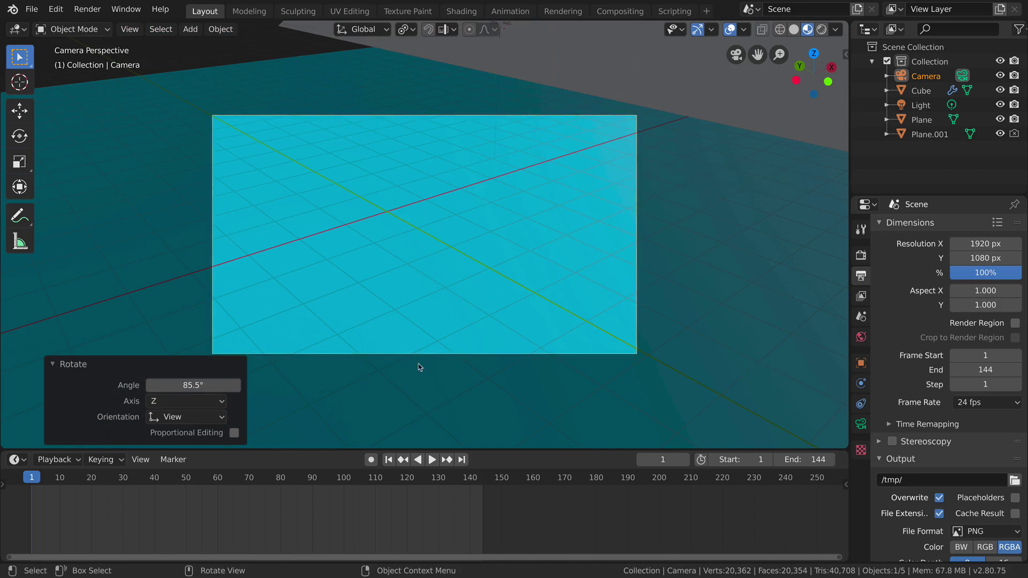
pyautogui.press('space')
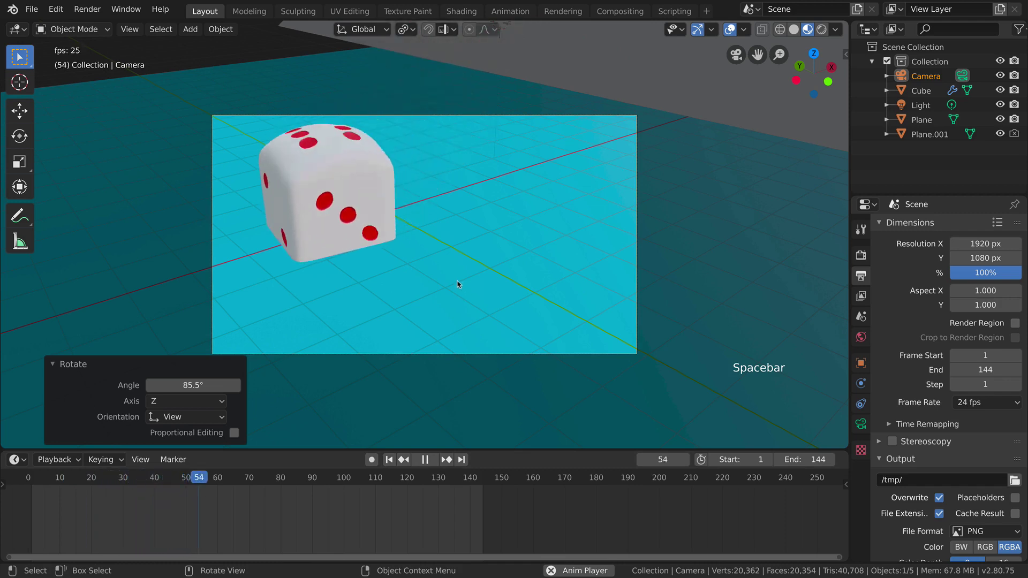
pyautogui.press('space')
pyautogui.click(394, 464)
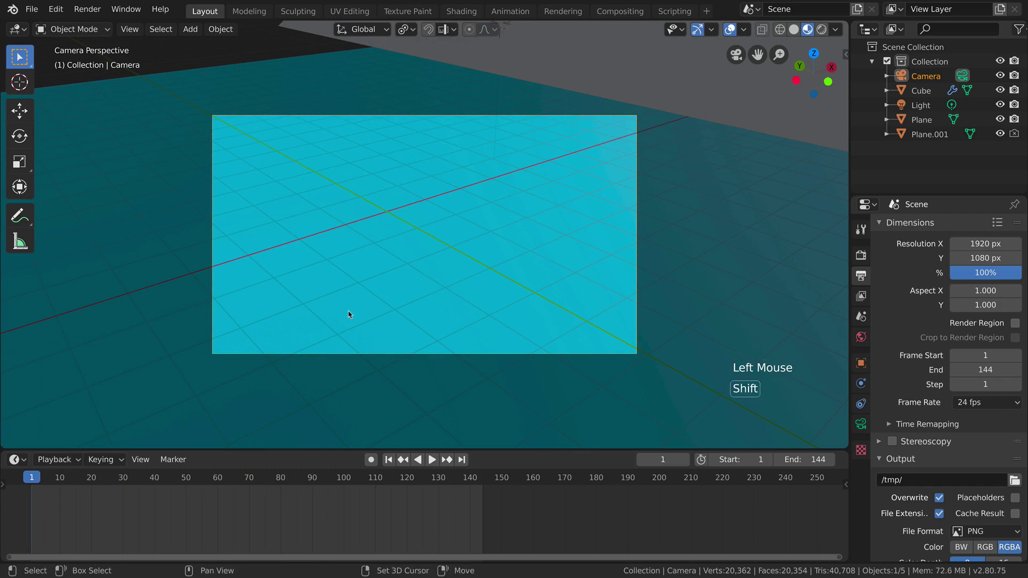
# Fly-navigate the camera to reframe the ground, replay the animation, and rewind again
pyautogui.press('shift+`')
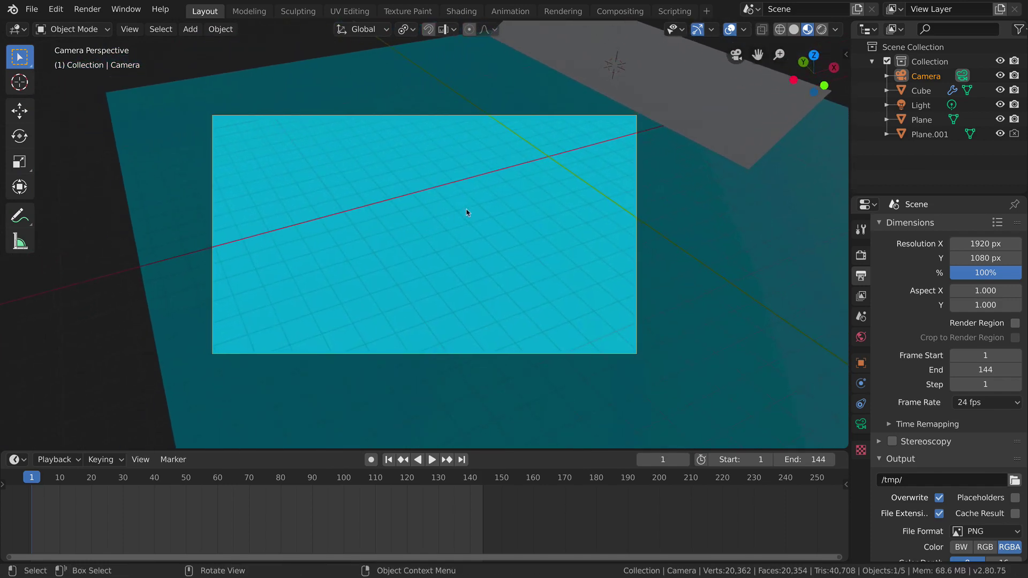
pyautogui.press('space')
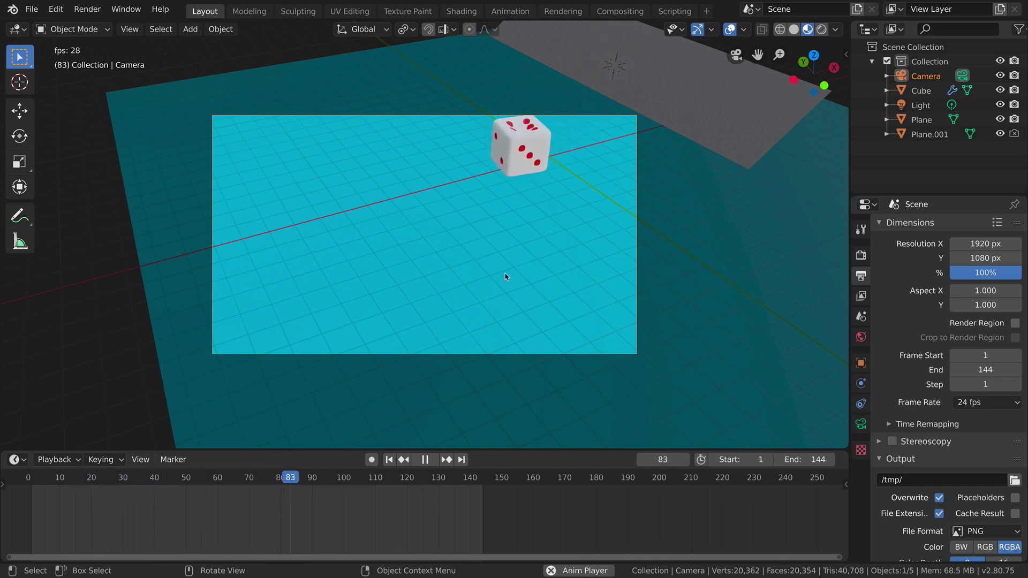
pyautogui.press('space')
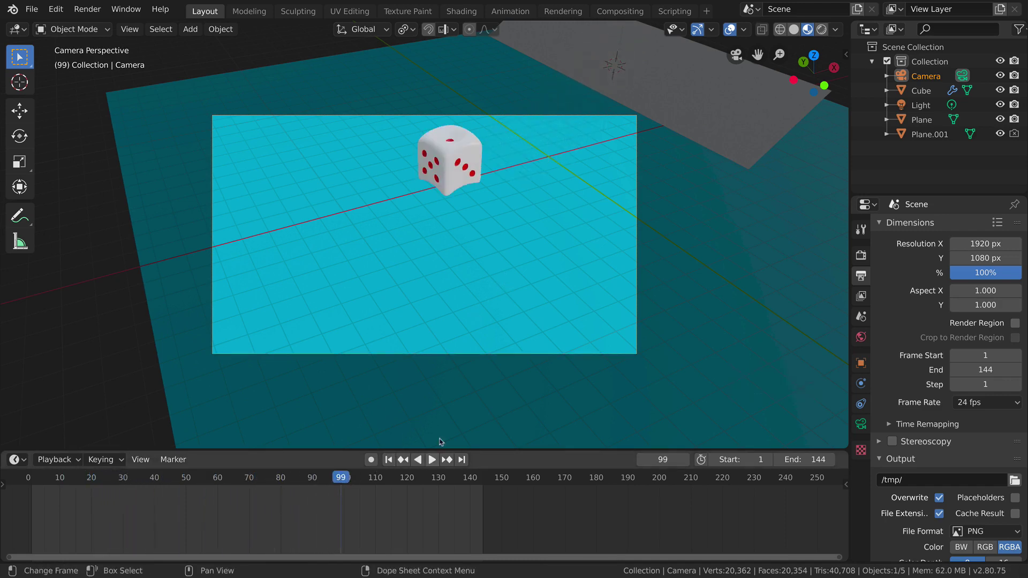
pyautogui.click(396, 461)
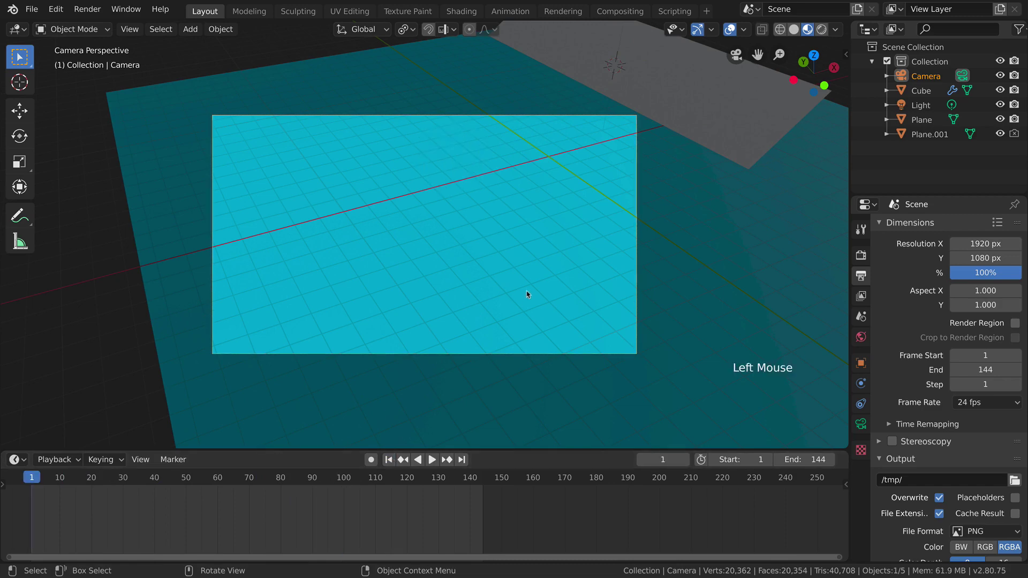
# Leave camera view, go to front view and select the ramp strip Plane.001
pyautogui.middleClick(612, 237)
pyautogui.middleClick(441, 298)
pyautogui.middleClick(579, 259)
pyautogui.press('KP_1')
pyautogui.middleClick(493, 197)
pyautogui.middleClick(499, 232)
pyautogui.click(500, 235)
pyautogui.middleClick(494, 248)
# Raise the ramp about 2.28 m up, then lift the die 1.54 m along Z onto its top
pyautogui.press('KP_1')
pyautogui.press('g')
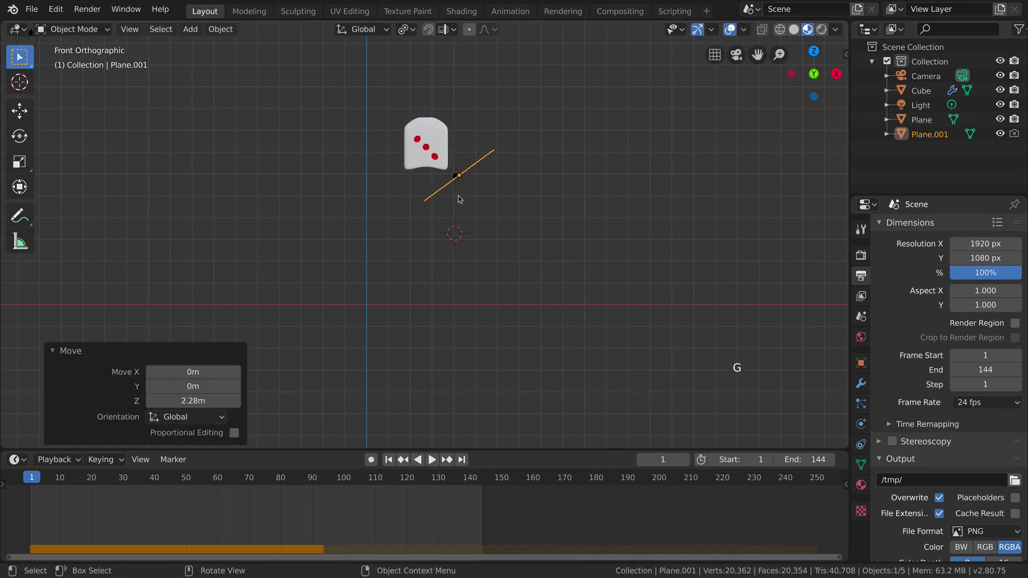
pyautogui.middleClick(455, 269)
pyautogui.click(474, 262)
pyautogui.press('g')
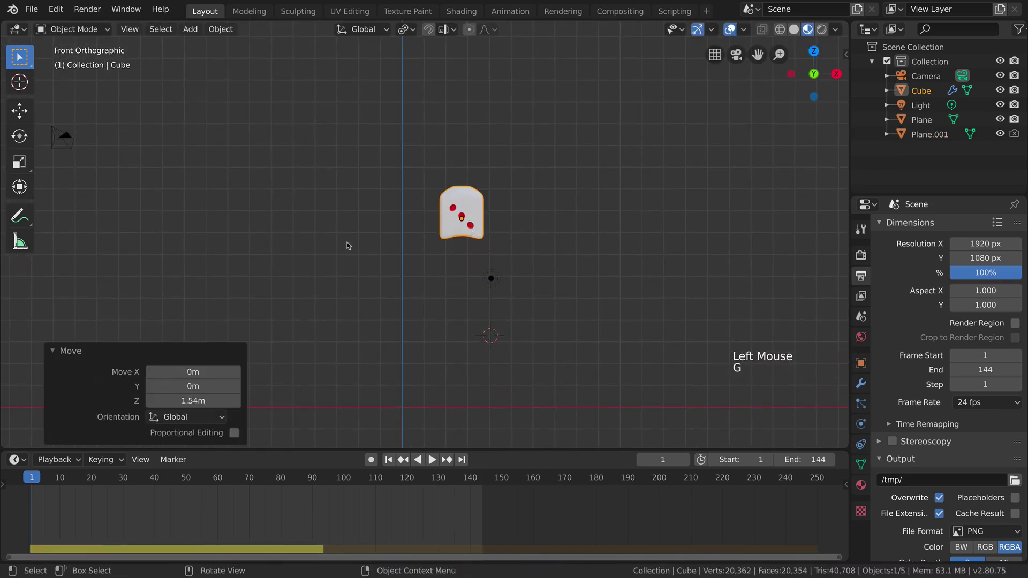
# Play the die rolling down the ramp in perspective, rewind to frame 1, and select the camera
pyautogui.middleClick(353, 251)
pyautogui.press('space')
pyautogui.scroll(-3)
pyautogui.middleClick(395, 321)
pyautogui.middleClick(398, 319)
pyautogui.scroll(-3)
pyautogui.scroll(3)
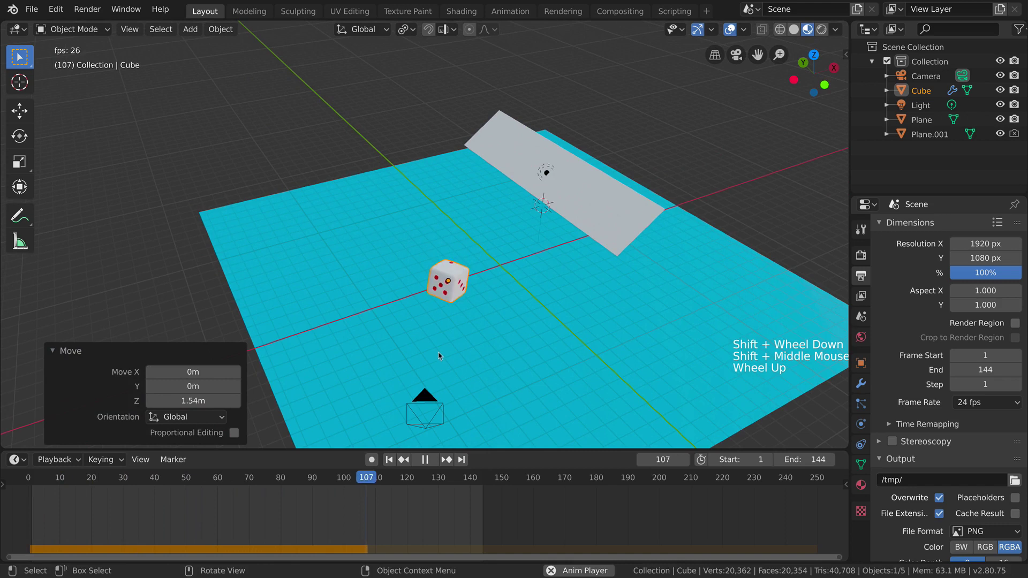
pyautogui.press('space')
pyautogui.click(393, 466)
pyautogui.click(433, 401)
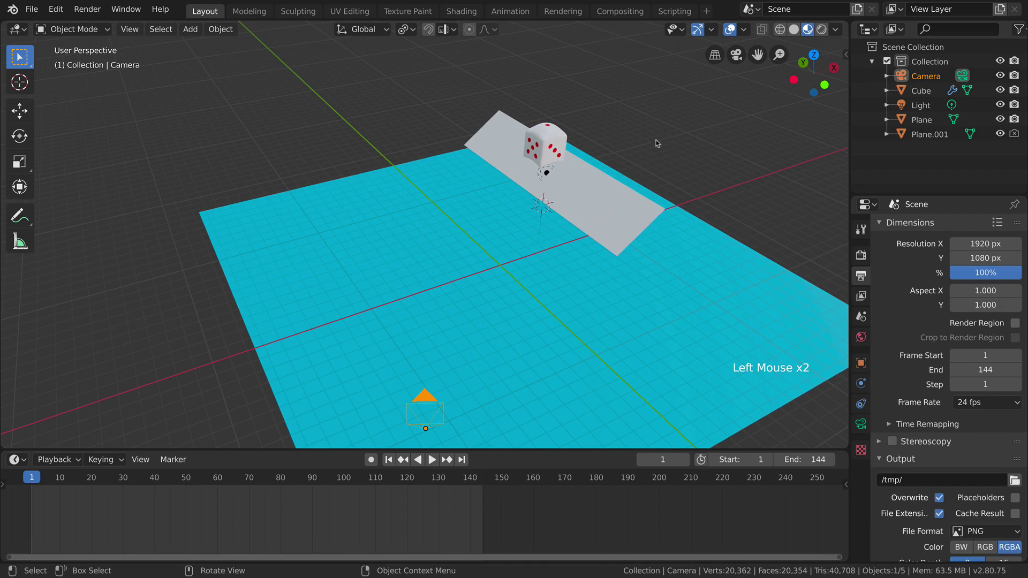
# Look through the camera and fly-navigate it to frame the cyan ground
pyautogui.press('KP_0')
pyautogui.middleClick(401, 261)
pyautogui.scroll(3)
pyautogui.scroll(3)
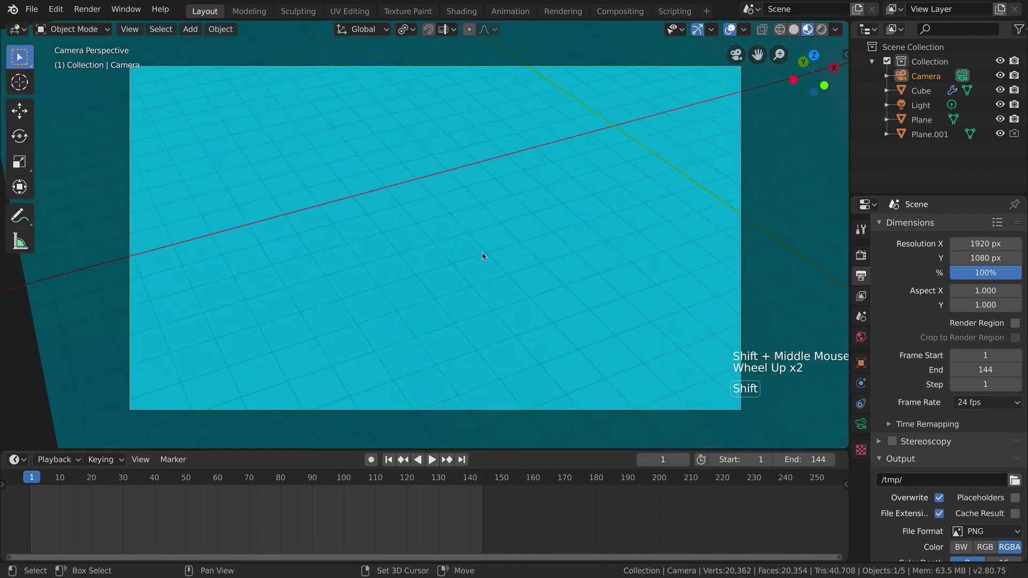
pyautogui.press('shift+`')
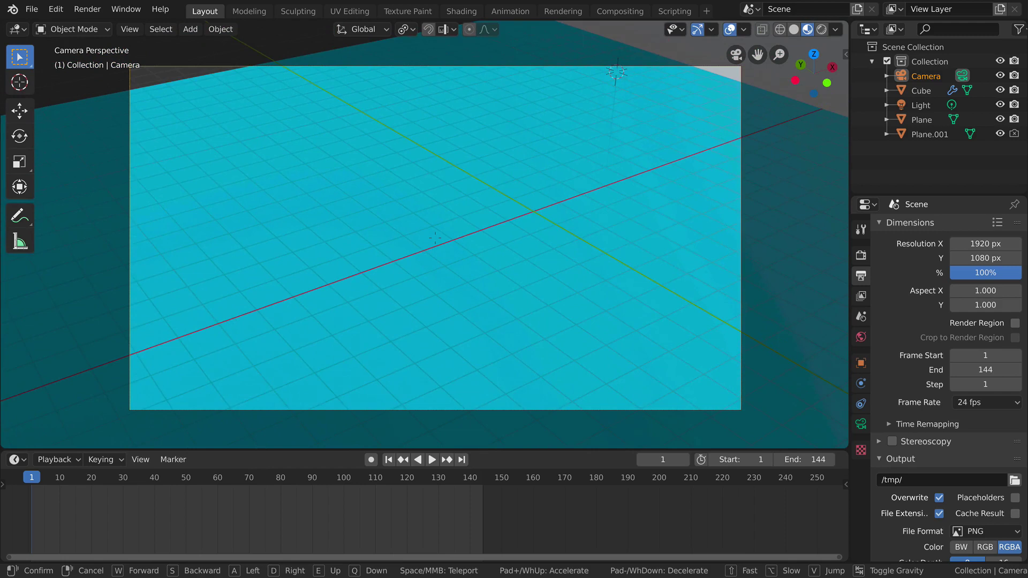
# Play the animation to frame 62, then enlarge the ground plane about 1.1 times
pyautogui.press('space')
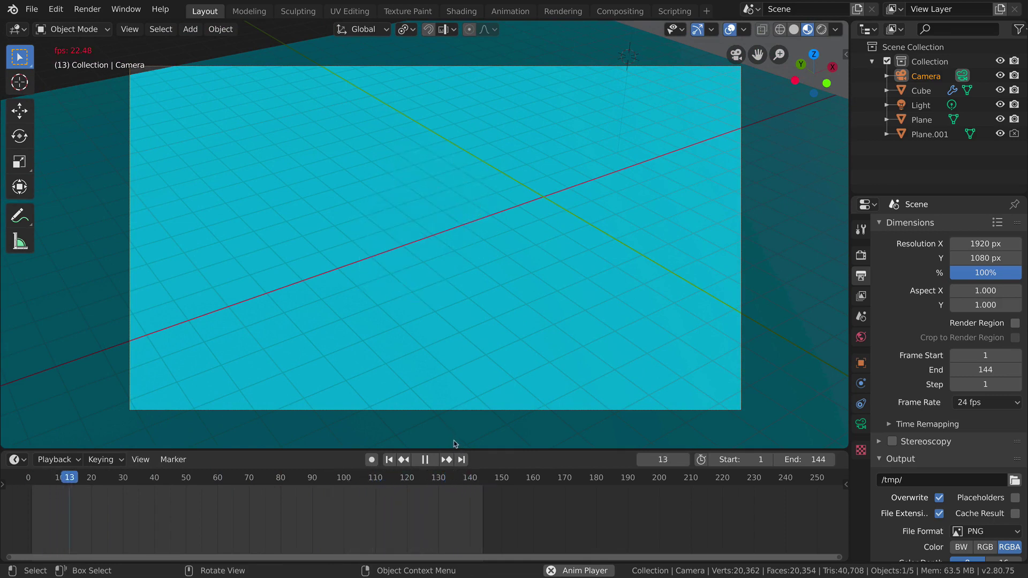
pyautogui.press('space')
pyautogui.click(305, 249)
pyautogui.press('s')
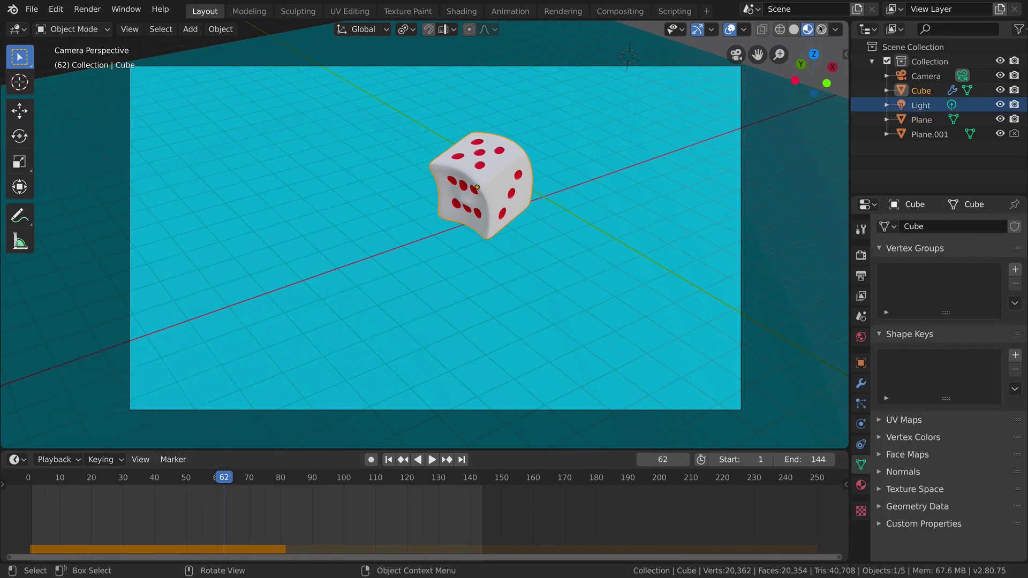
# Preview the scene with Rendered shading and view it from the top
pyautogui.click(822, 27)
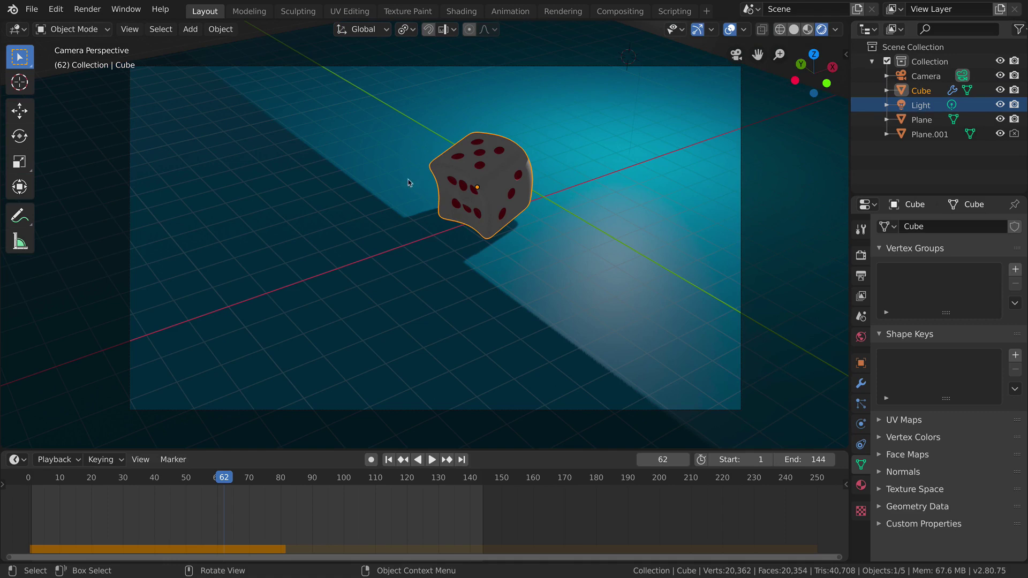
pyautogui.press('KP_7')
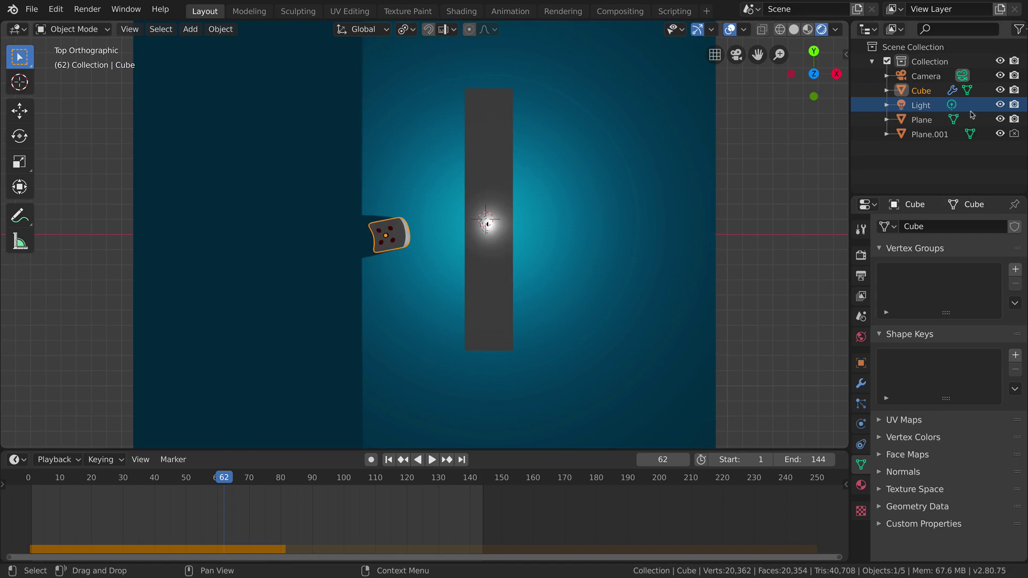
# Move the spotlight over the die, raise its power to 1500 W and return to camera view
pyautogui.click(919, 110)
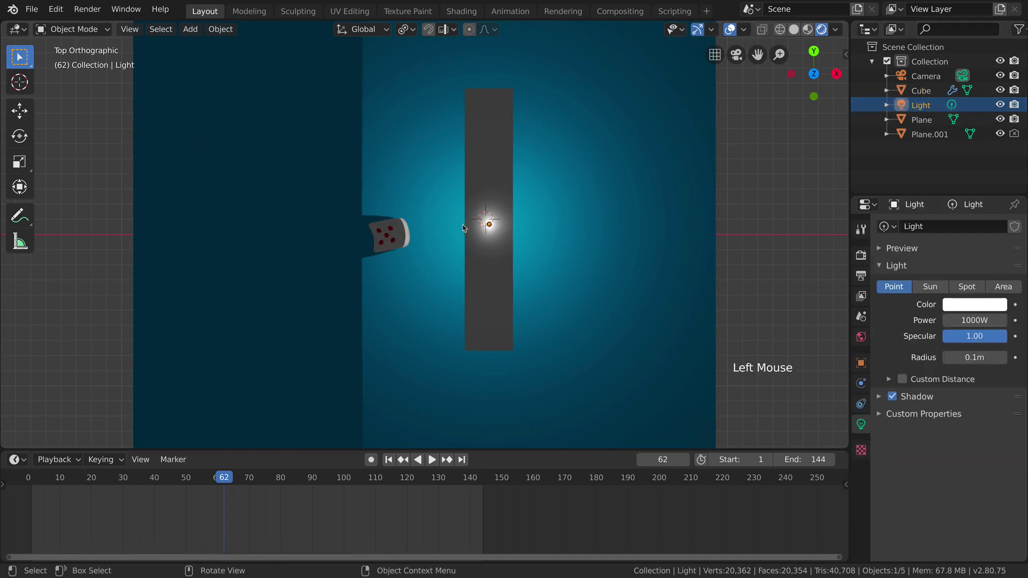
pyautogui.press('g')
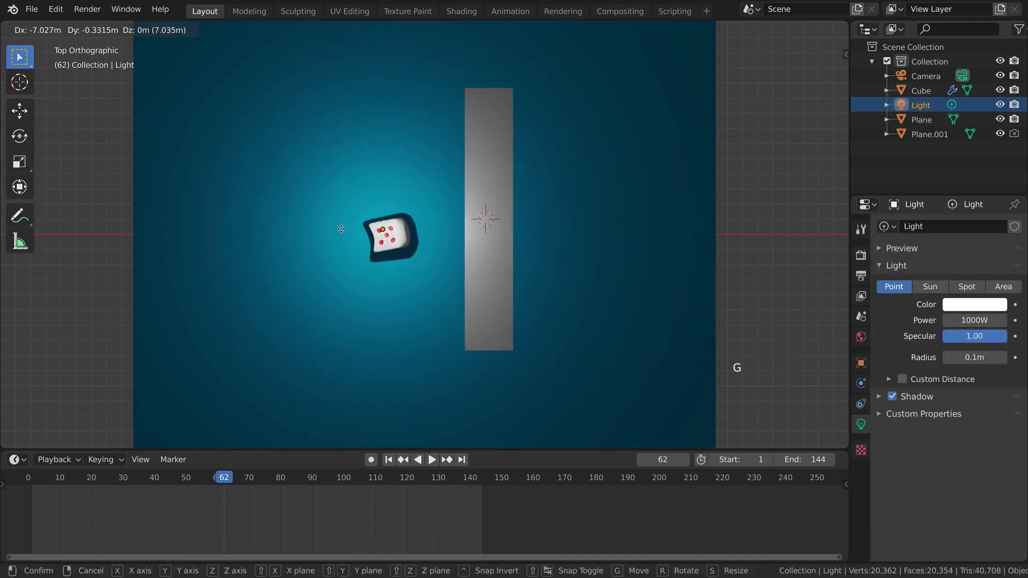
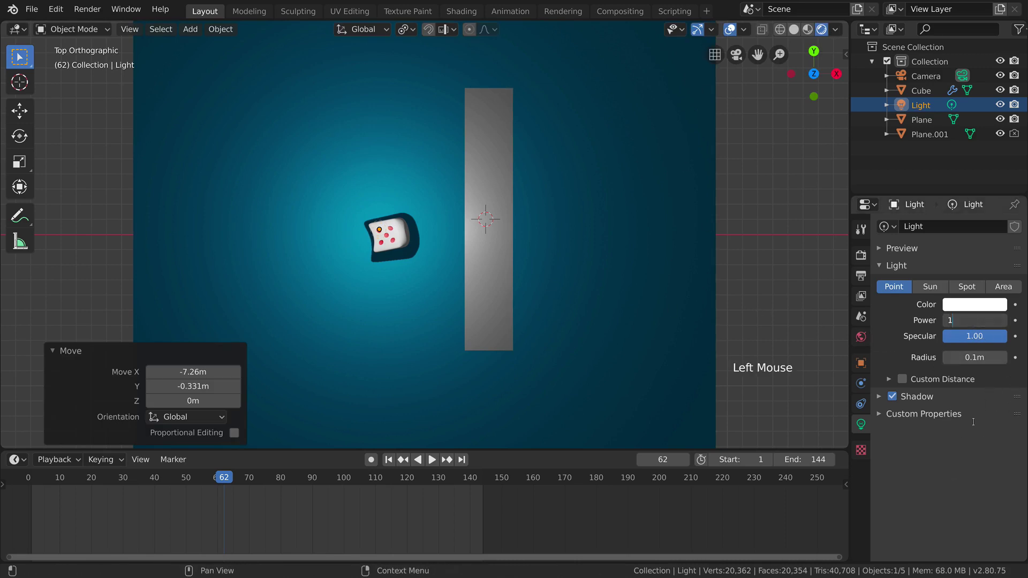
pyautogui.press('KP_0')
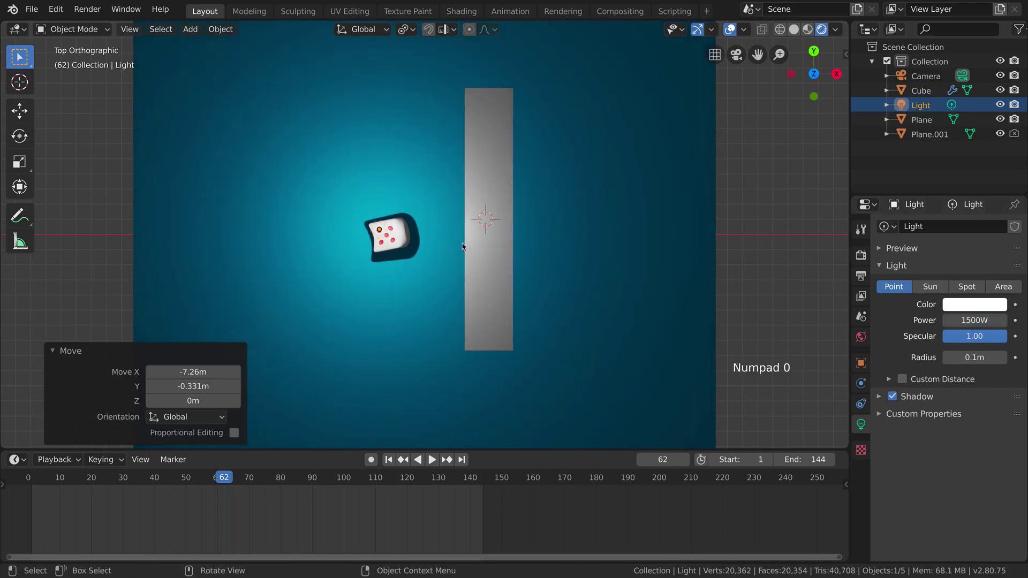
pyautogui.press('KP_0')
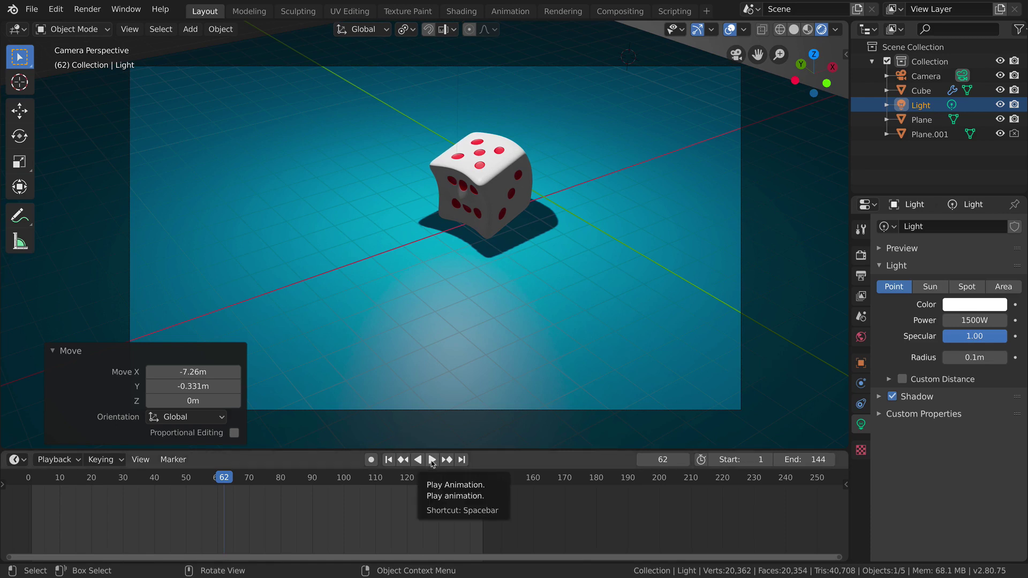
pyautogui.click(434, 463)
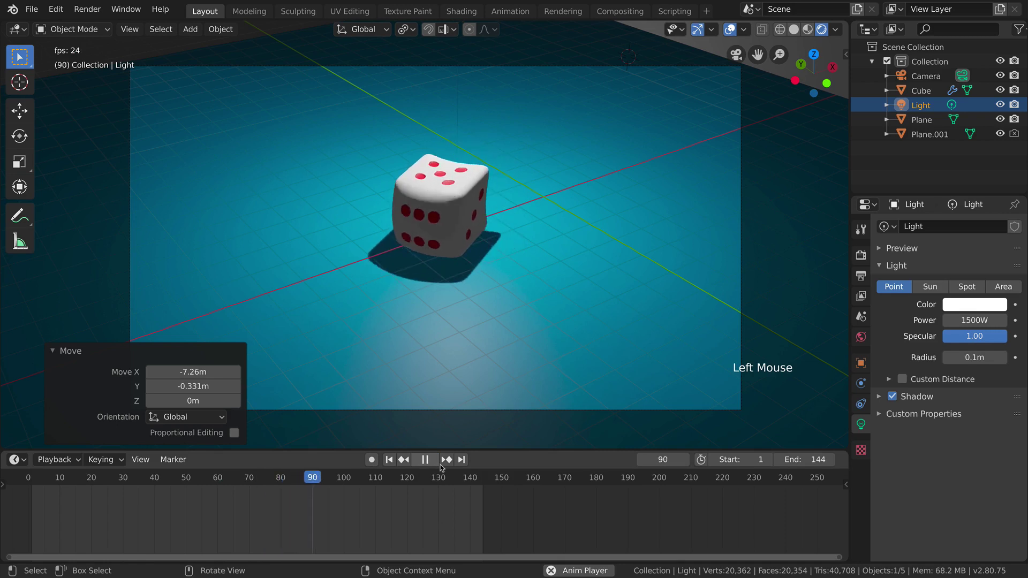
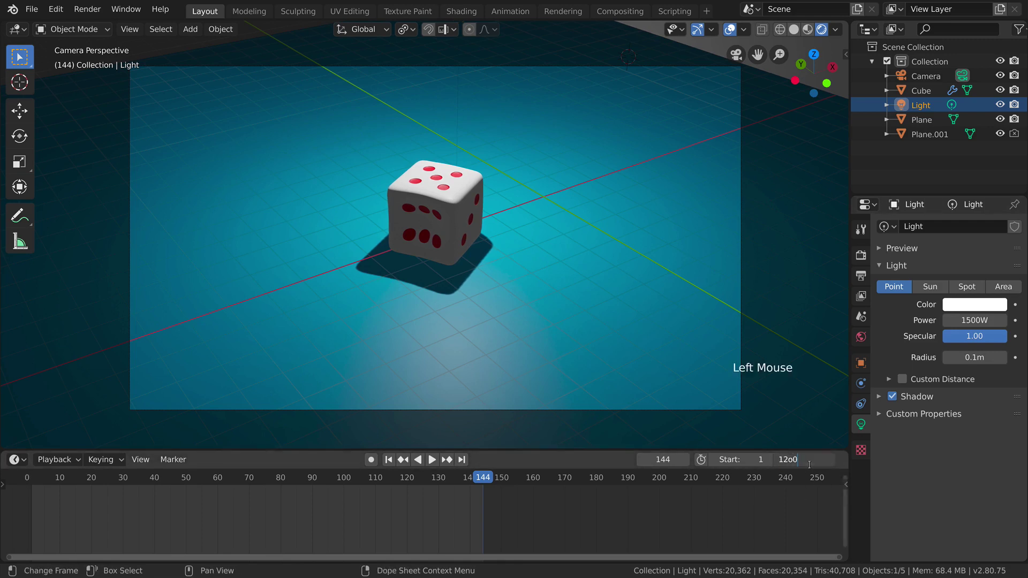
pyautogui.press('BackSpace')
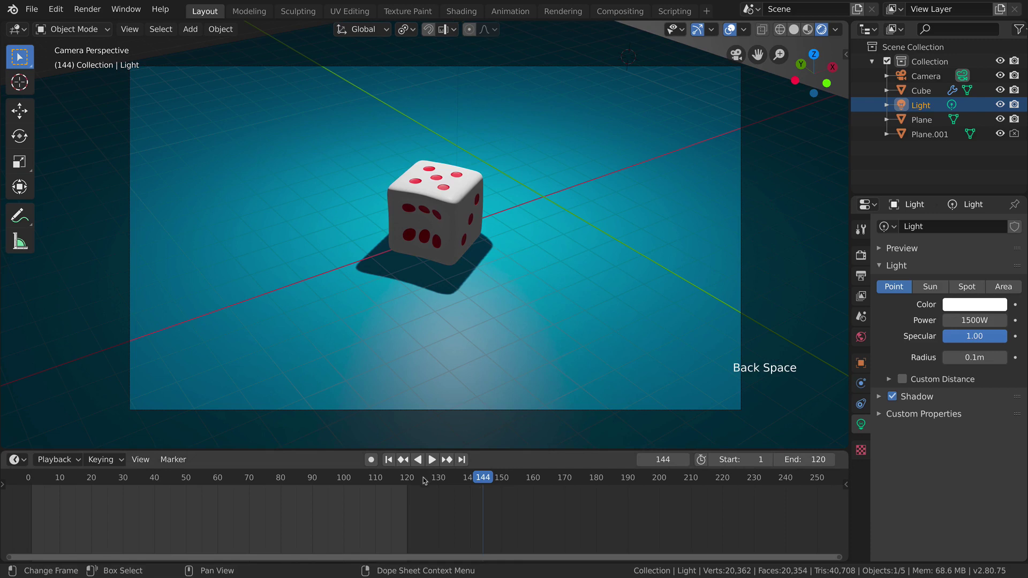
pyautogui.press('space')
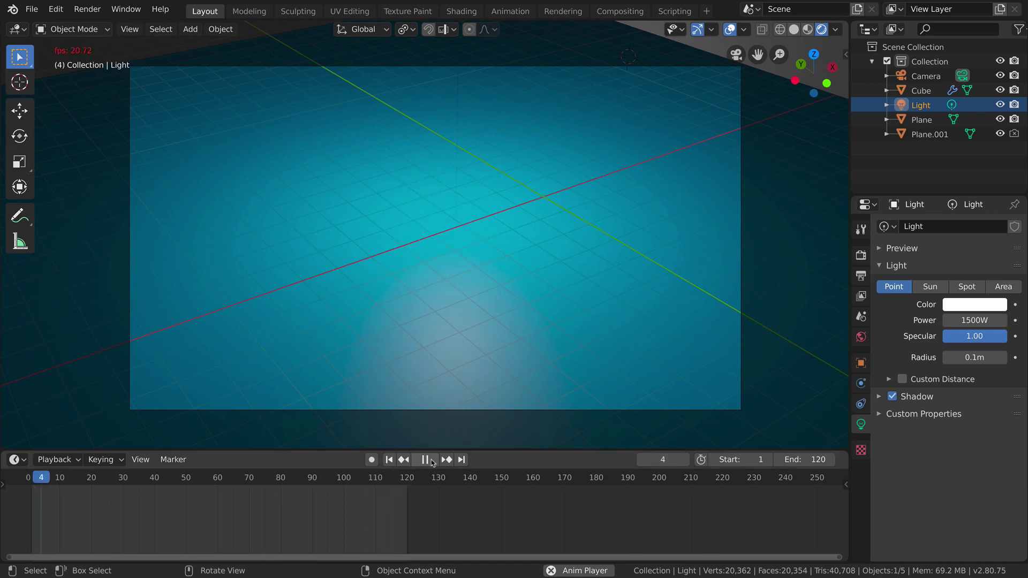
pyautogui.press('space')
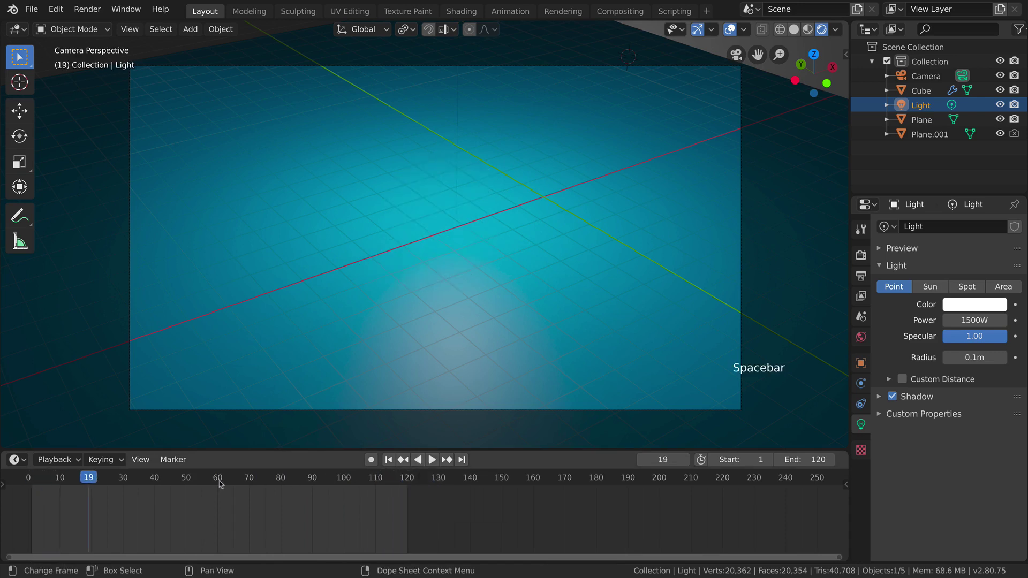
pyautogui.click(222, 485)
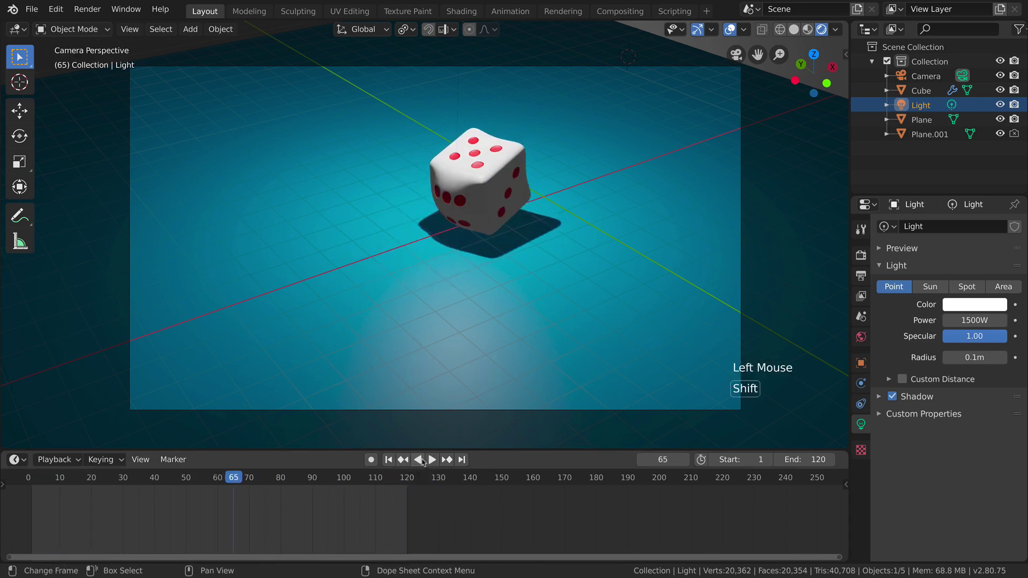
pyautogui.click(495, 200)
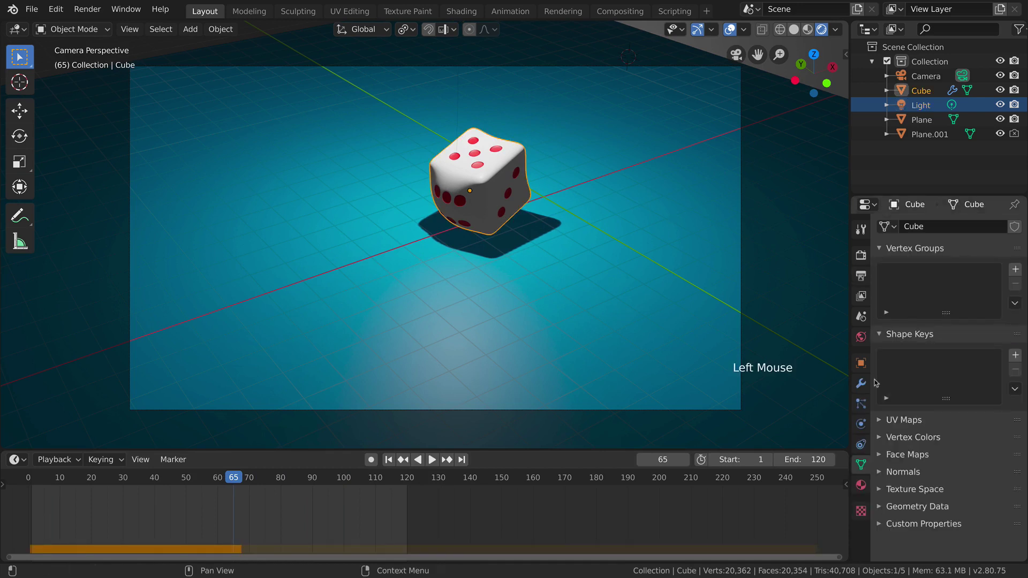
# Add a Wave modifier to the die with normal-based motion and preview the wobble in playback
pyautogui.click(865, 390)
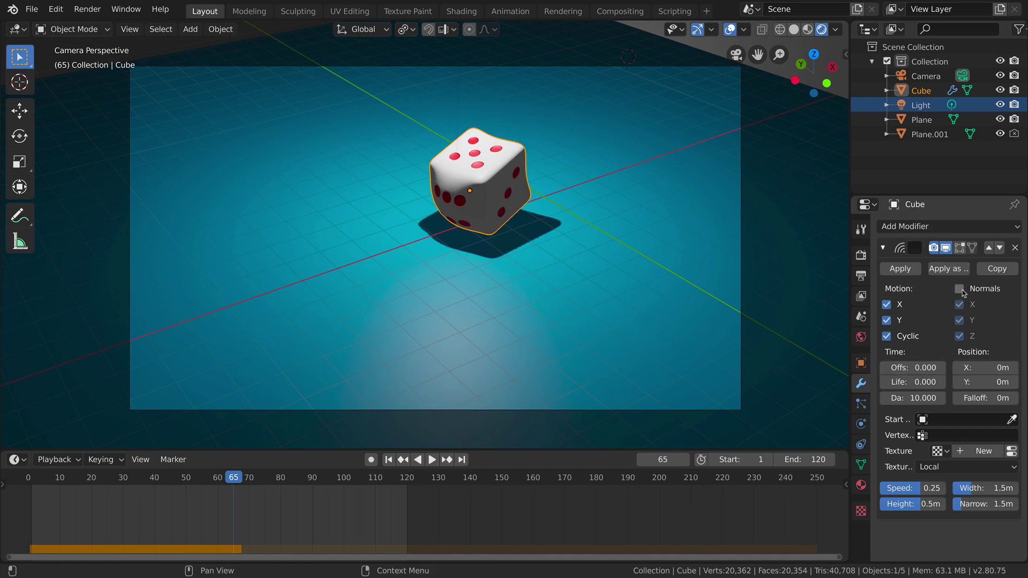
pyautogui.click(964, 292)
pyautogui.click(313, 481)
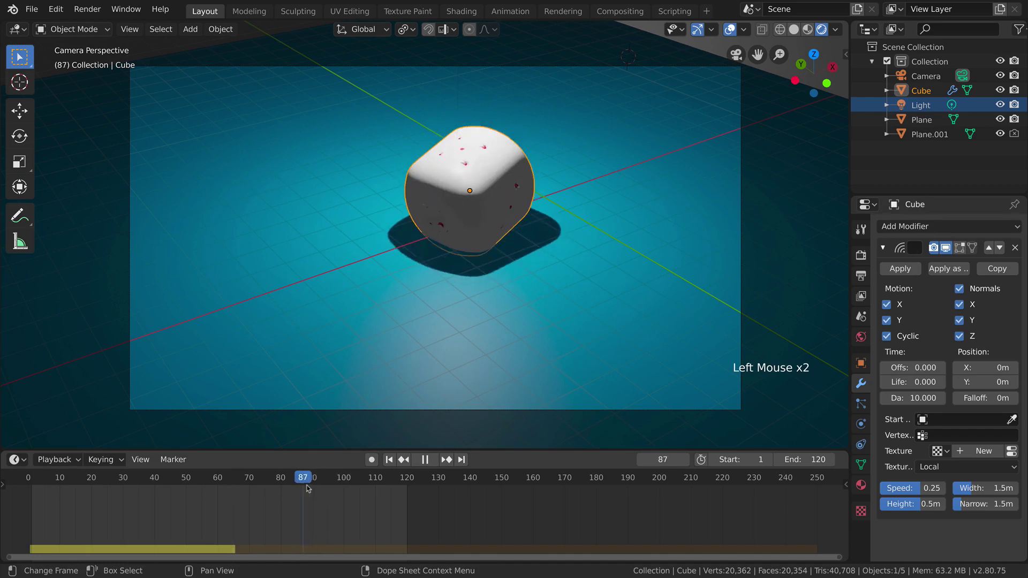
pyautogui.click(961, 306)
pyautogui.press('space')
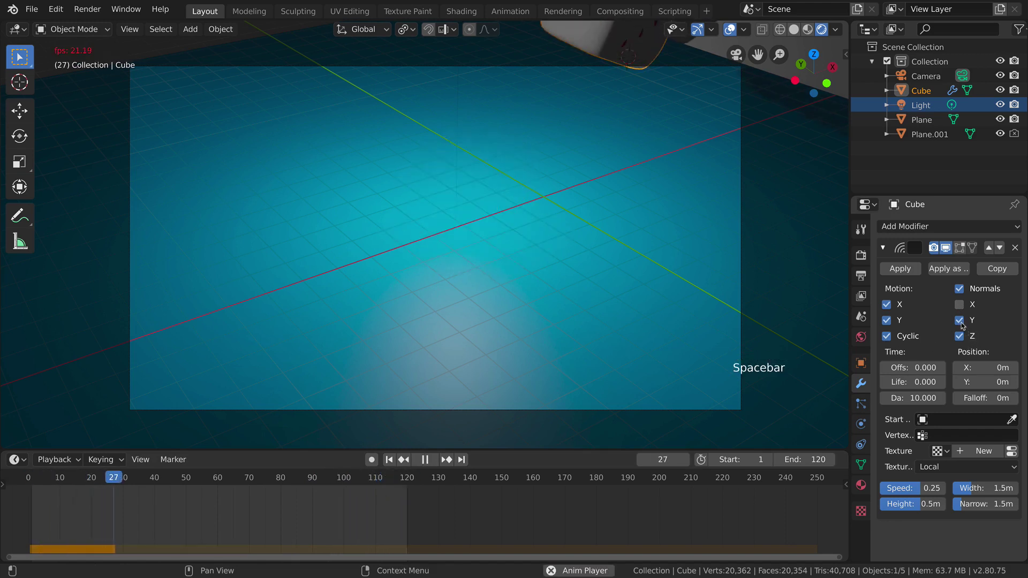
# Restrict the Wave motion to X only, turning off Y, Z and Normals displacement
pyautogui.click(964, 325)
pyautogui.click(964, 334)
pyautogui.click(965, 308)
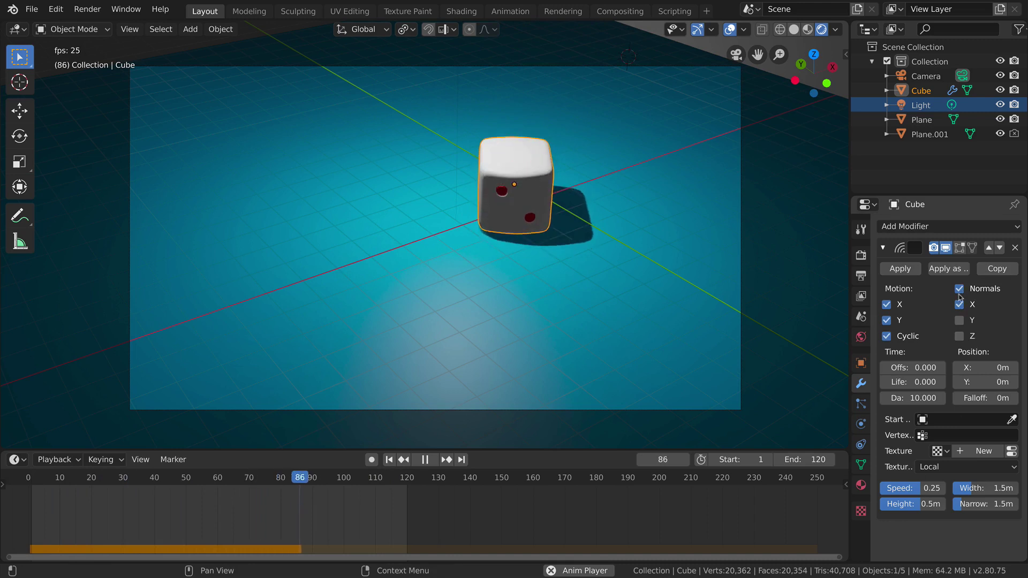
pyautogui.click(961, 295)
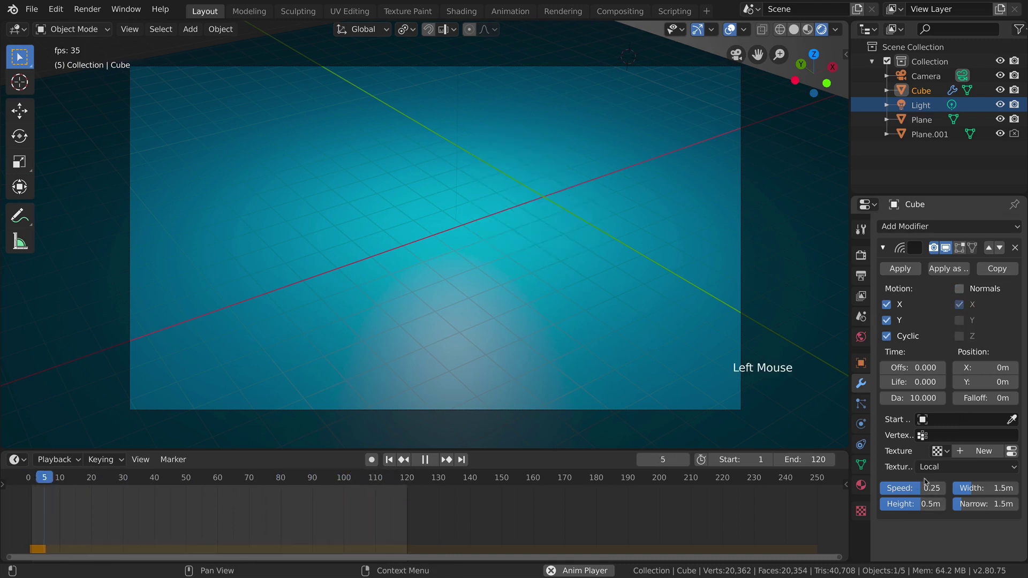